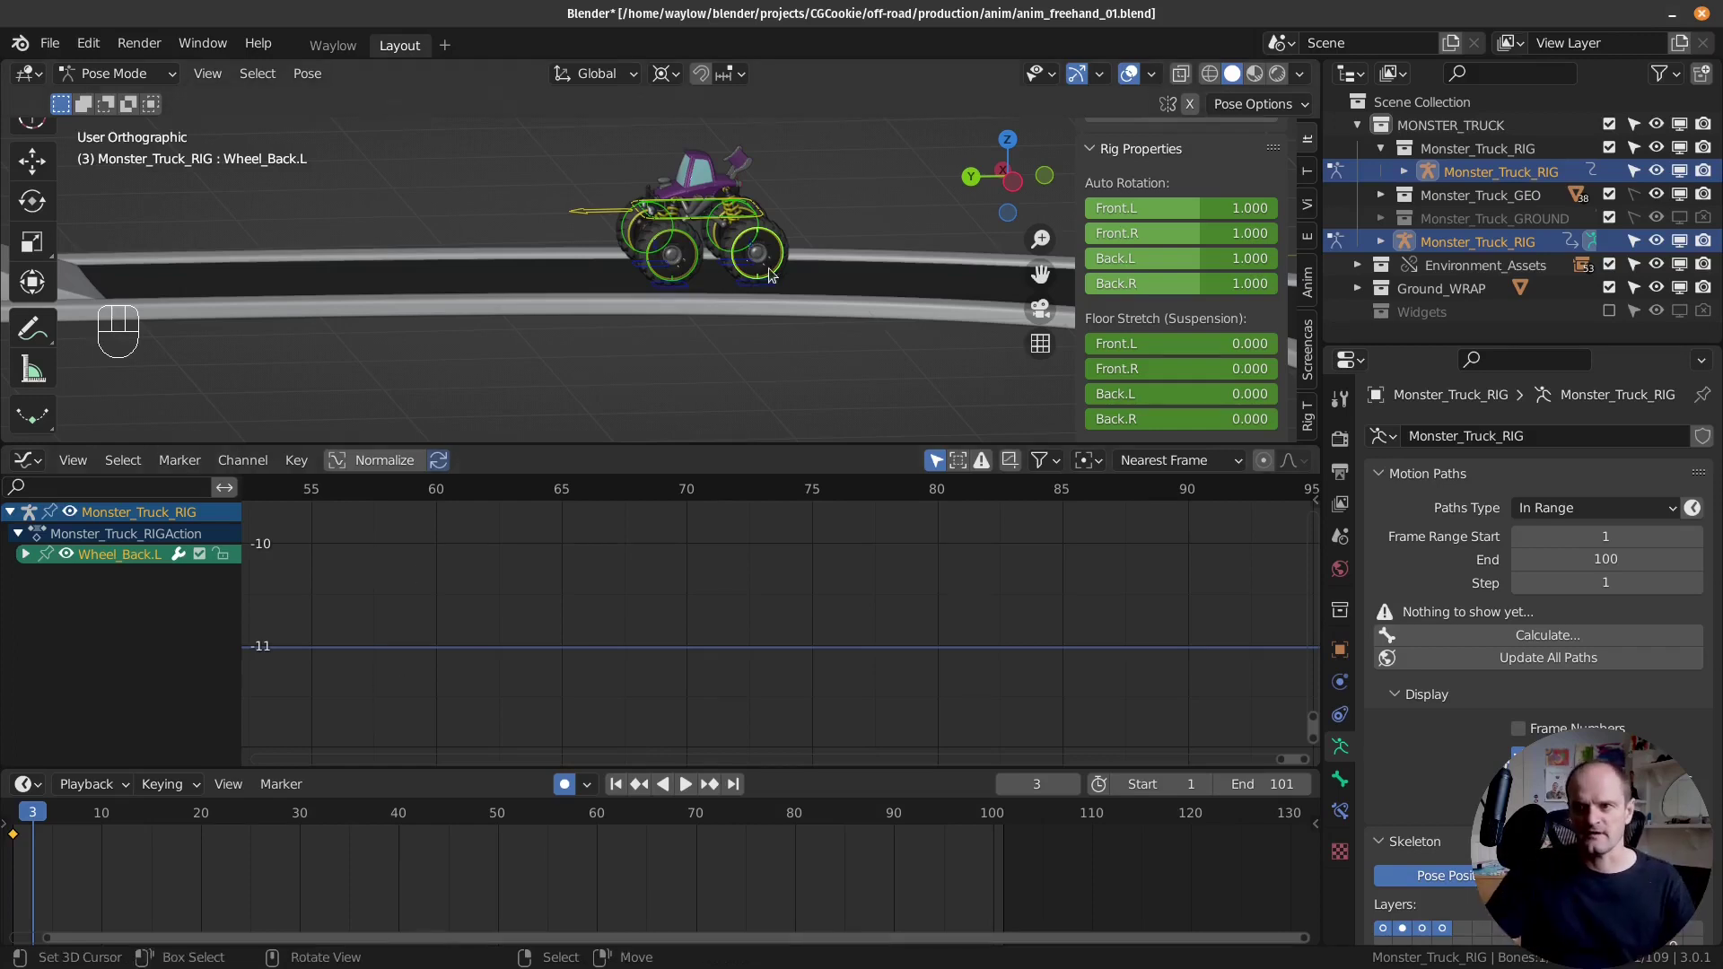
# Step: Zoom in on the truck's back wheels and step the timeline forward to frame 11
pyautogui.click(781, 271)
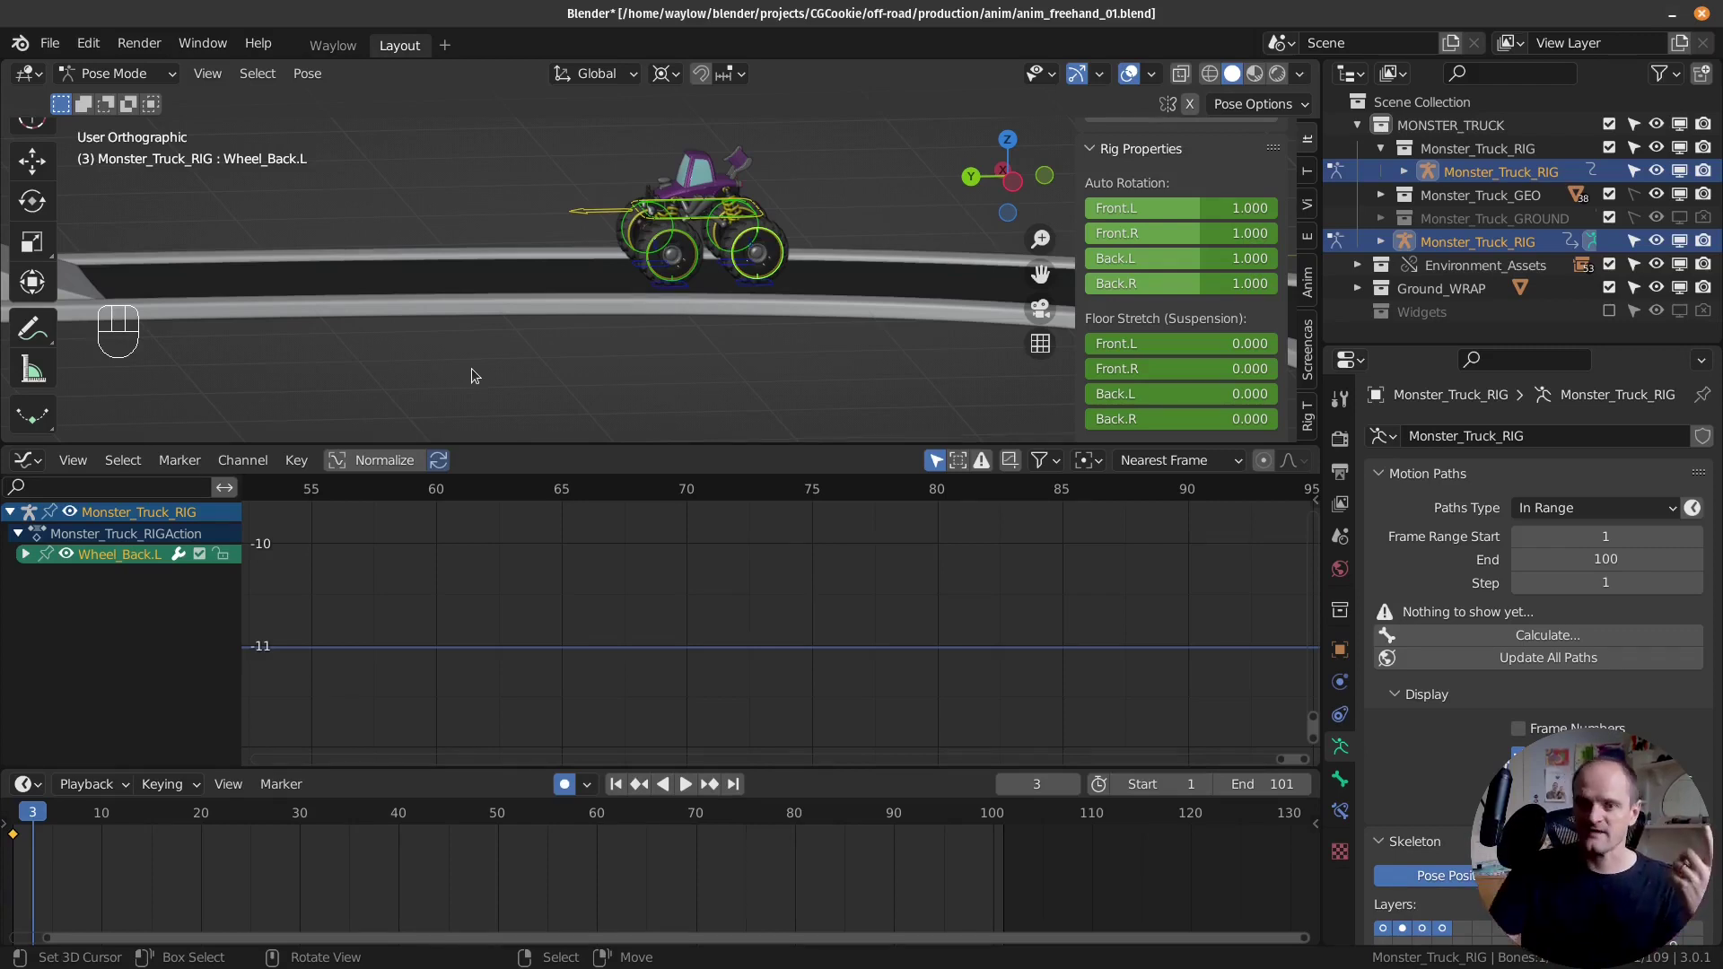
pyautogui.moveTo(61, 865); pyautogui.dragTo(110, 859)
pyautogui.press('Left')
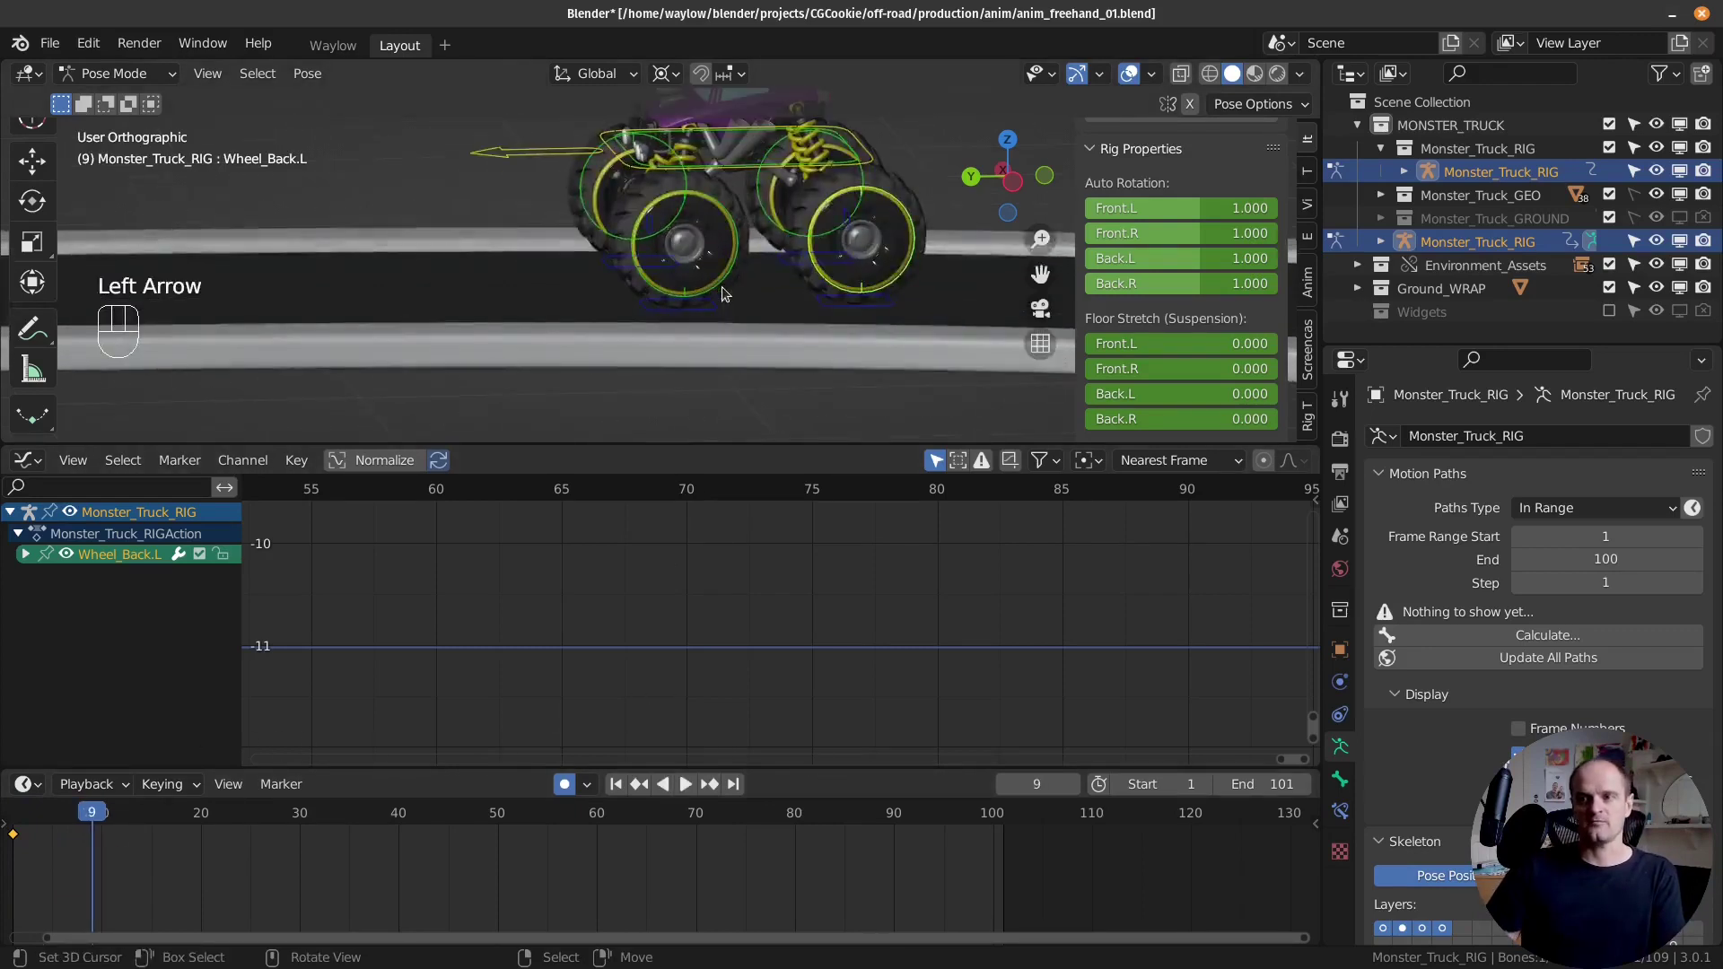
pyautogui.press('Right')
pyautogui.press('Right')
pyautogui.press('Left')
pyautogui.press('Right')
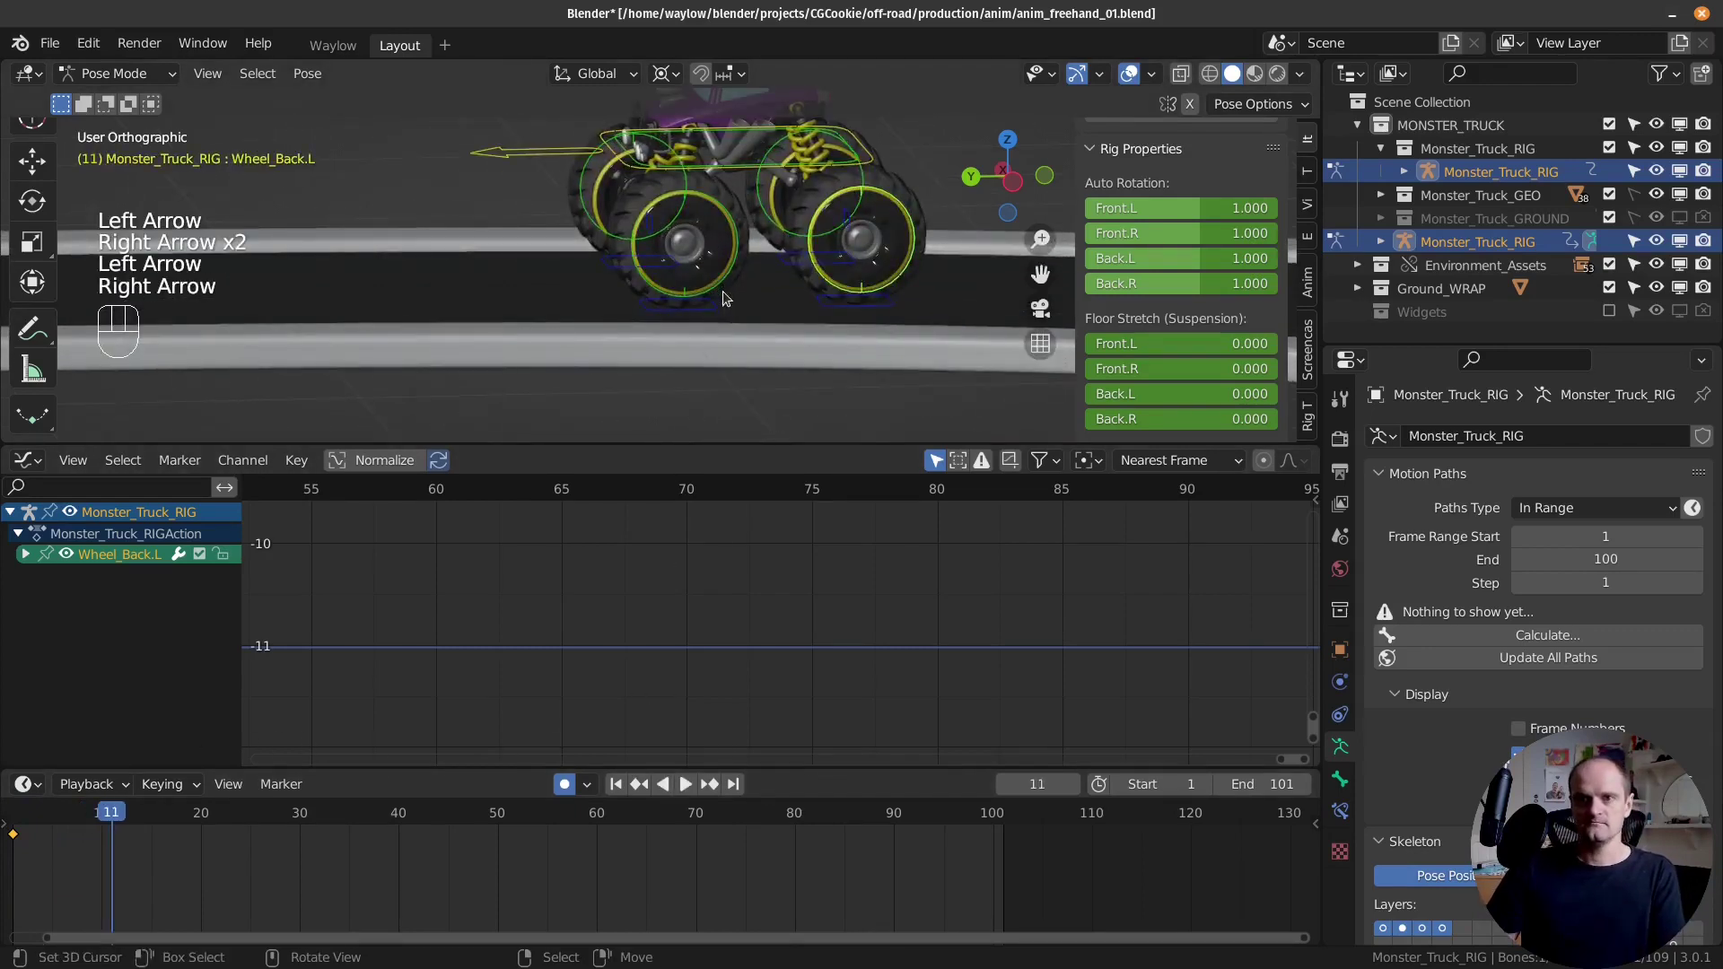
# Step: Show Wheel_Back.L's transform in the Item panel and key its rest pose at frame 11
pyautogui.click(891, 202)
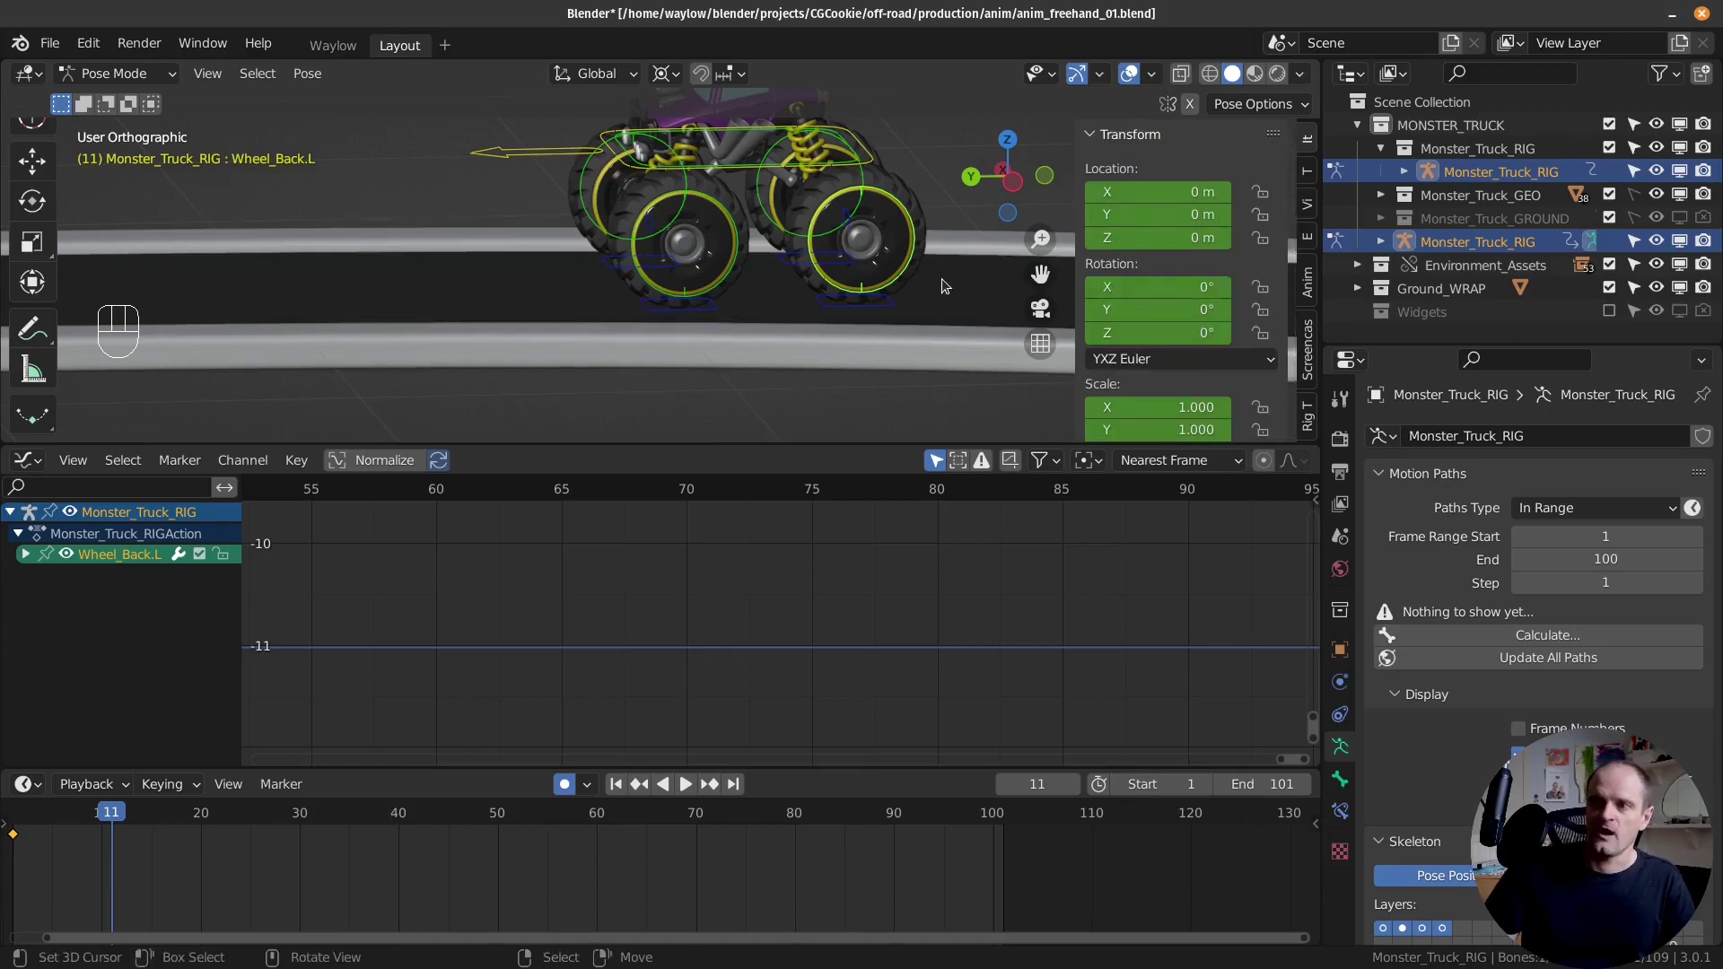
pyautogui.press('i')
pyautogui.moveTo(53, 860); pyautogui.dragTo(121, 889)
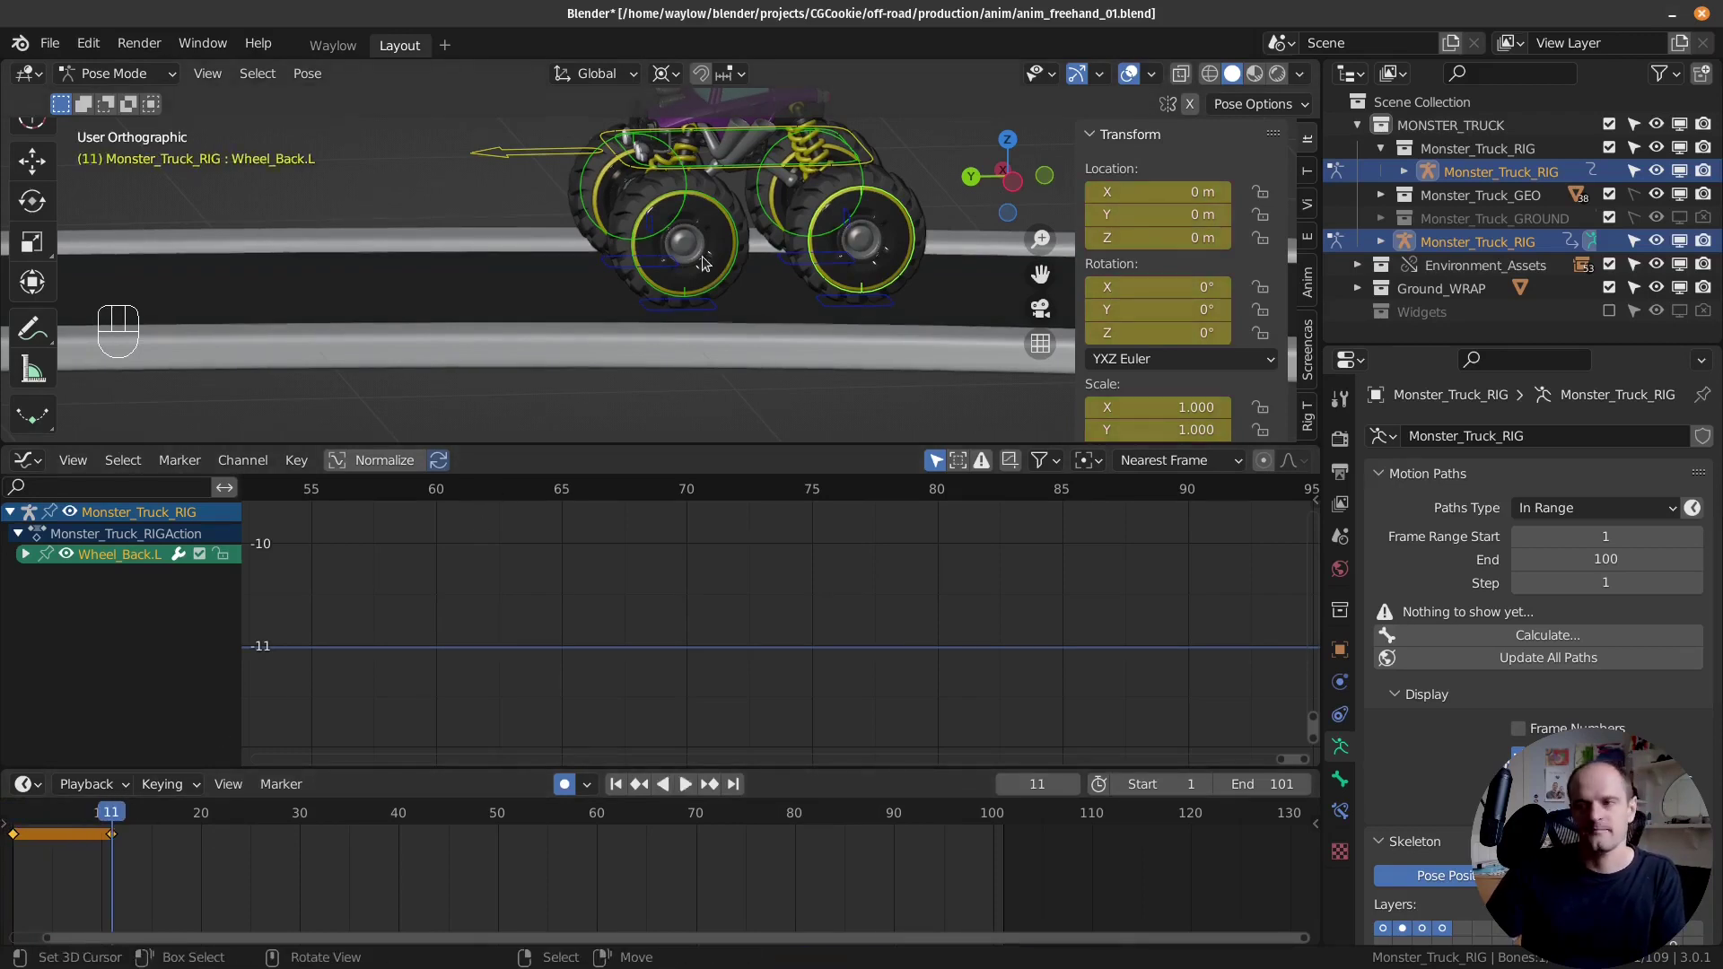
# Step: At frame 12 set the back-left wheel's Rotation Y to 40° and keyframe it
pyautogui.press('Right')
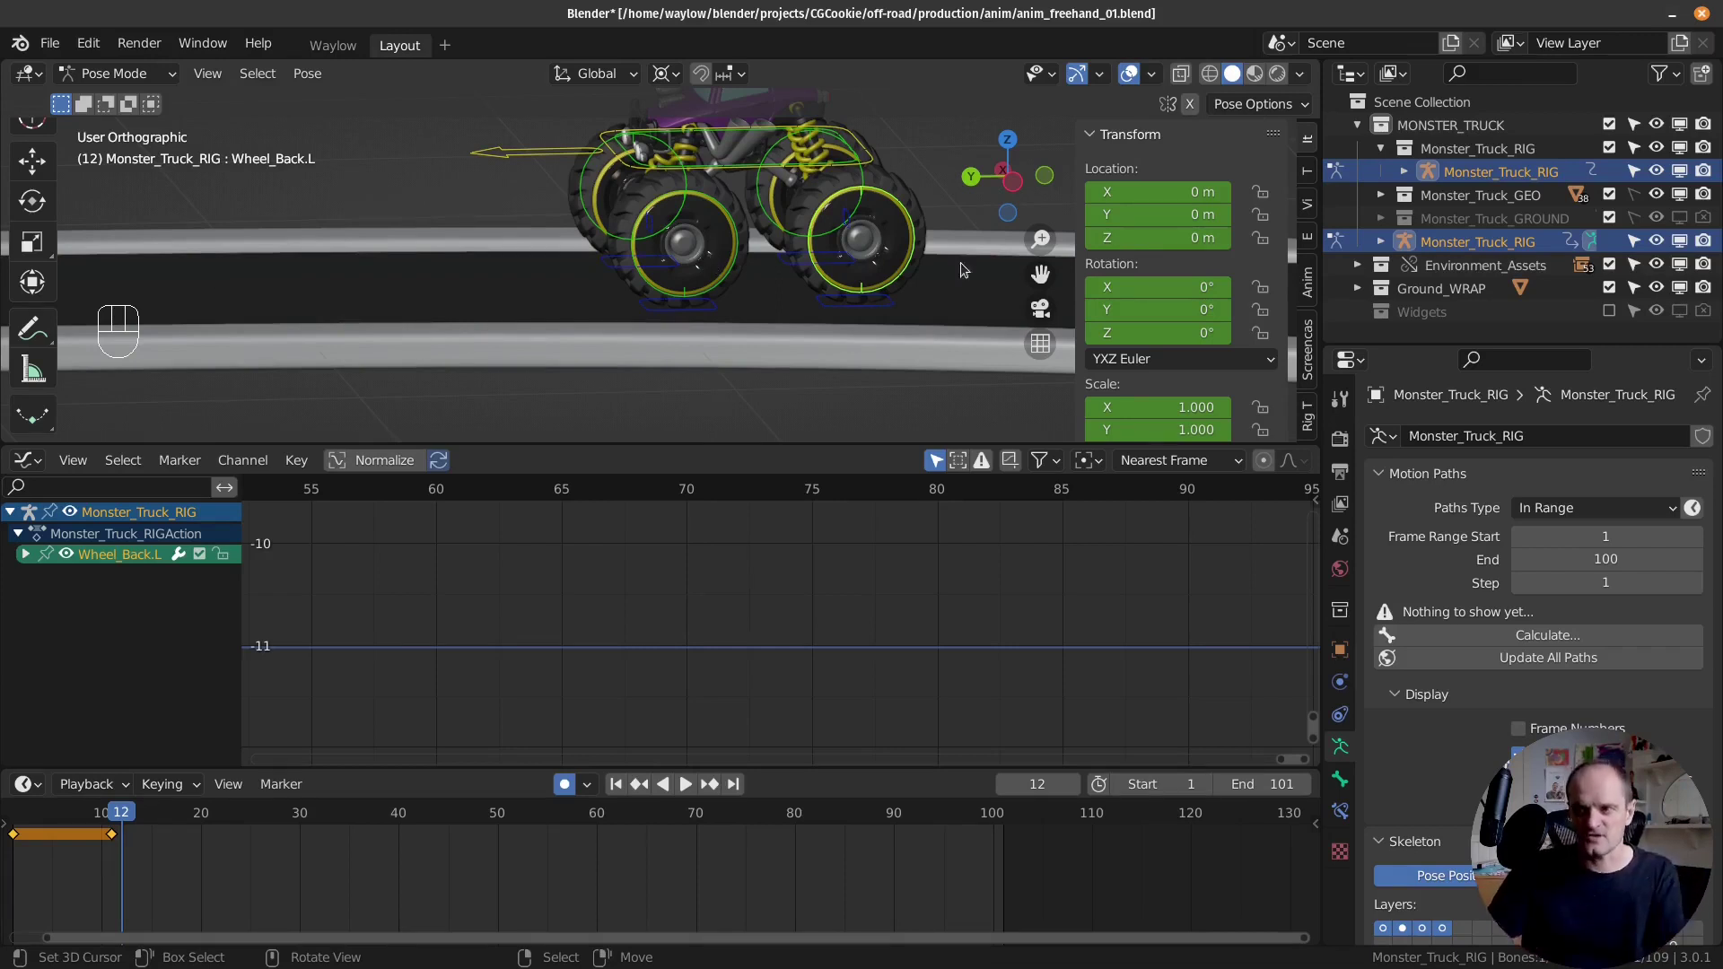
pyautogui.press('Left')
pyautogui.press('Right')
pyautogui.press('Left')
pyautogui.press('Right')
pyautogui.press('Left')
pyautogui.press('Right')
pyautogui.press('Left')
pyautogui.press('Right')
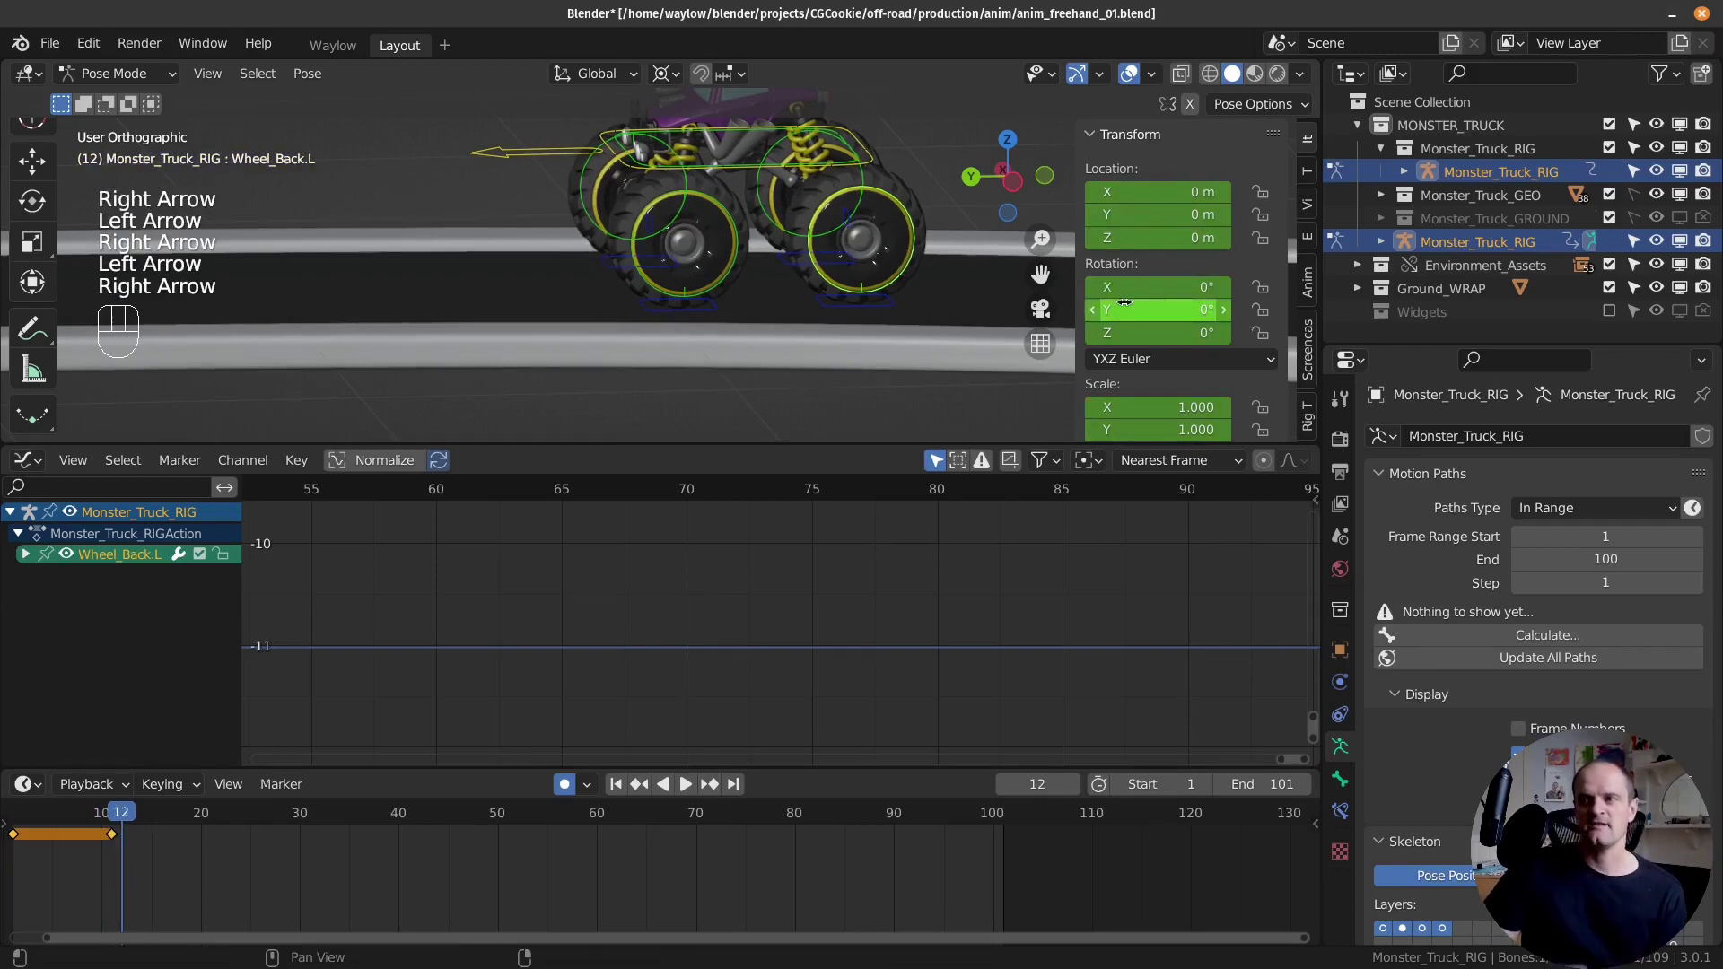
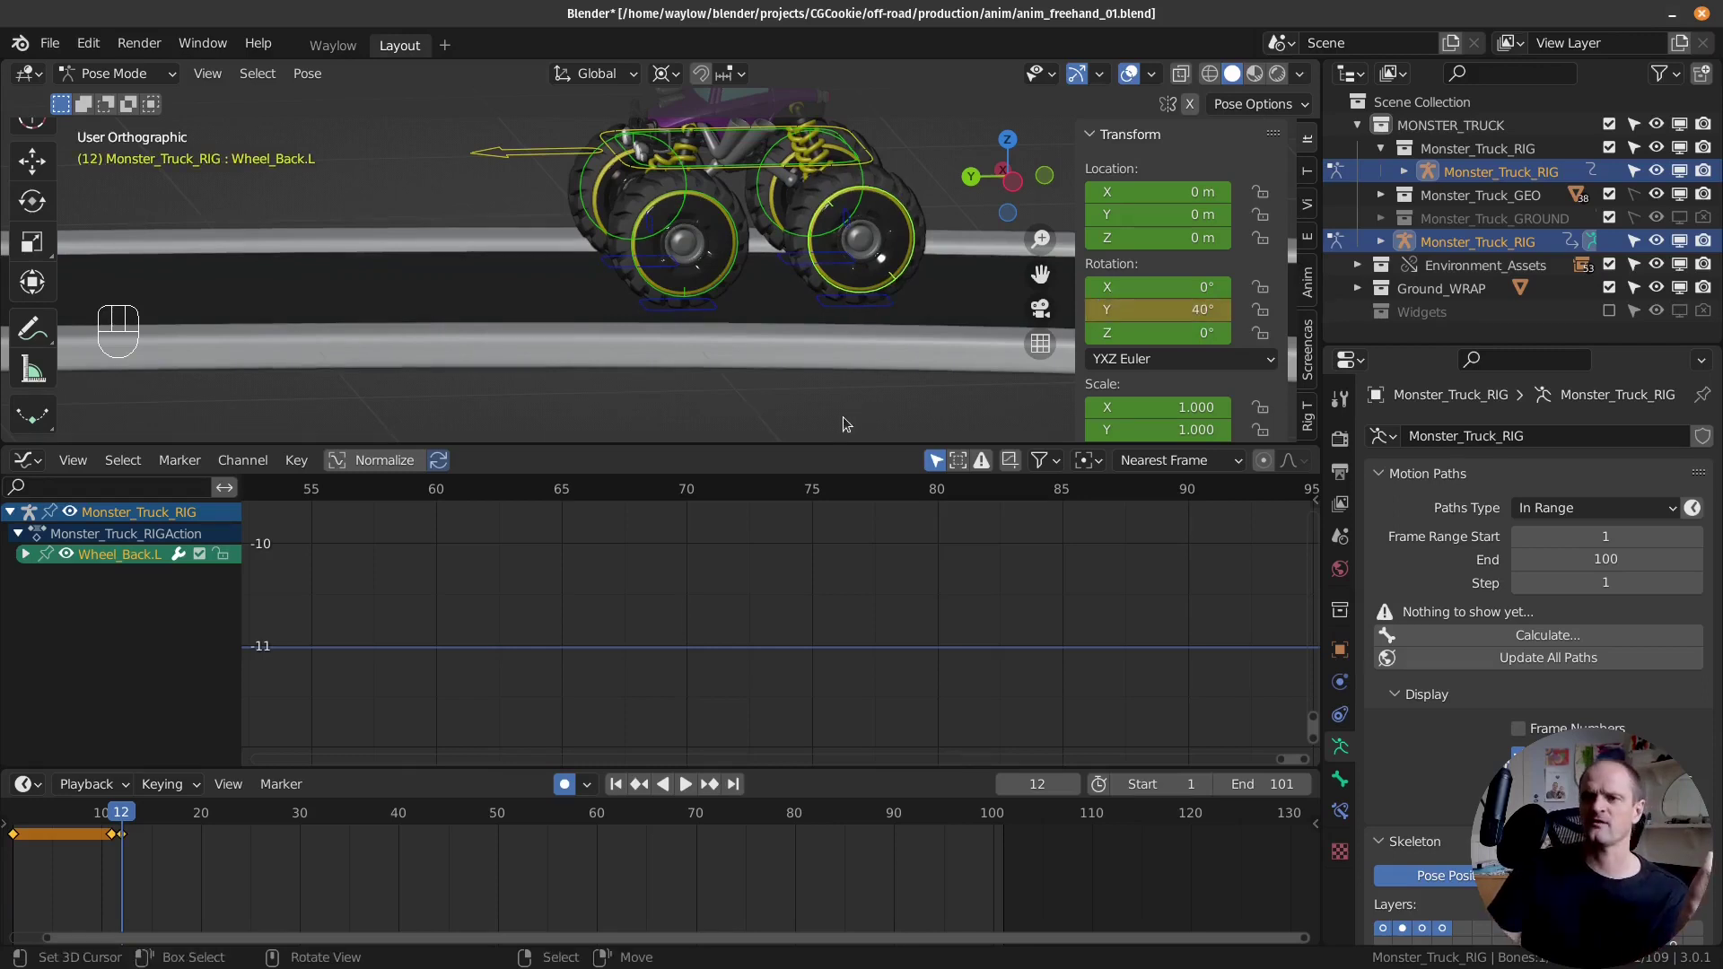
pyautogui.press('Left')
pyautogui.press('Right')
pyautogui.press('Left')
pyautogui.press('Right')
pyautogui.press('Left')
pyautogui.press('Right')
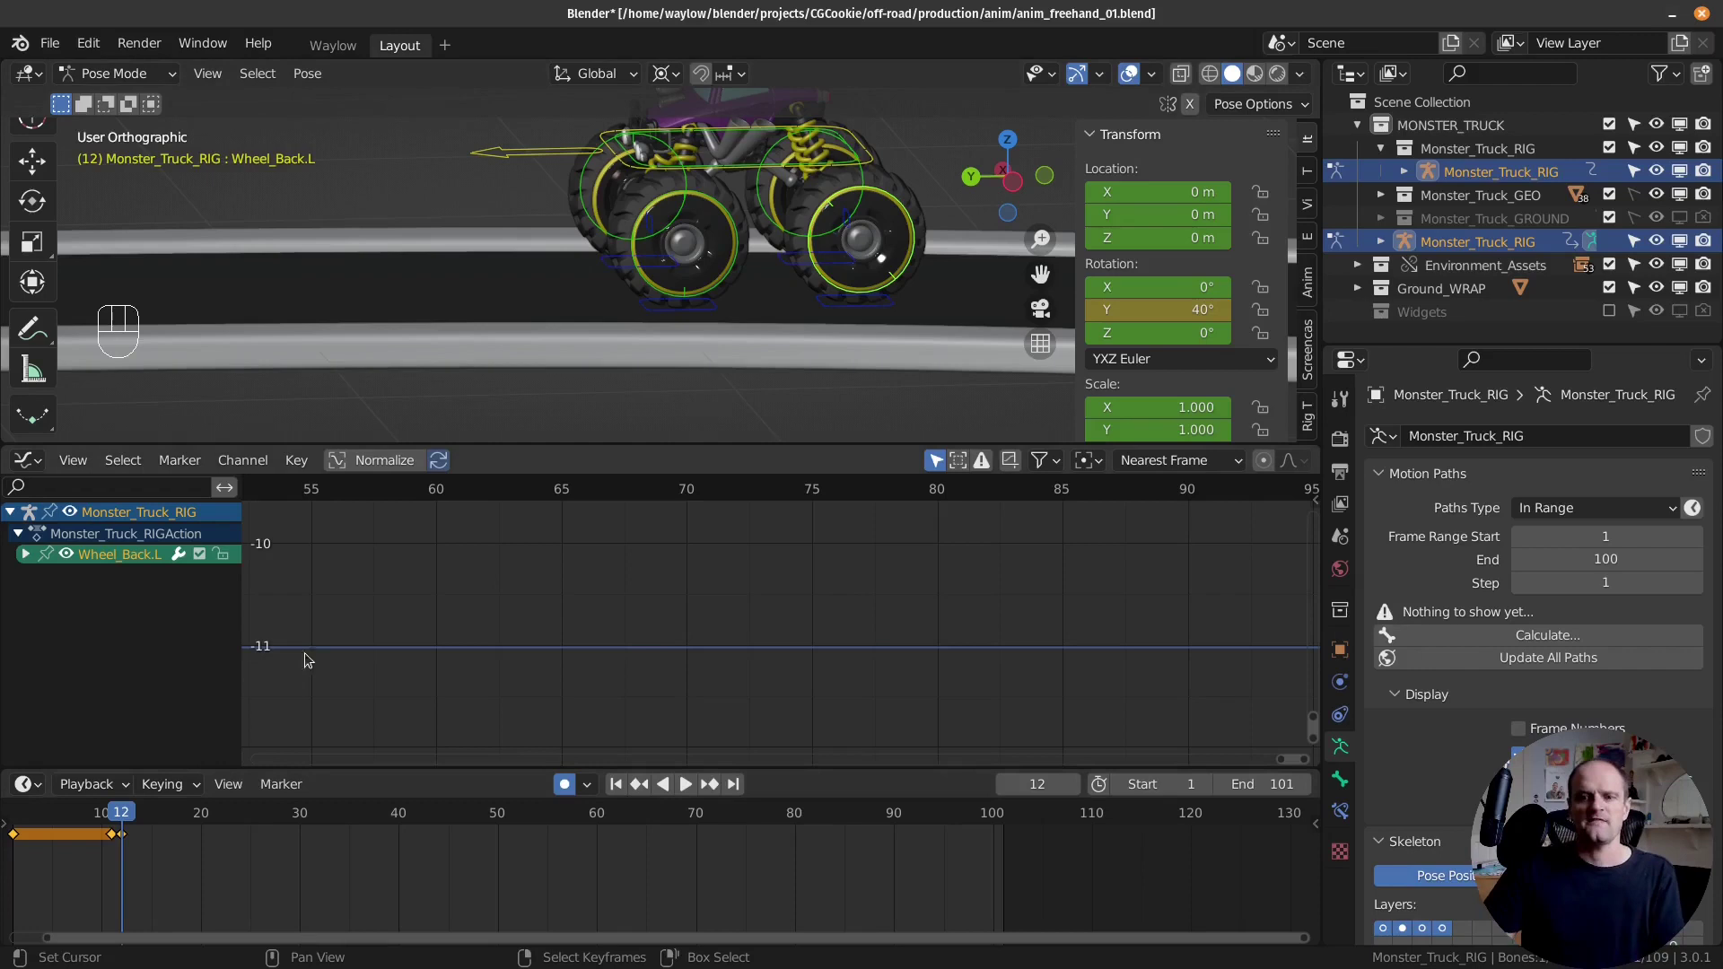
# Step: At frame 22 spin Wheel_Back.L to Rotation Y 600°, key it, and scrub back to preview
pyautogui.moveTo(621, 161); pyautogui.dragTo(302, 783)
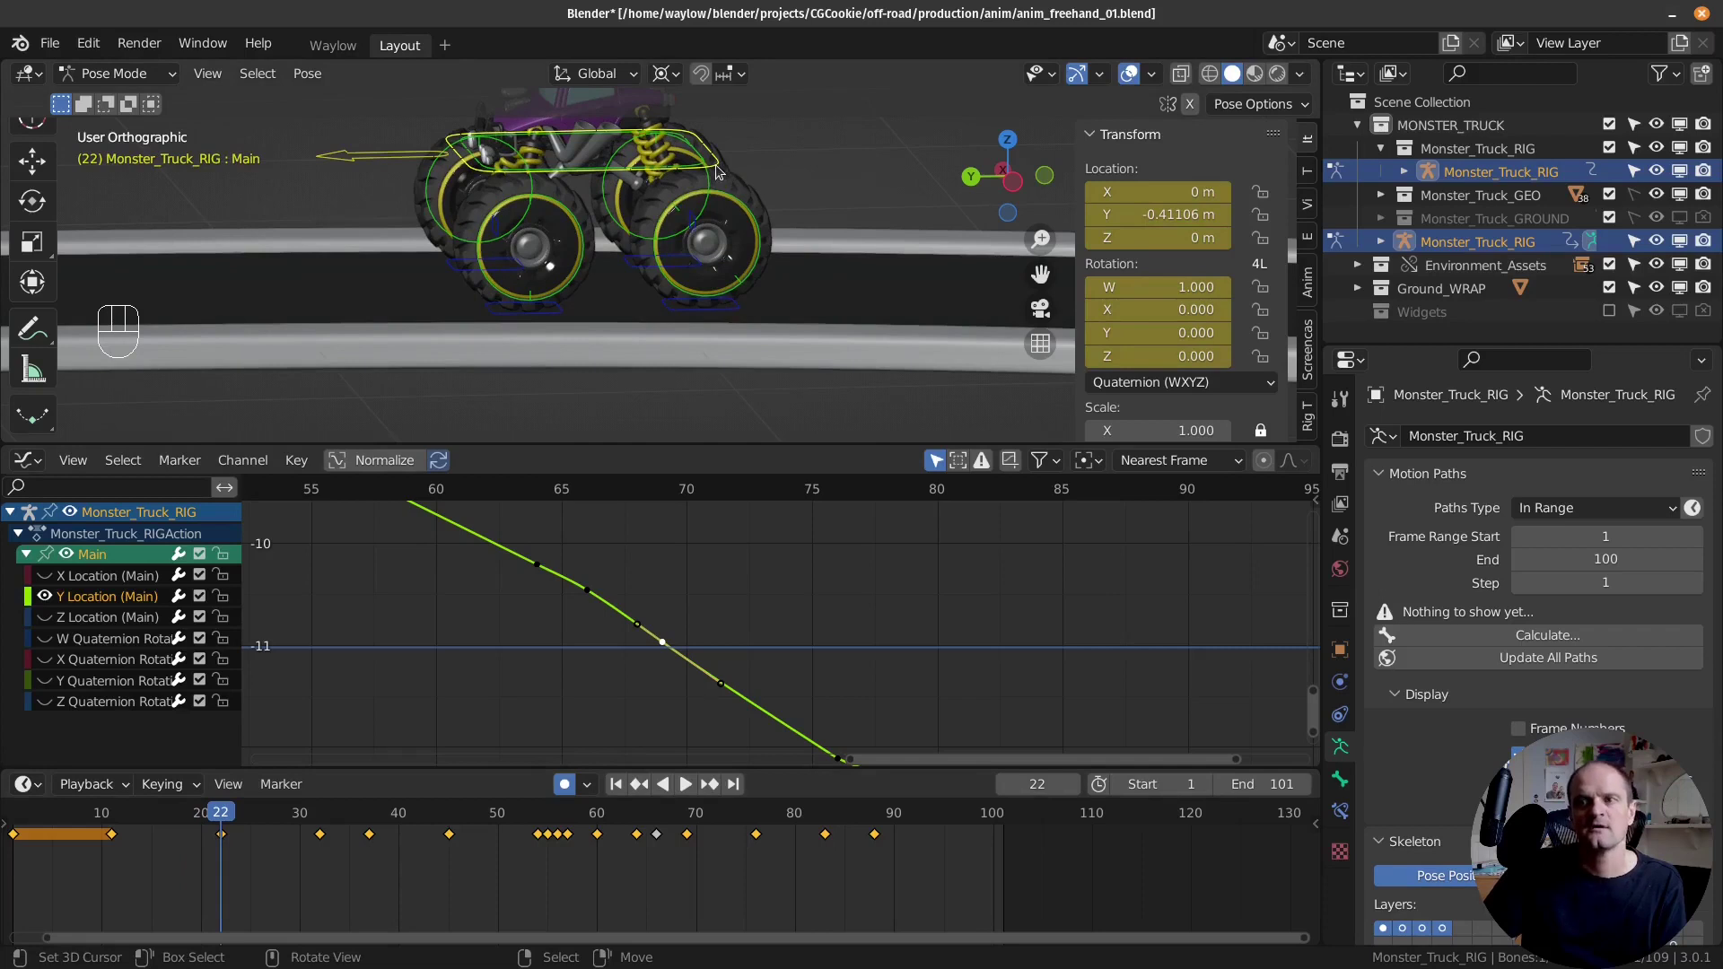
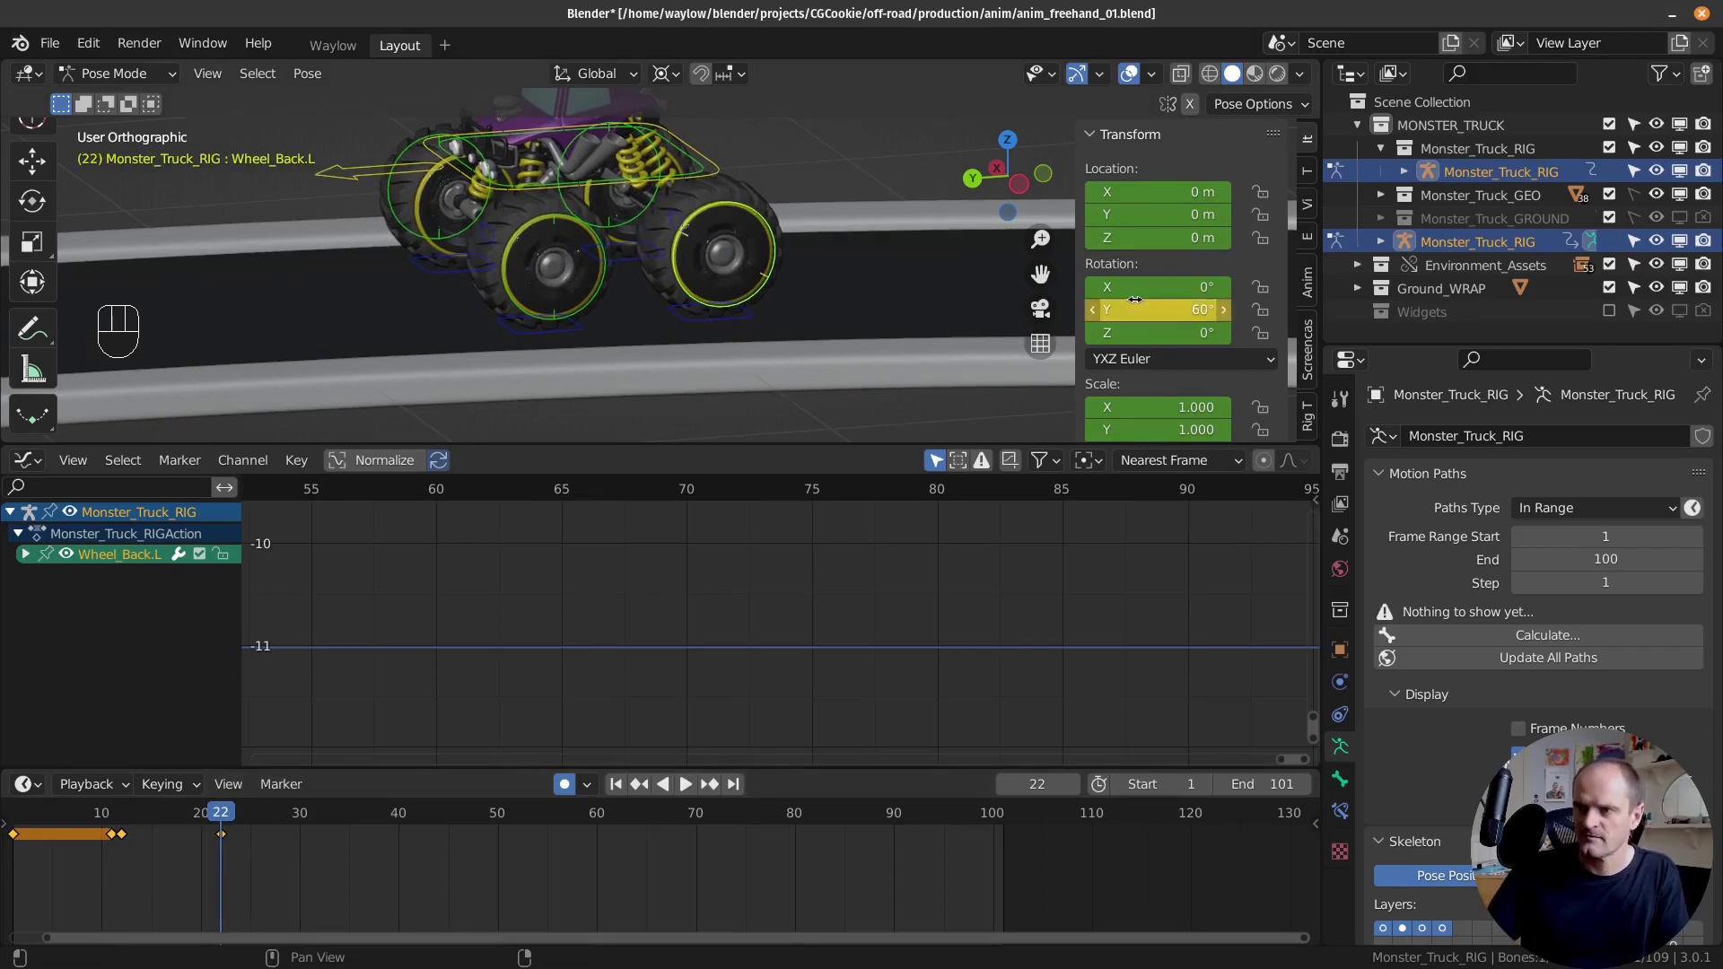
pyautogui.moveTo(1141, 294); pyautogui.dragTo(808, 428)
pyautogui.press('KP_0')
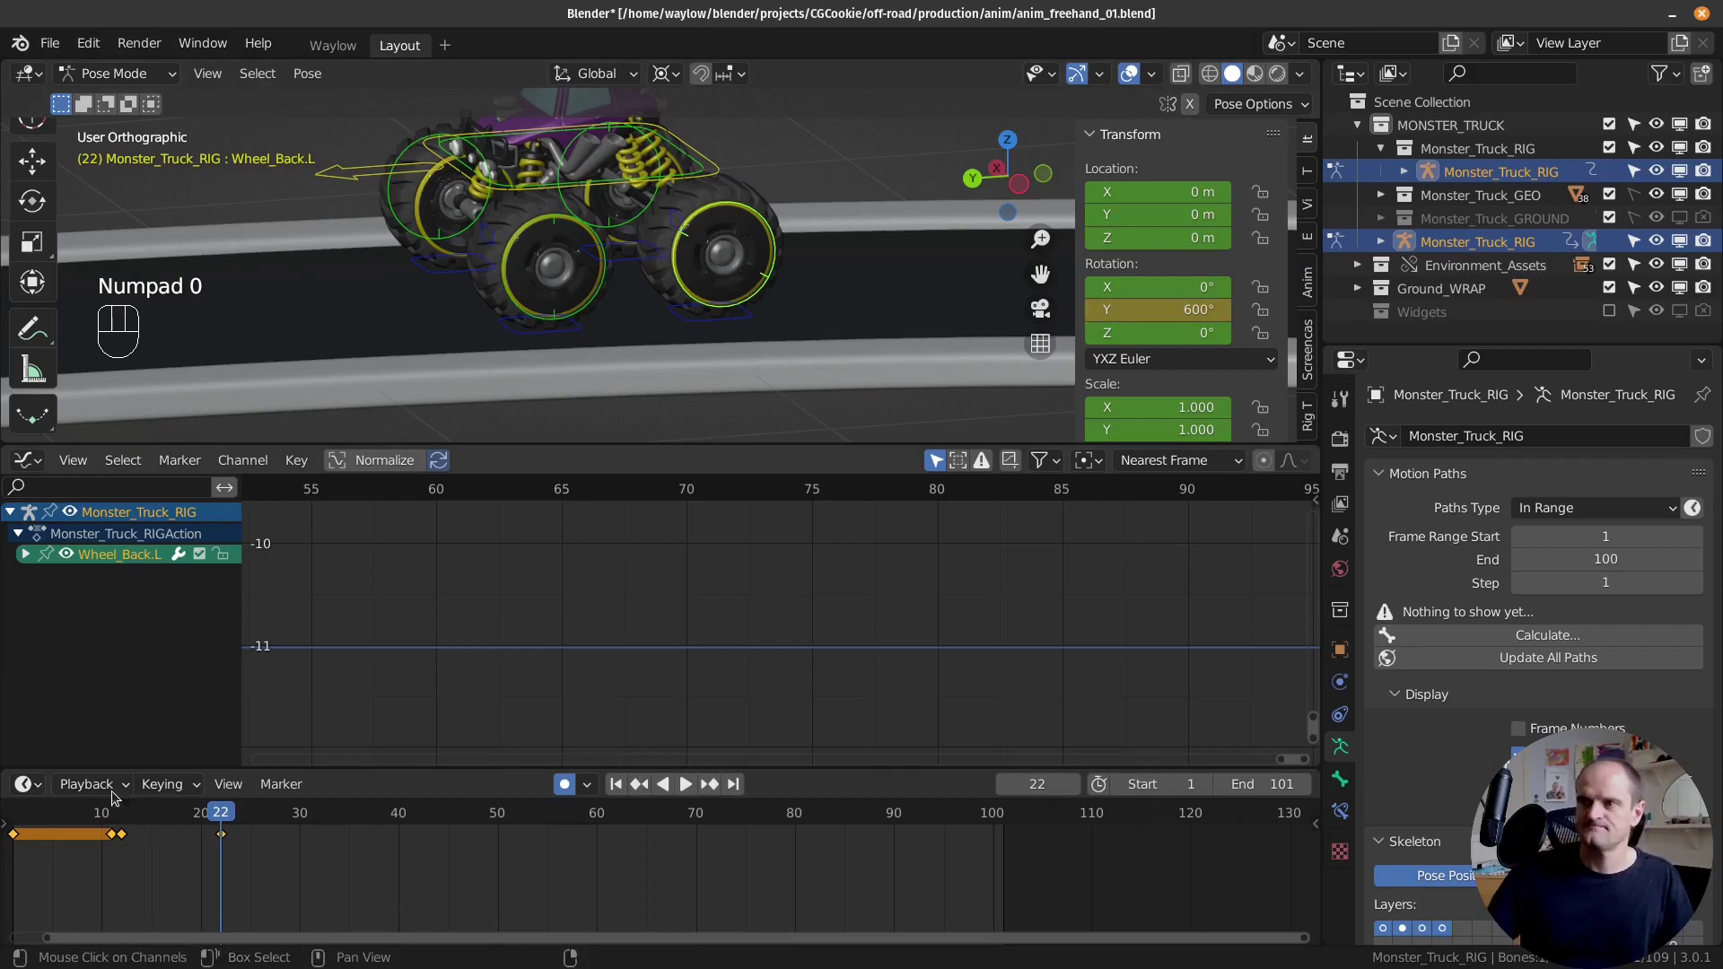
pyautogui.click(115, 843)
pyautogui.press('shift+space')
pyautogui.press('Escape')
pyautogui.moveTo(124, 905); pyautogui.dragTo(439, 694)
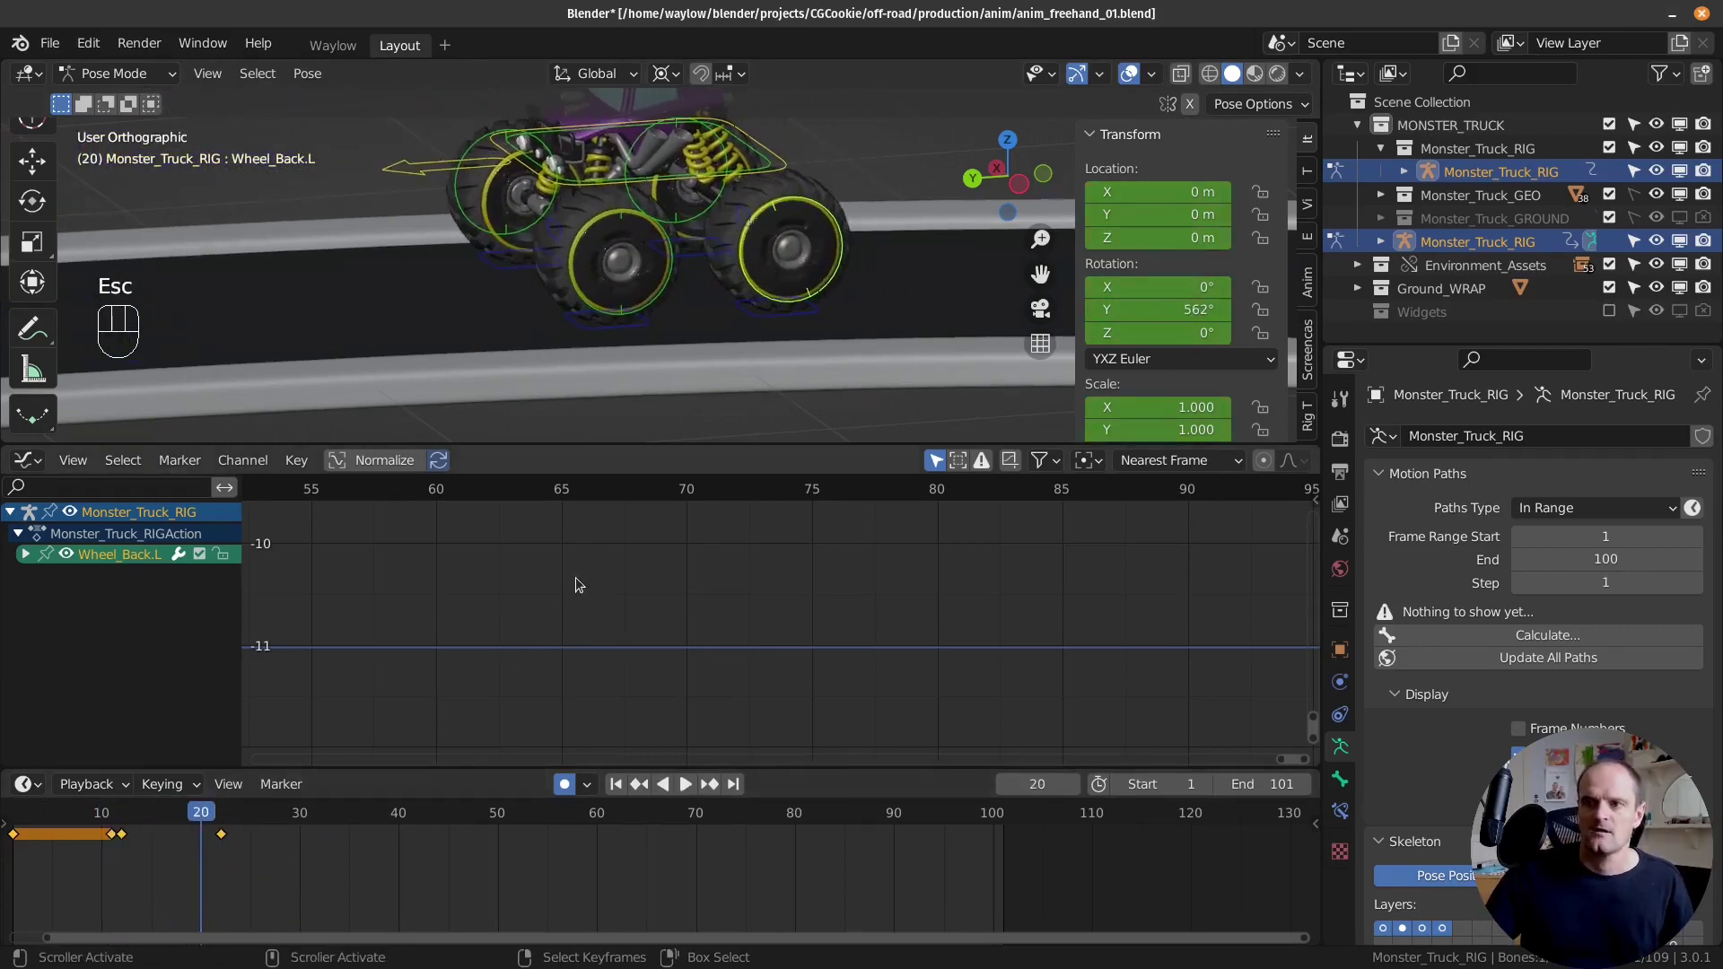
# Step: Isolate Wheel_Back.L's Y Euler Rotation curve in the Graph Editor and frame it in view
pyautogui.click(35, 559)
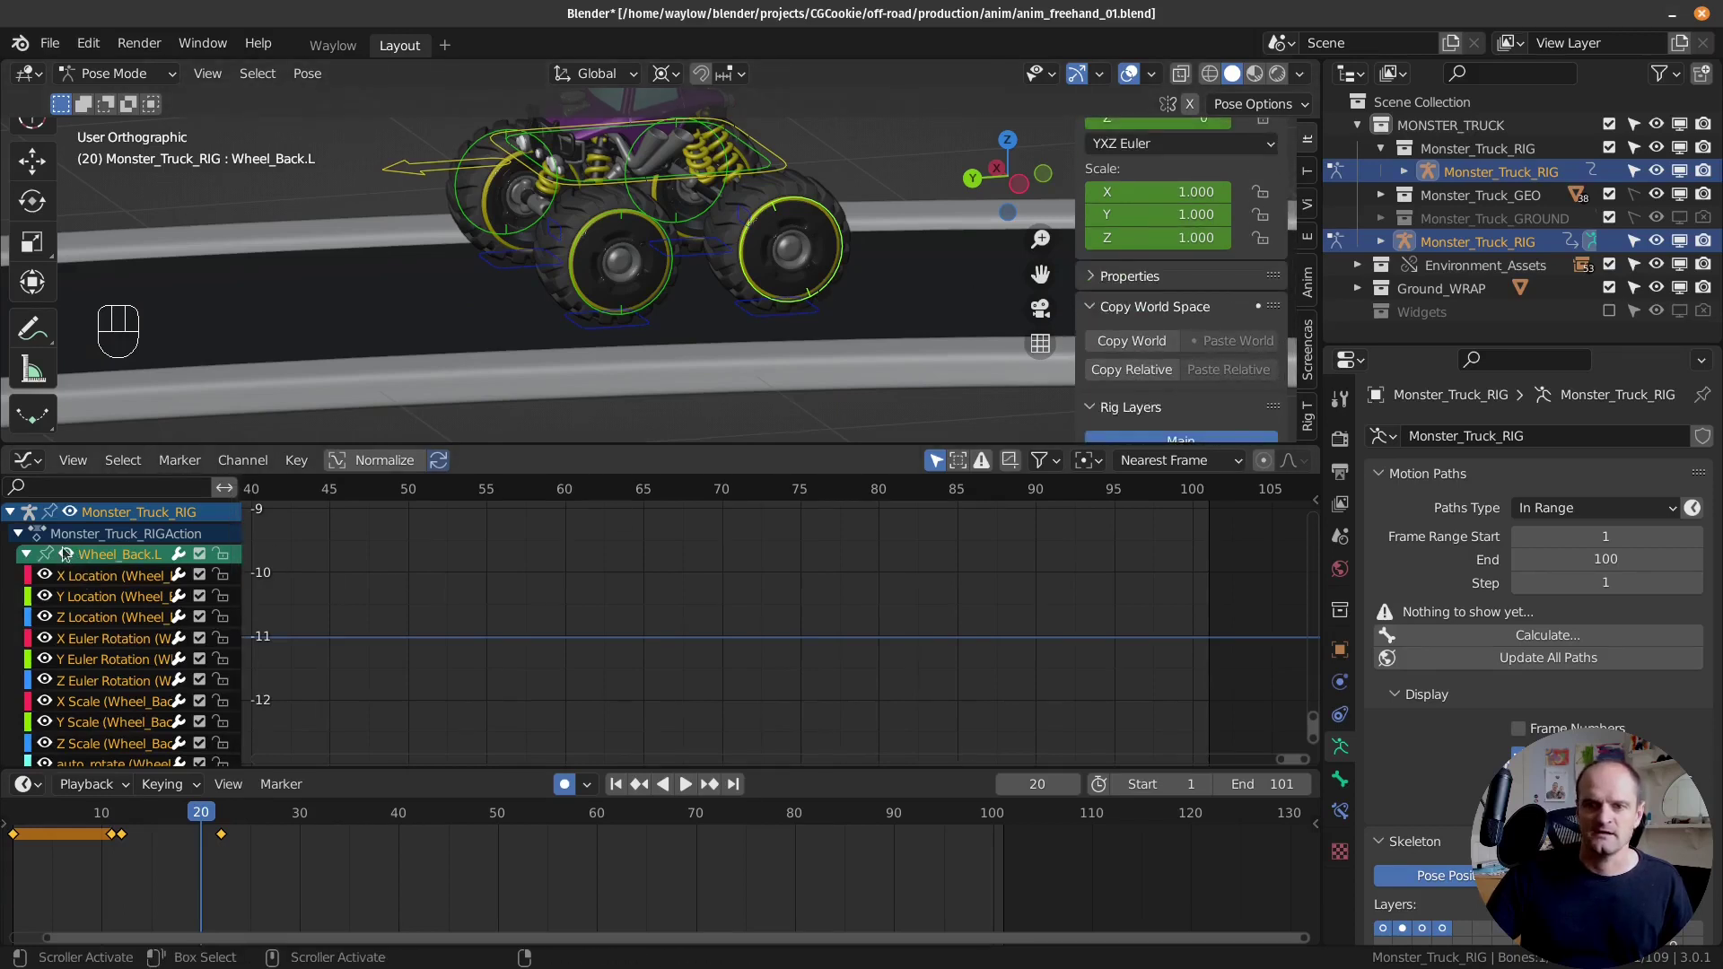
pyautogui.click(64, 550)
pyautogui.click(51, 668)
pyautogui.click(81, 666)
pyautogui.press('a')
pyautogui.press('a')
pyautogui.press('KP_Decimal')
pyautogui.moveTo(729, 644); pyautogui.dragTo(1026, 601)
pyautogui.rightClick(1036, 550)
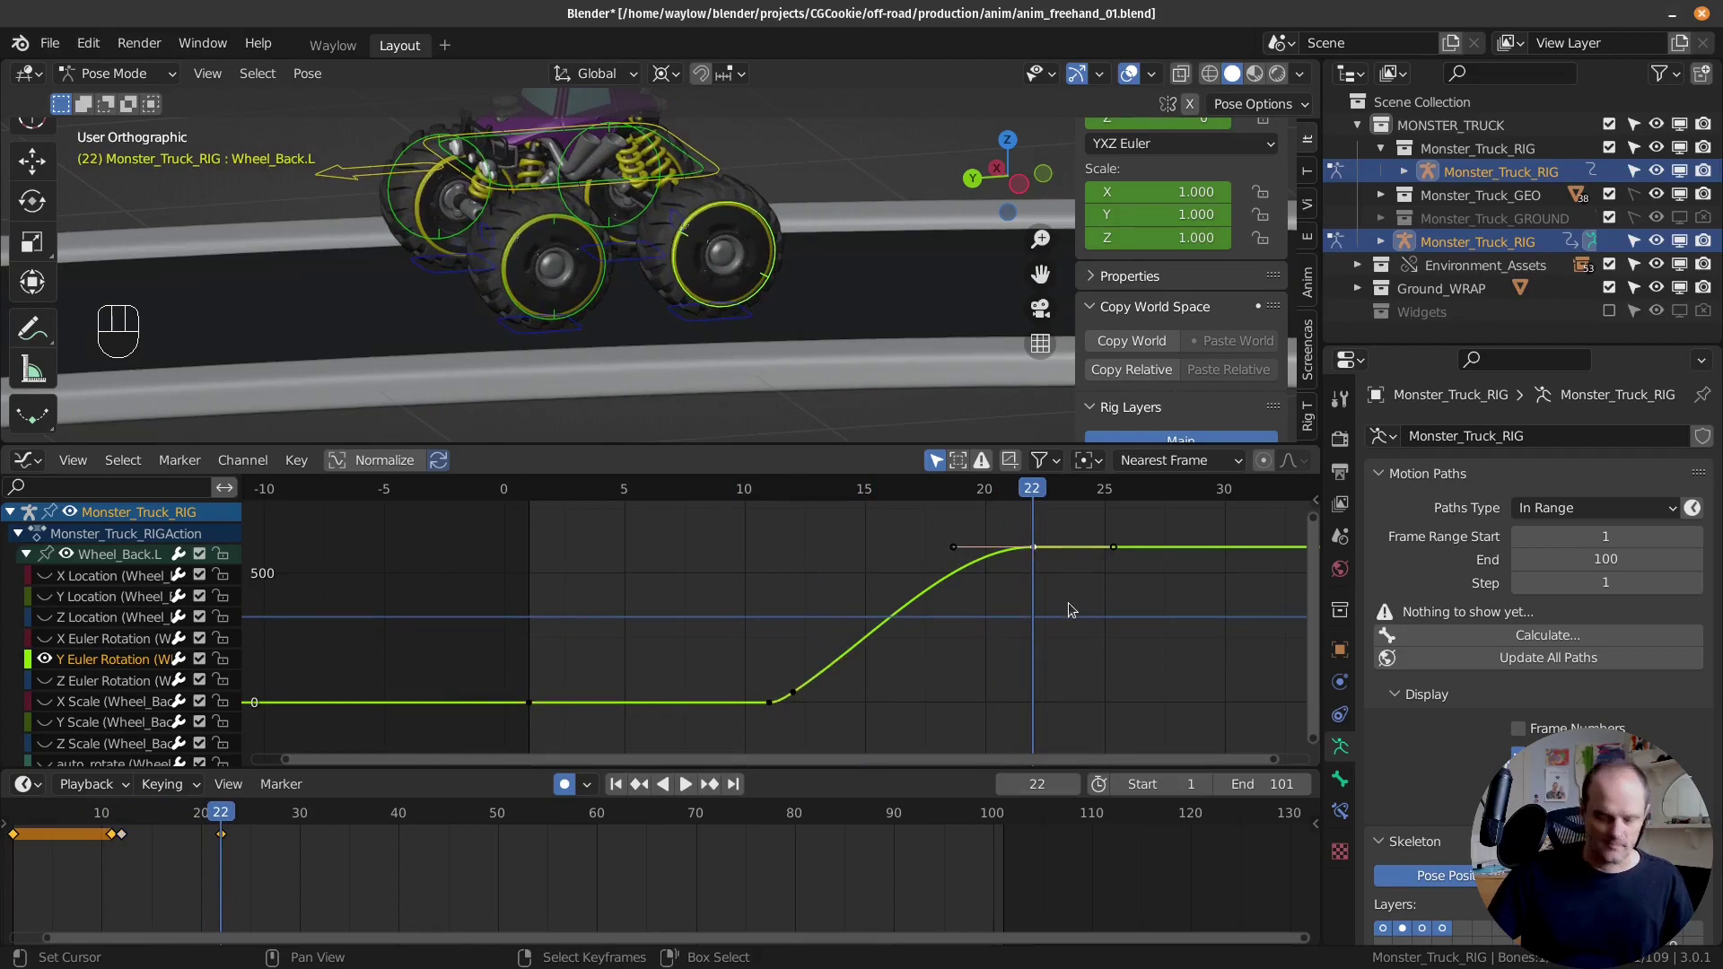
# Step: Stretch the frame-22 key handles for a longer ease-out and tilt the frame-12 handle for a sharper kick
pyautogui.press('s')
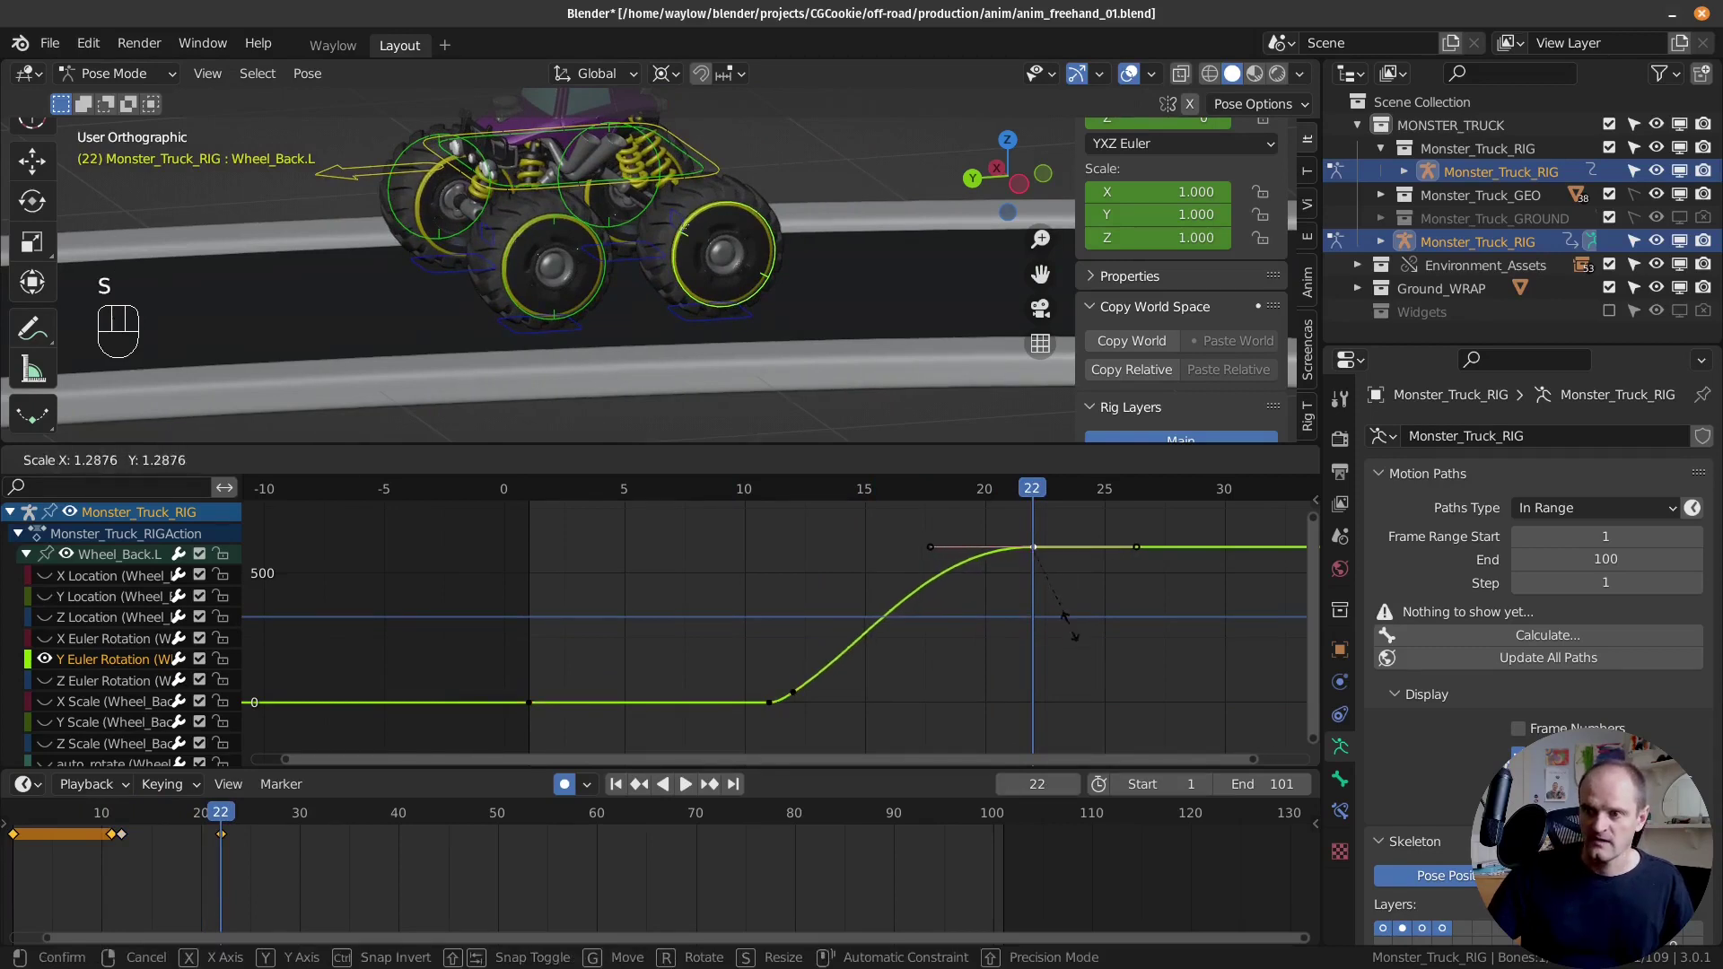
pyautogui.moveTo(769, 686); pyautogui.dragTo(796, 699)
pyautogui.rightClick(796, 699)
pyautogui.press('r')
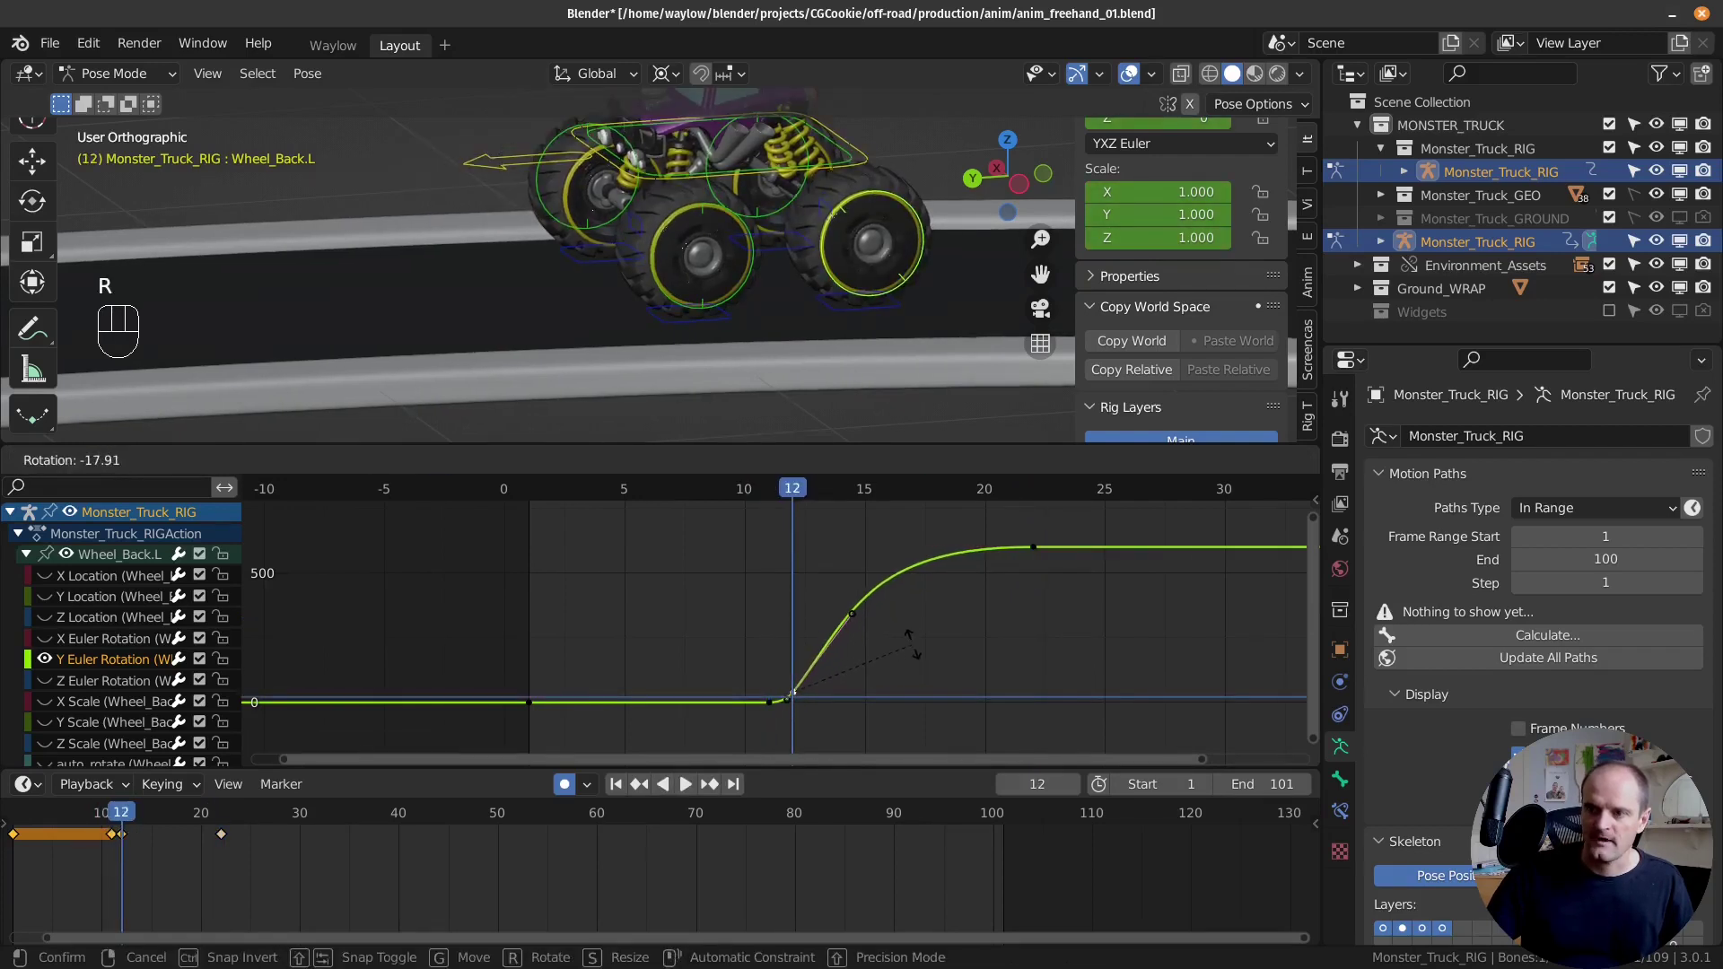
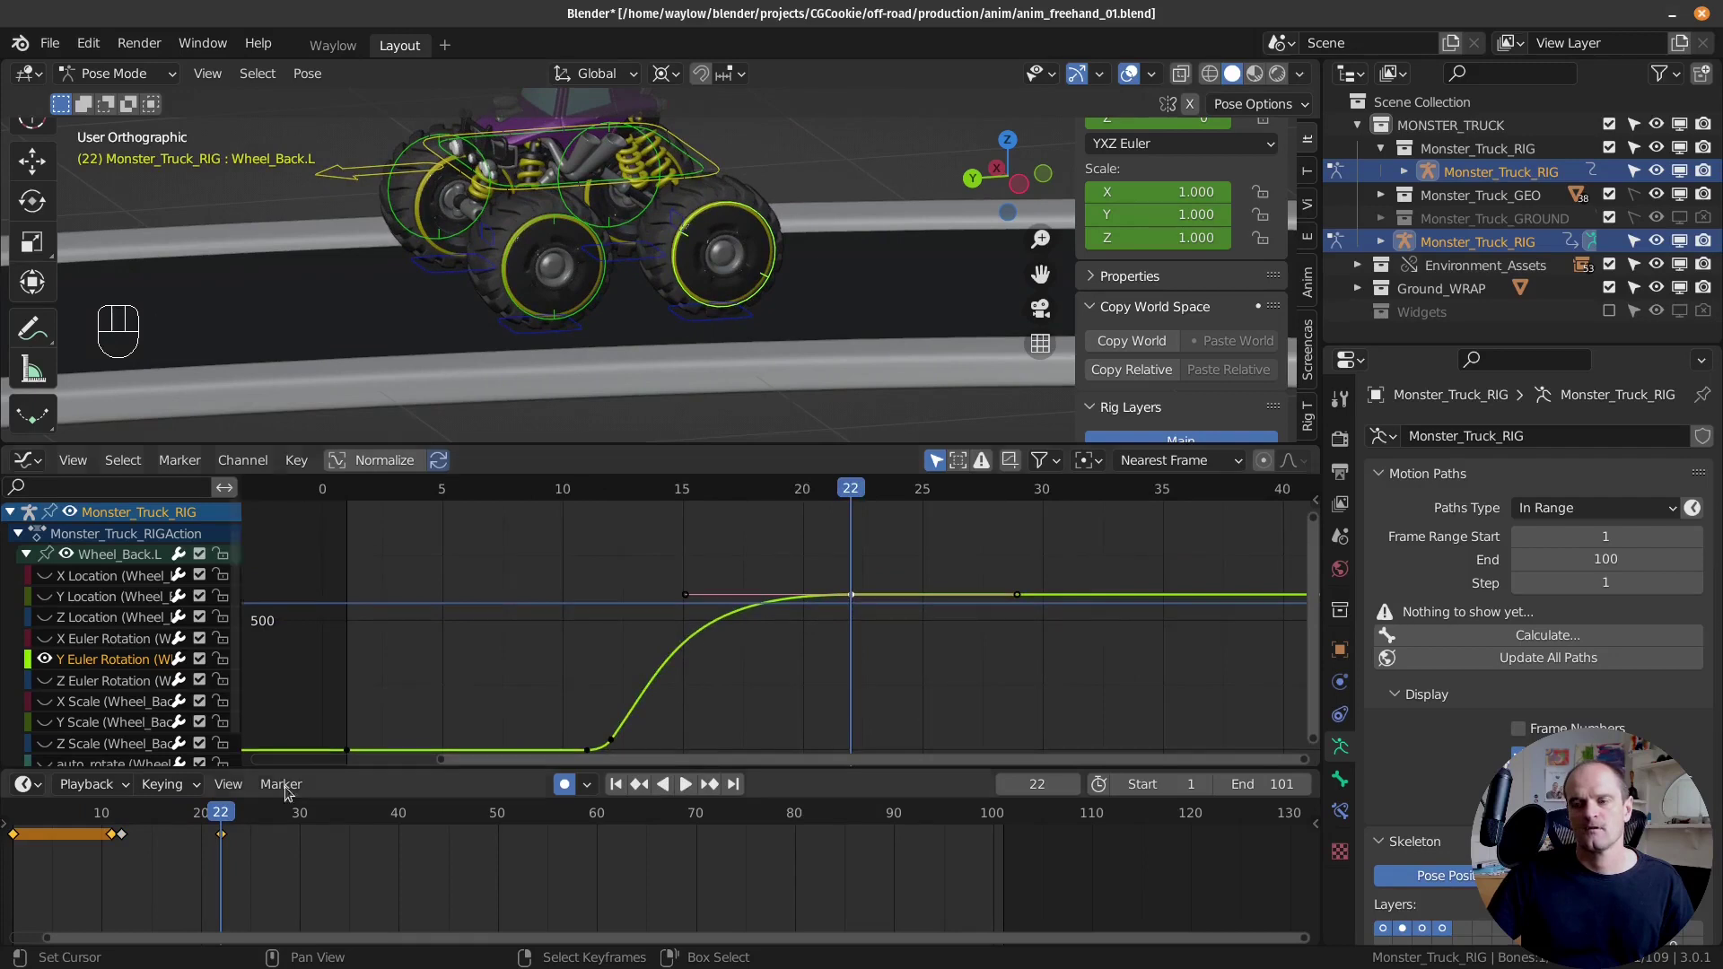
# Step: Move the wheel's final spin key later to about frame 26
pyautogui.moveTo(215, 845); pyautogui.dragTo(241, 848)
pyautogui.press('Right')
pyautogui.press('Right')
pyautogui.press('Left')
pyautogui.click(224, 842)
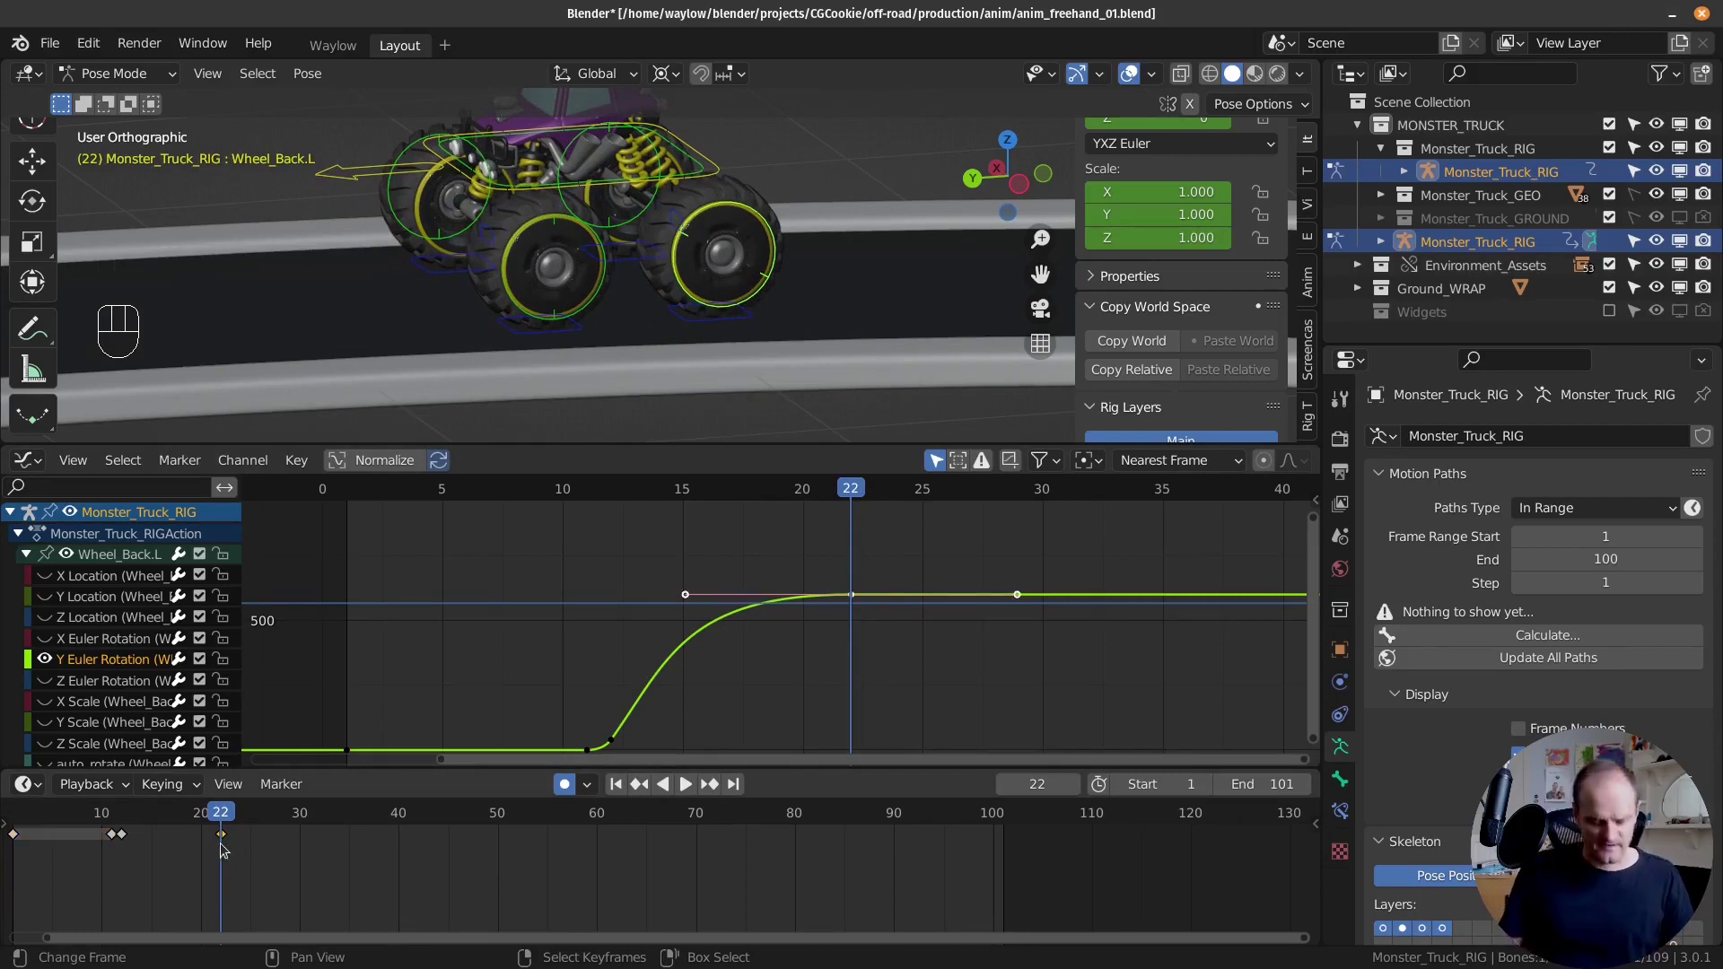
pyautogui.press('g')
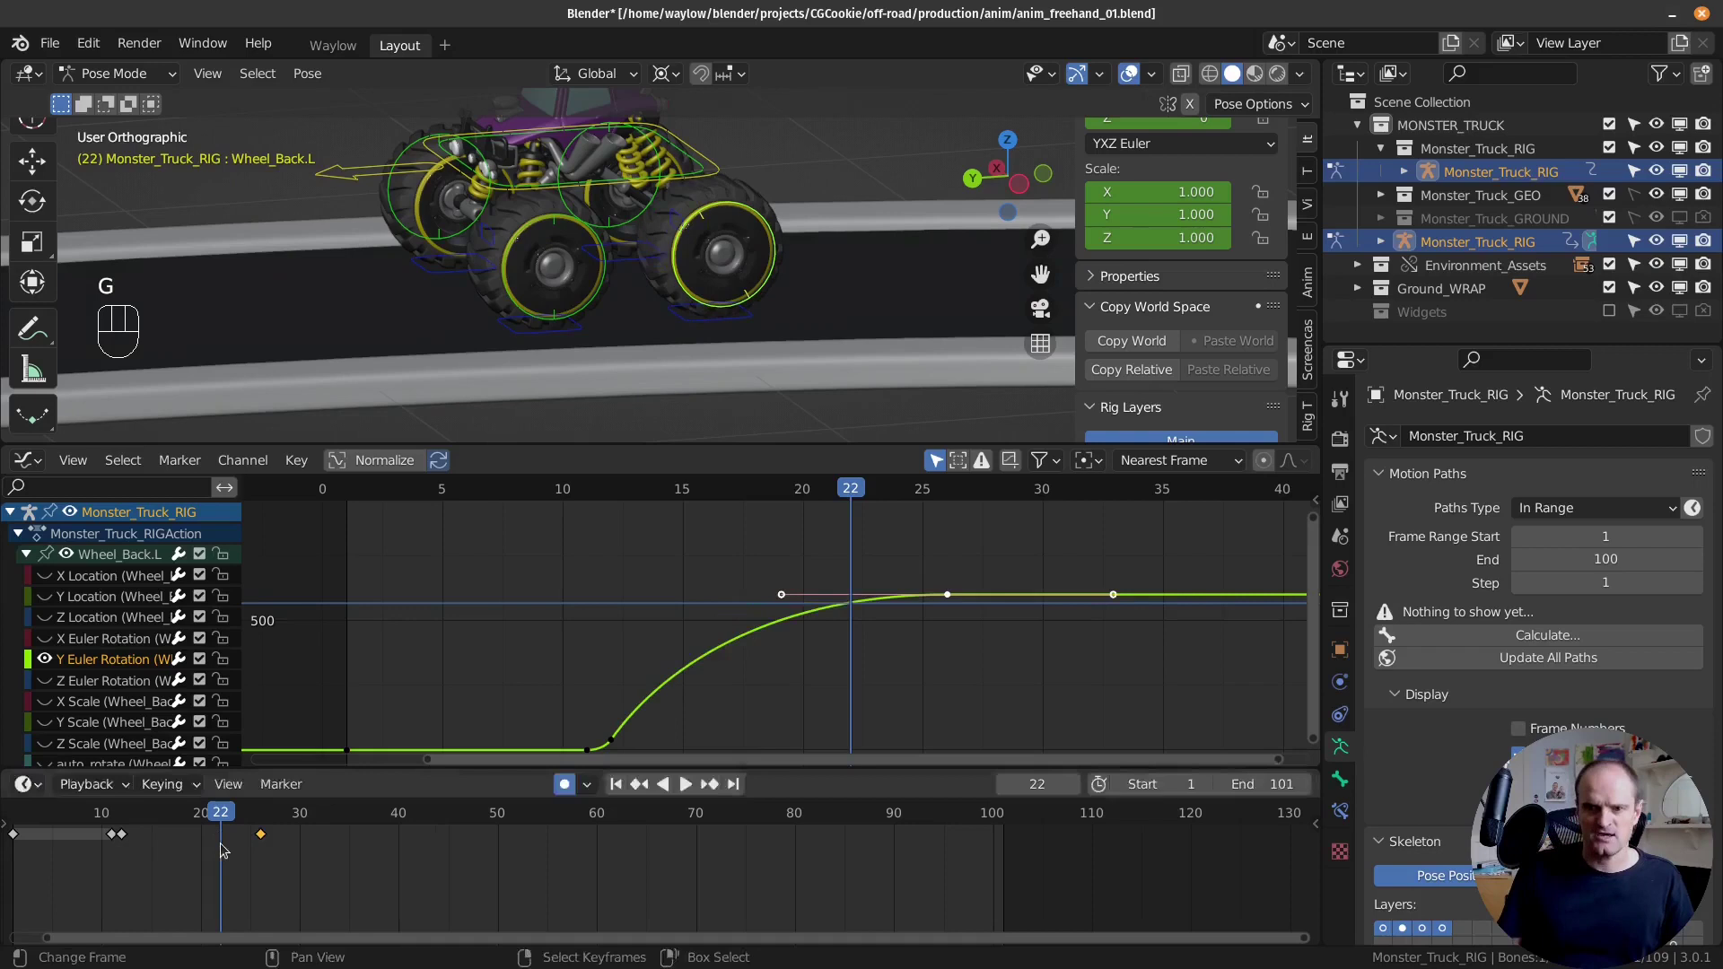
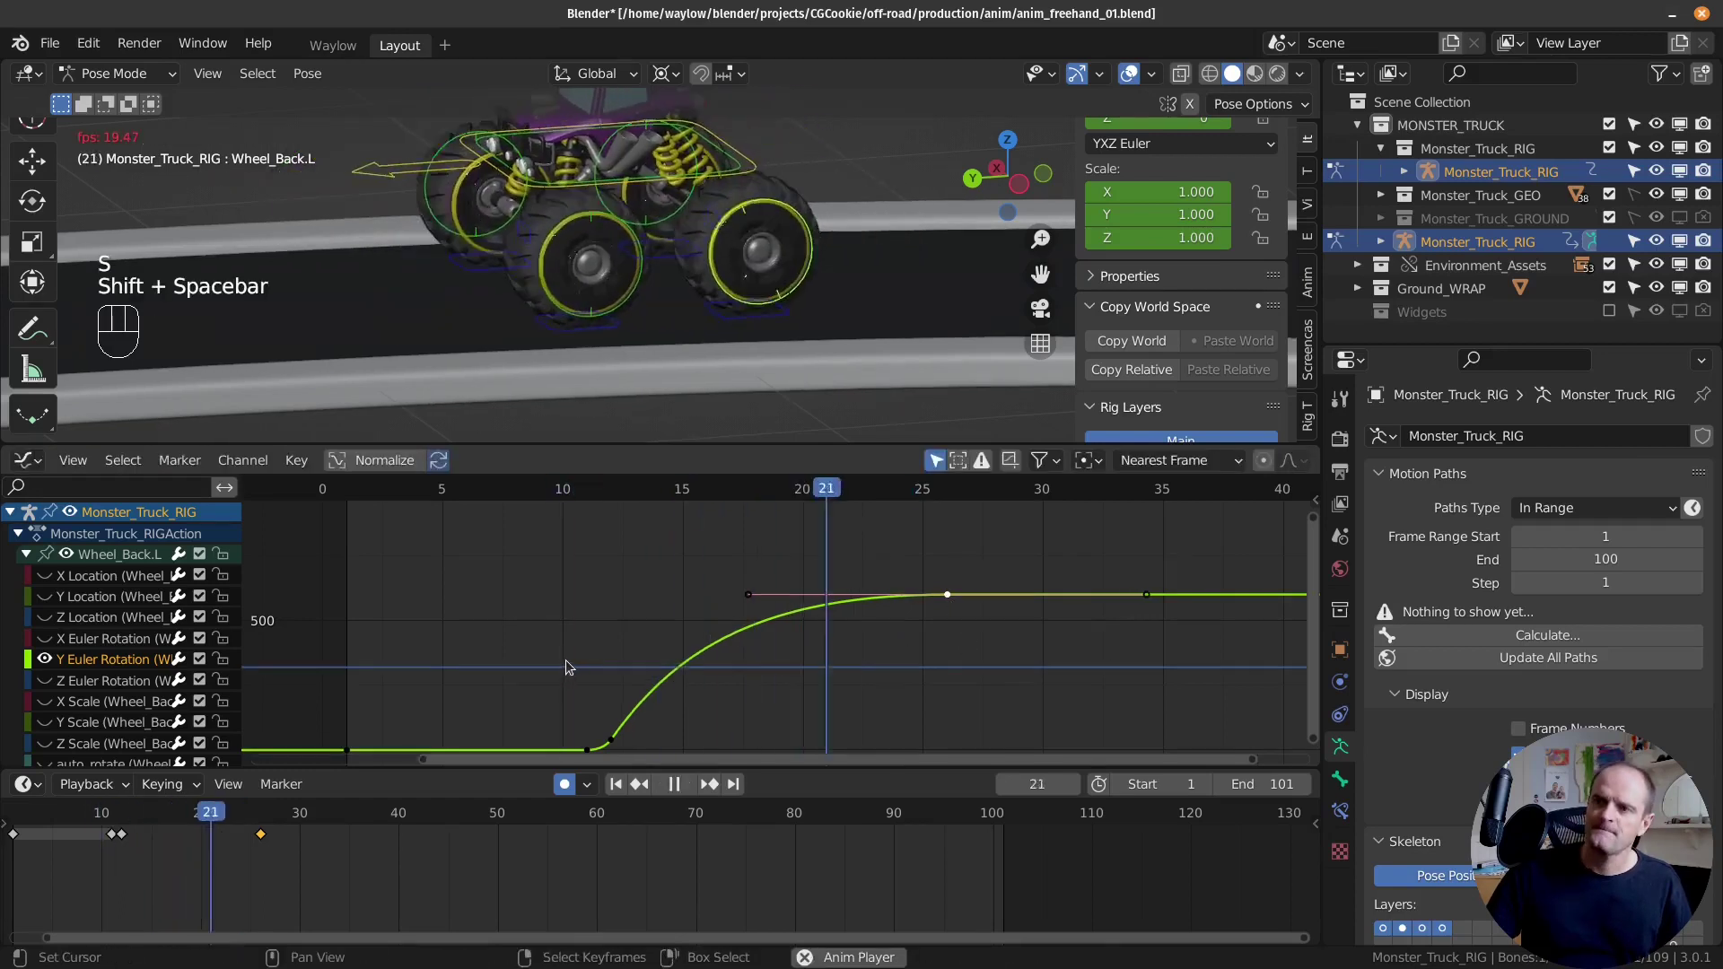
# Step: Play back the burnout spin and scrub back to frame 1
pyautogui.press('Escape')
pyautogui.middleClick(612, 699)
pyautogui.press('shift+space')
pyautogui.press('Escape')
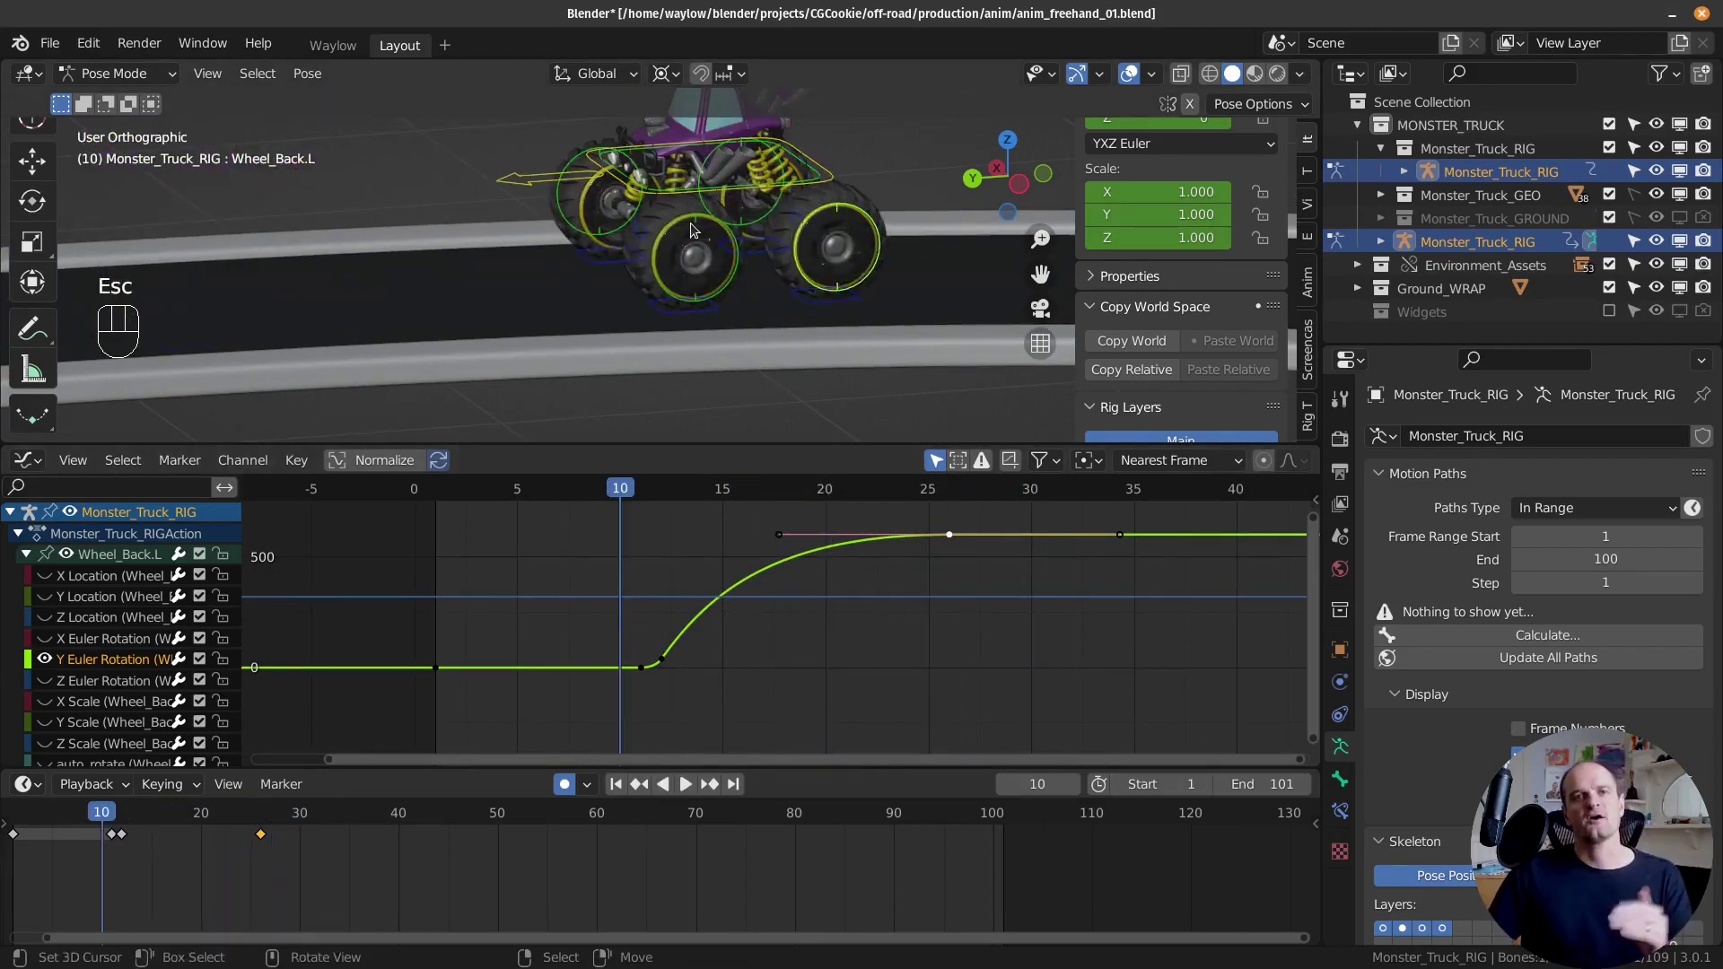
pyautogui.moveTo(505, 678); pyautogui.dragTo(469, 624)
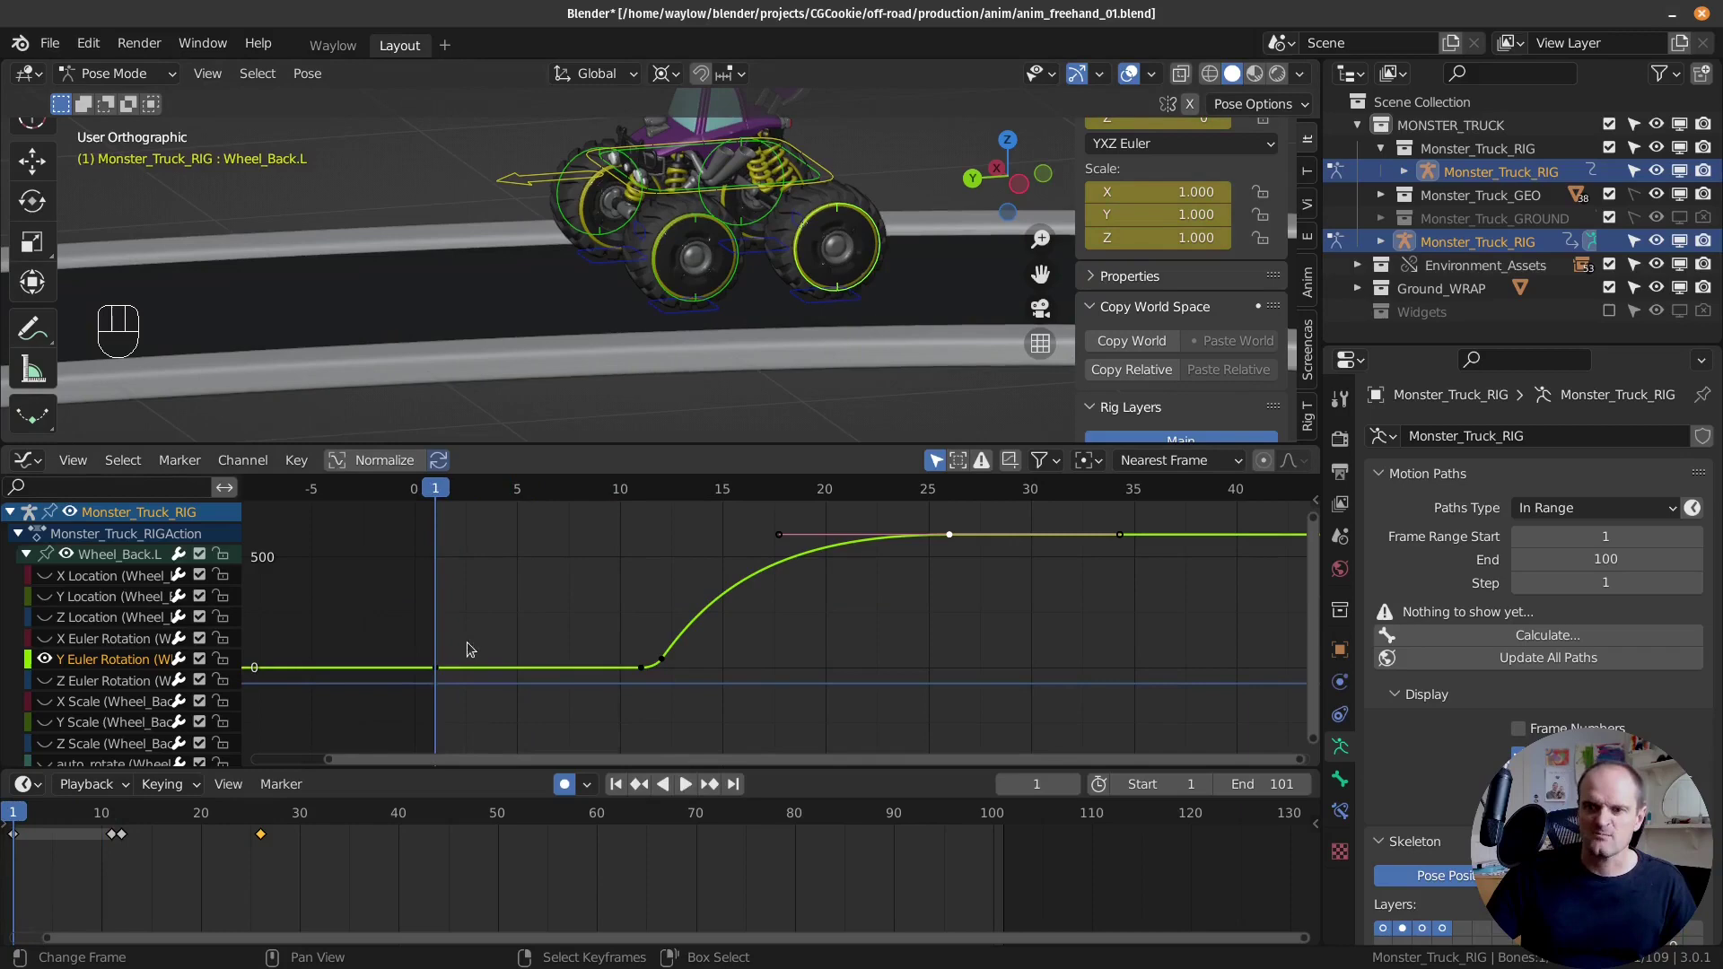
# Step: Select all of the back-left wheel's Y rotation keys and copy them
pyautogui.click(449, 674)
pyautogui.press('a')
pyautogui.press('ctrl+c')
# Step: Select Wheel_Back.R, expand its channels and paste the spin-up rotation curve onto it
pyautogui.moveTo(801, 223); pyautogui.dragTo(690, 249)
pyautogui.click(948, 187)
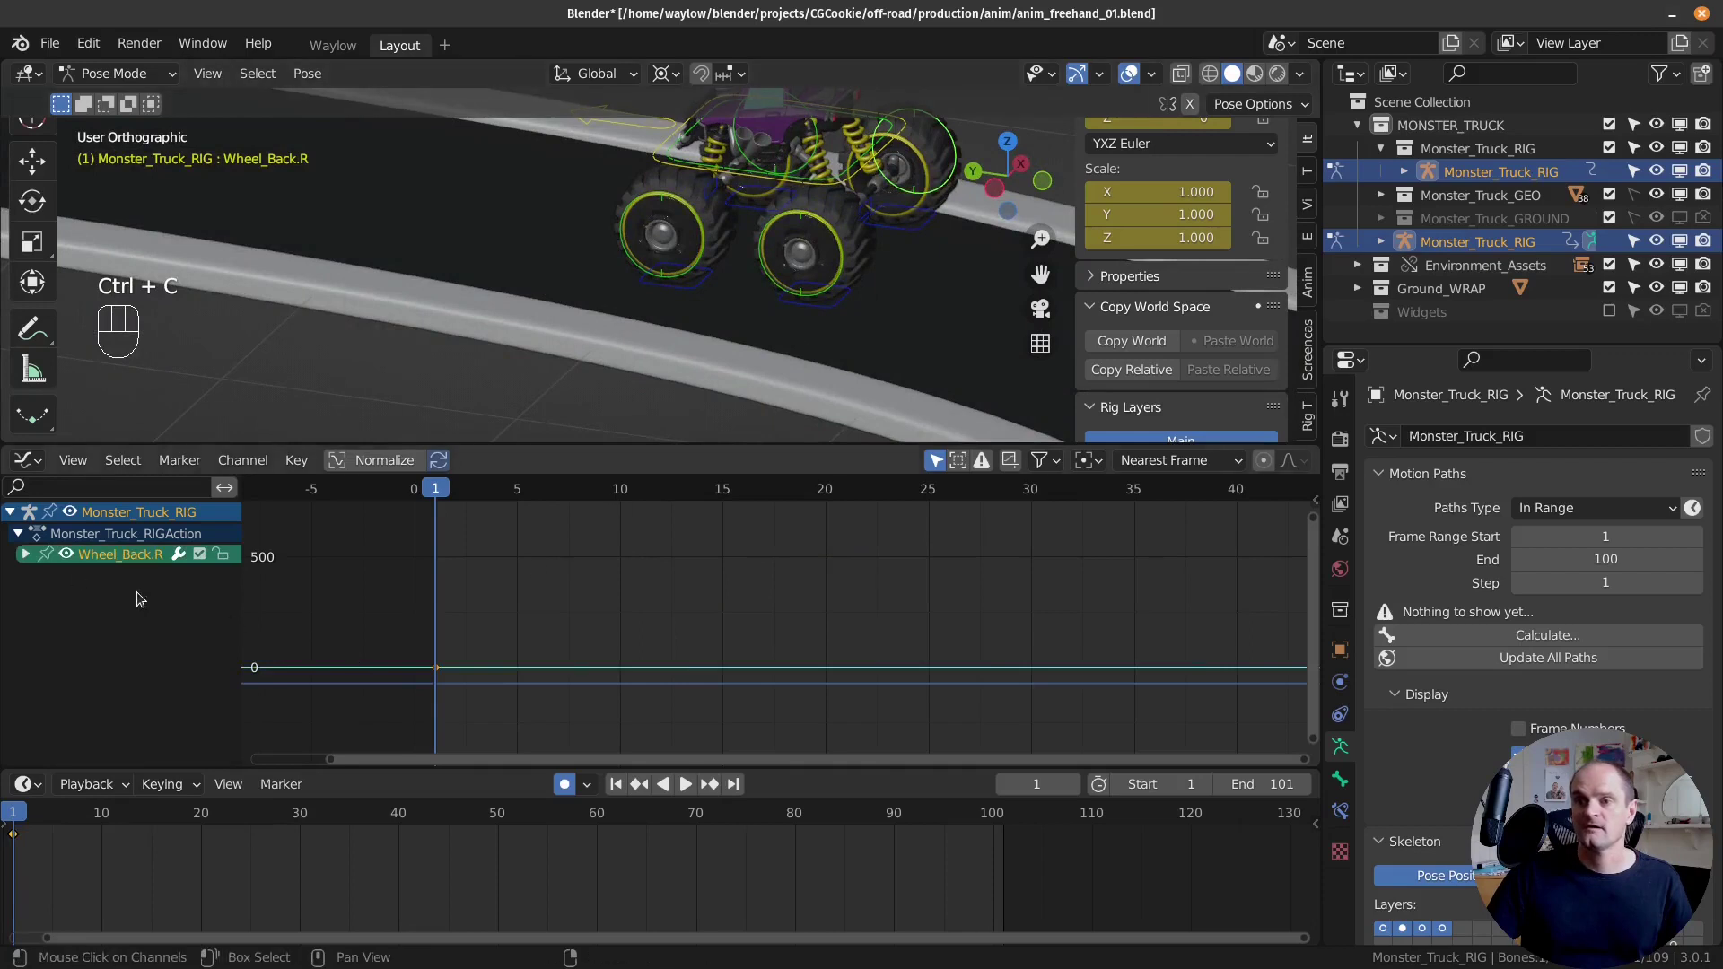
pyautogui.click(33, 553)
pyautogui.click(69, 557)
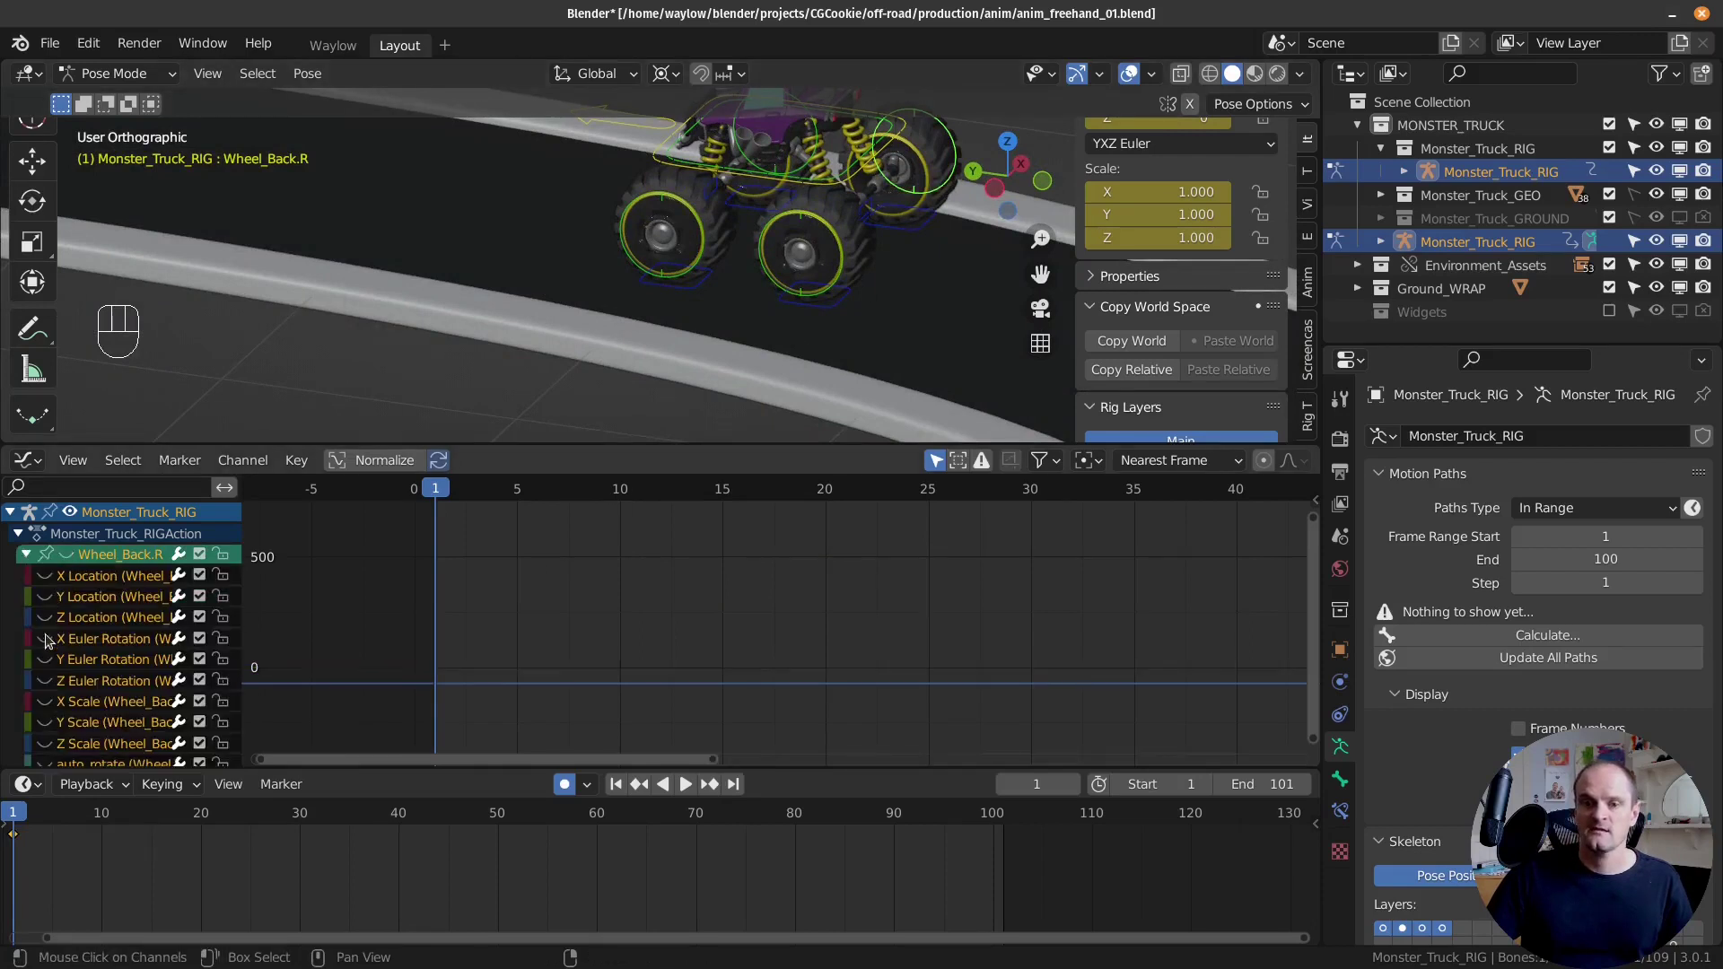
pyautogui.click(47, 671)
pyautogui.click(78, 663)
pyautogui.moveTo(53, 664); pyautogui.dragTo(88, 664)
pyautogui.click(107, 664)
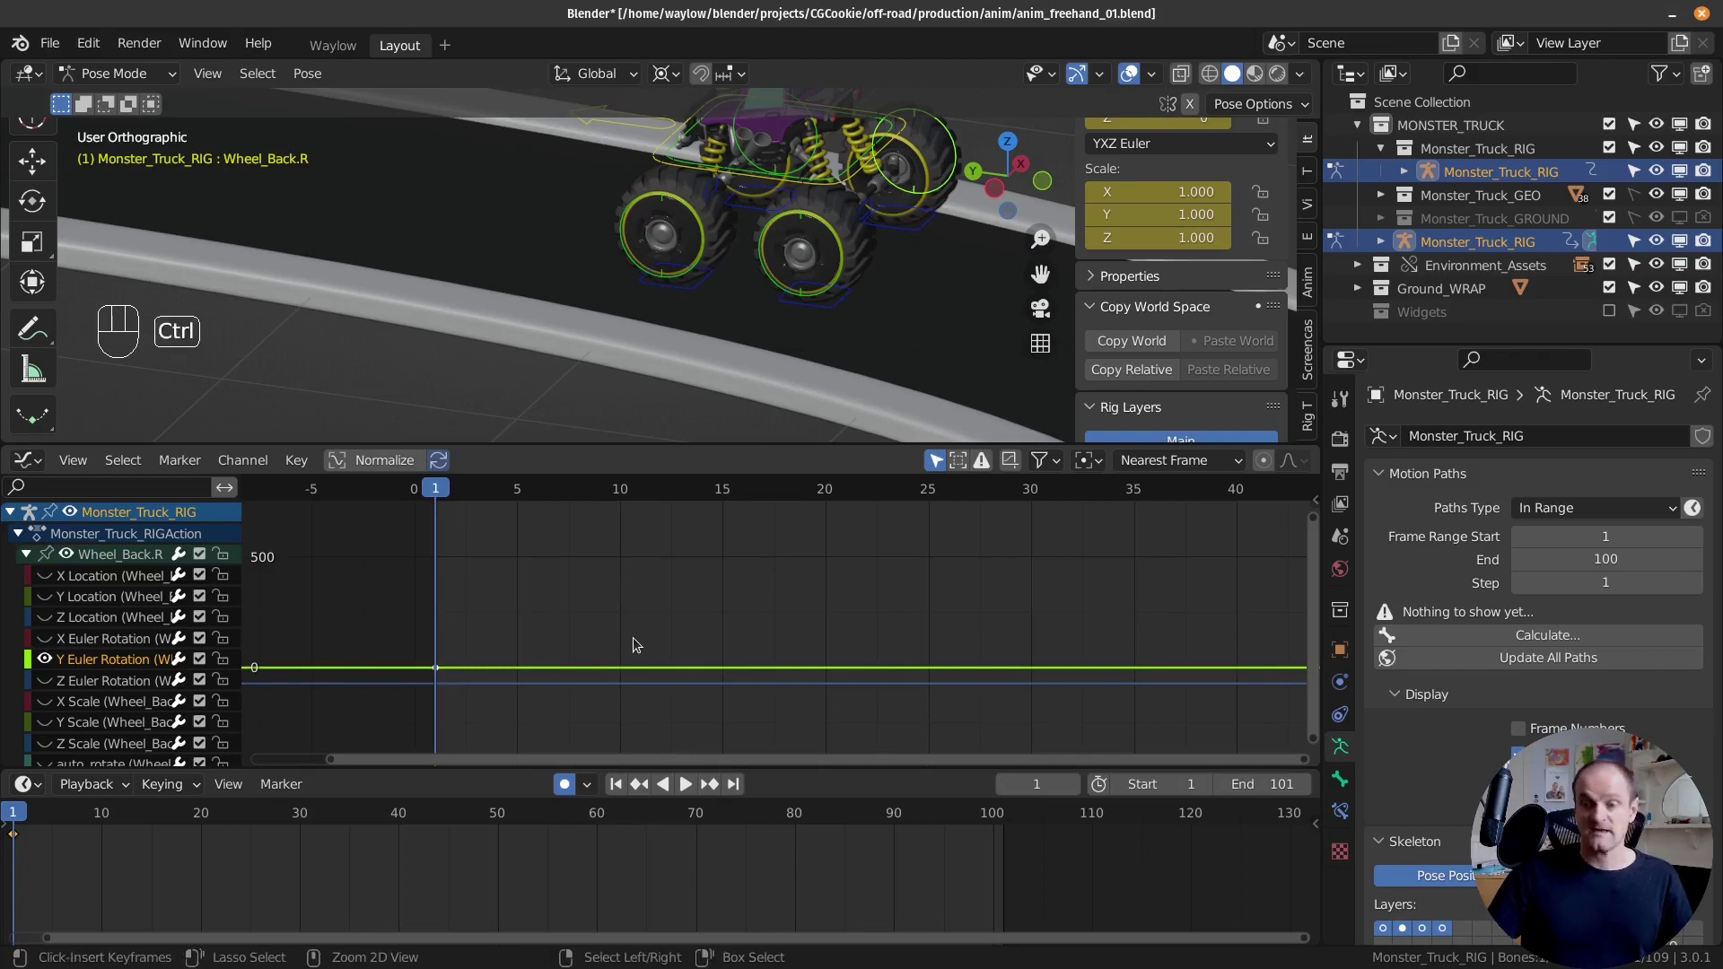
pyautogui.press('ctrl+v')
pyautogui.moveTo(595, 623); pyautogui.dragTo(741, 630)
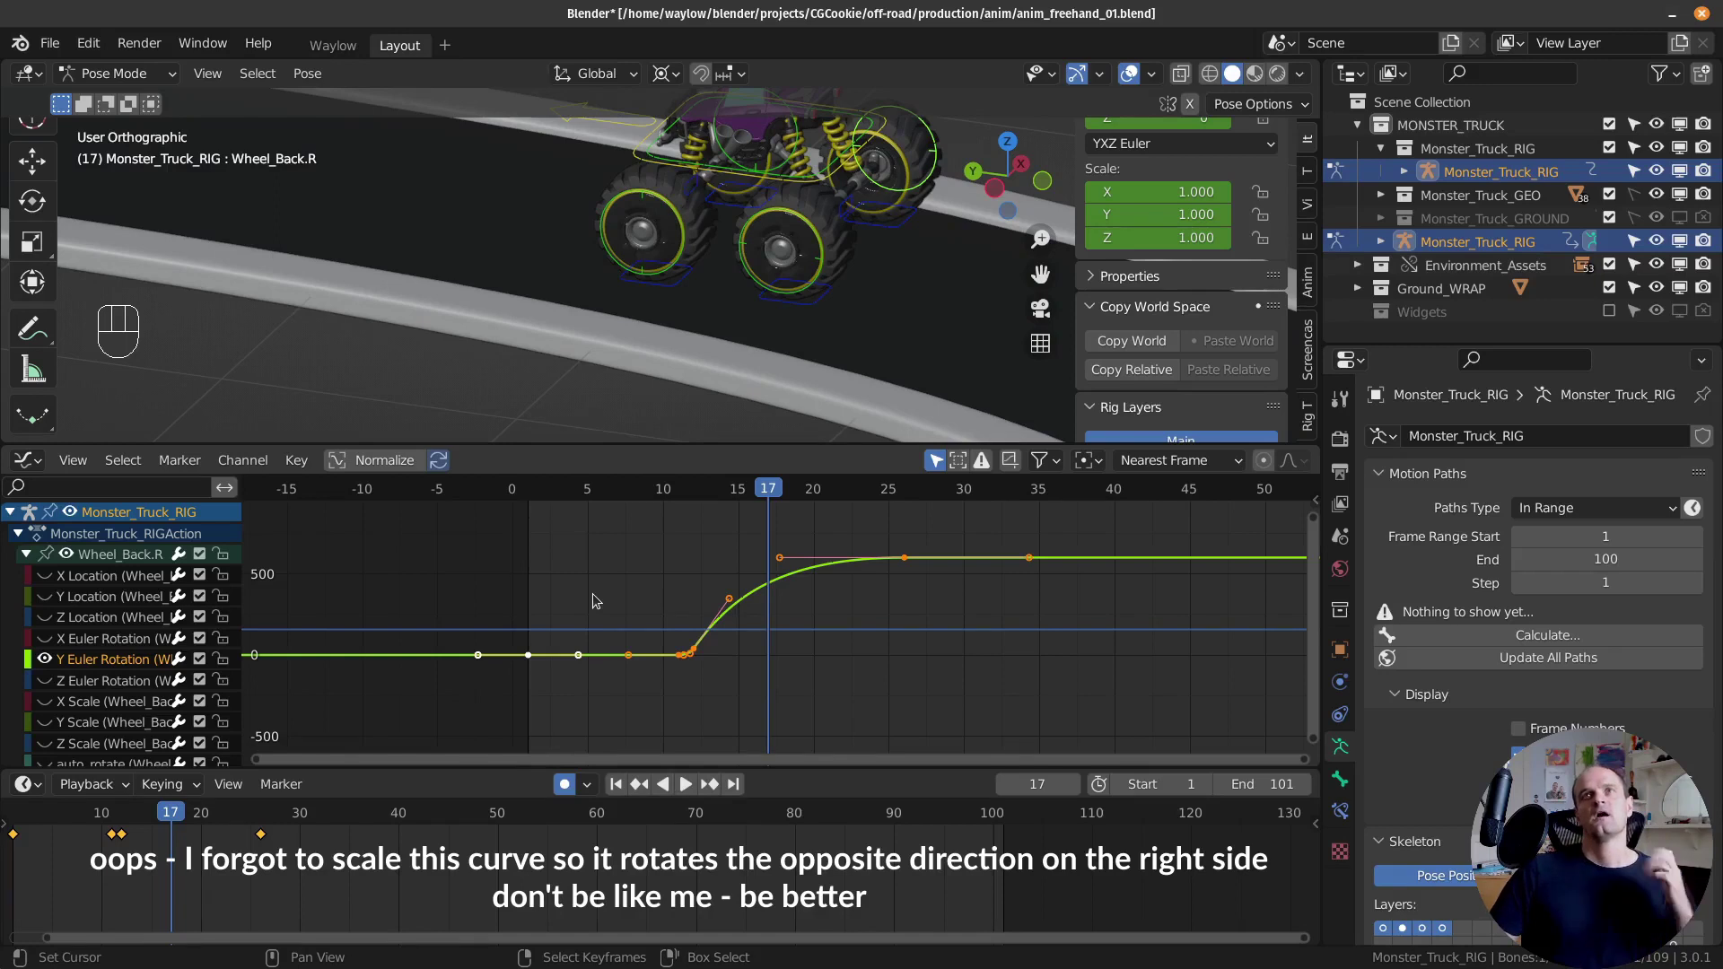
pyautogui.rightClick(689, 259)
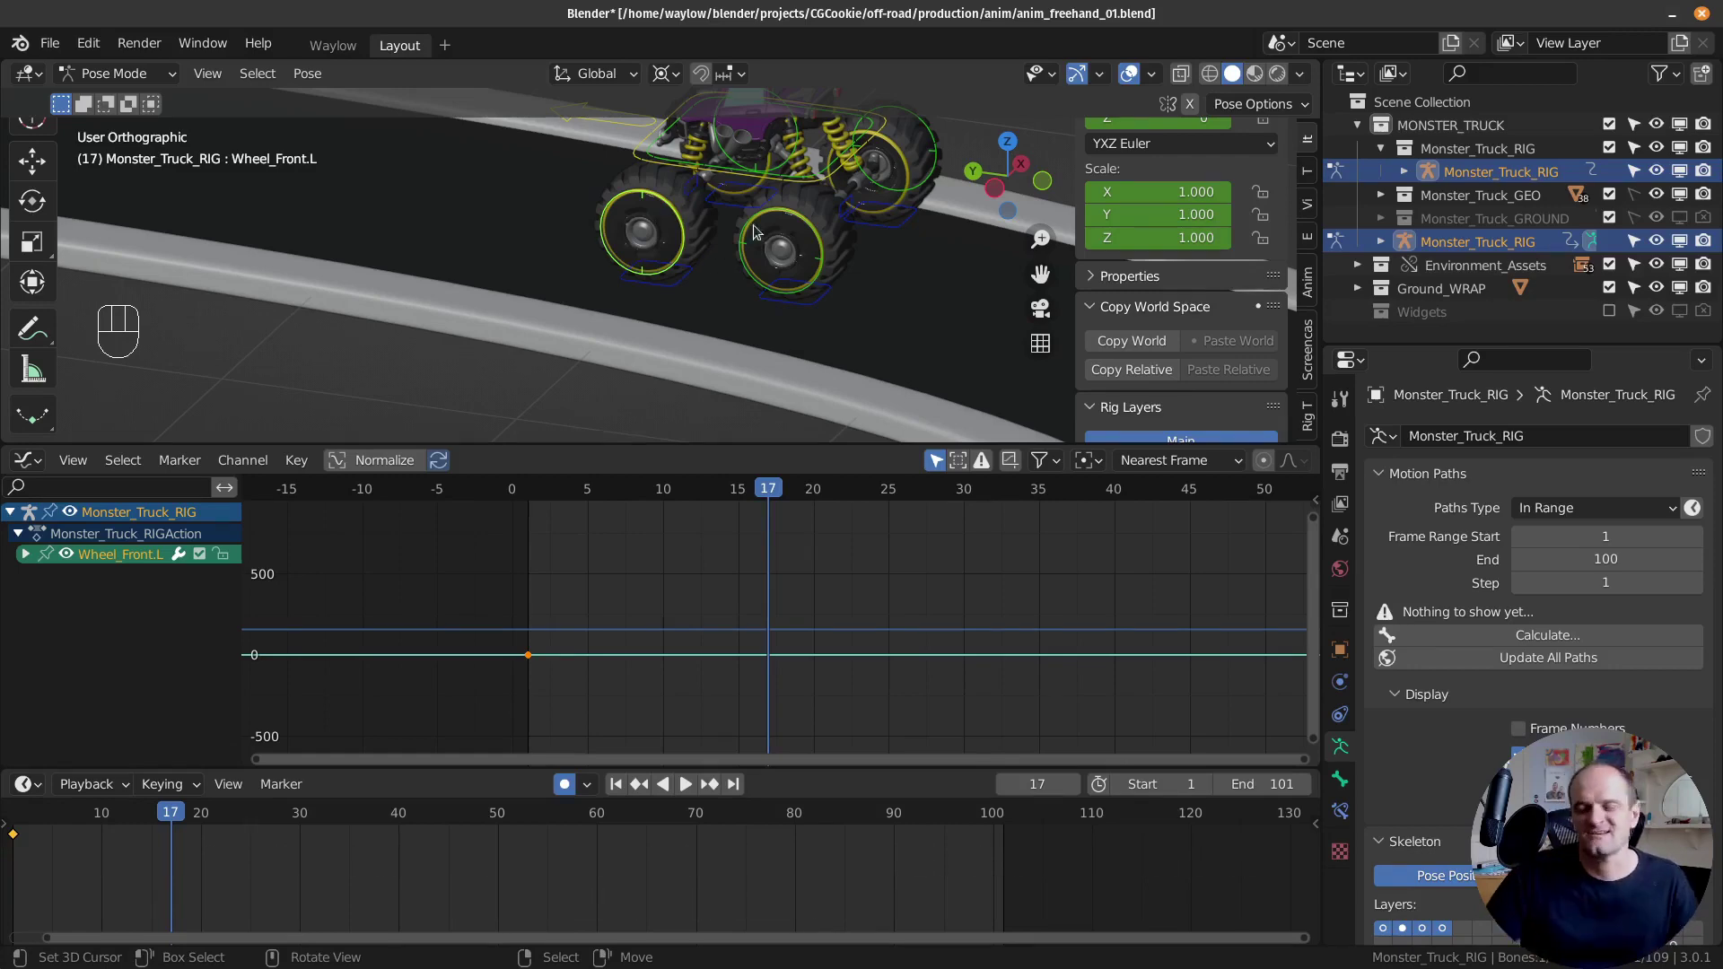
# Step: Select Wheel_Front.L at frame 1 and paste the spin-up rotation curve onto it
pyautogui.middleClick(734, 252)
pyautogui.moveTo(736, 257); pyautogui.dragTo(59, 556)
pyautogui.moveTo(74, 559); pyautogui.dragTo(70, 584)
pyautogui.click(42, 663)
pyautogui.click(82, 658)
pyautogui.moveTo(529, 662); pyautogui.dragTo(598, 603)
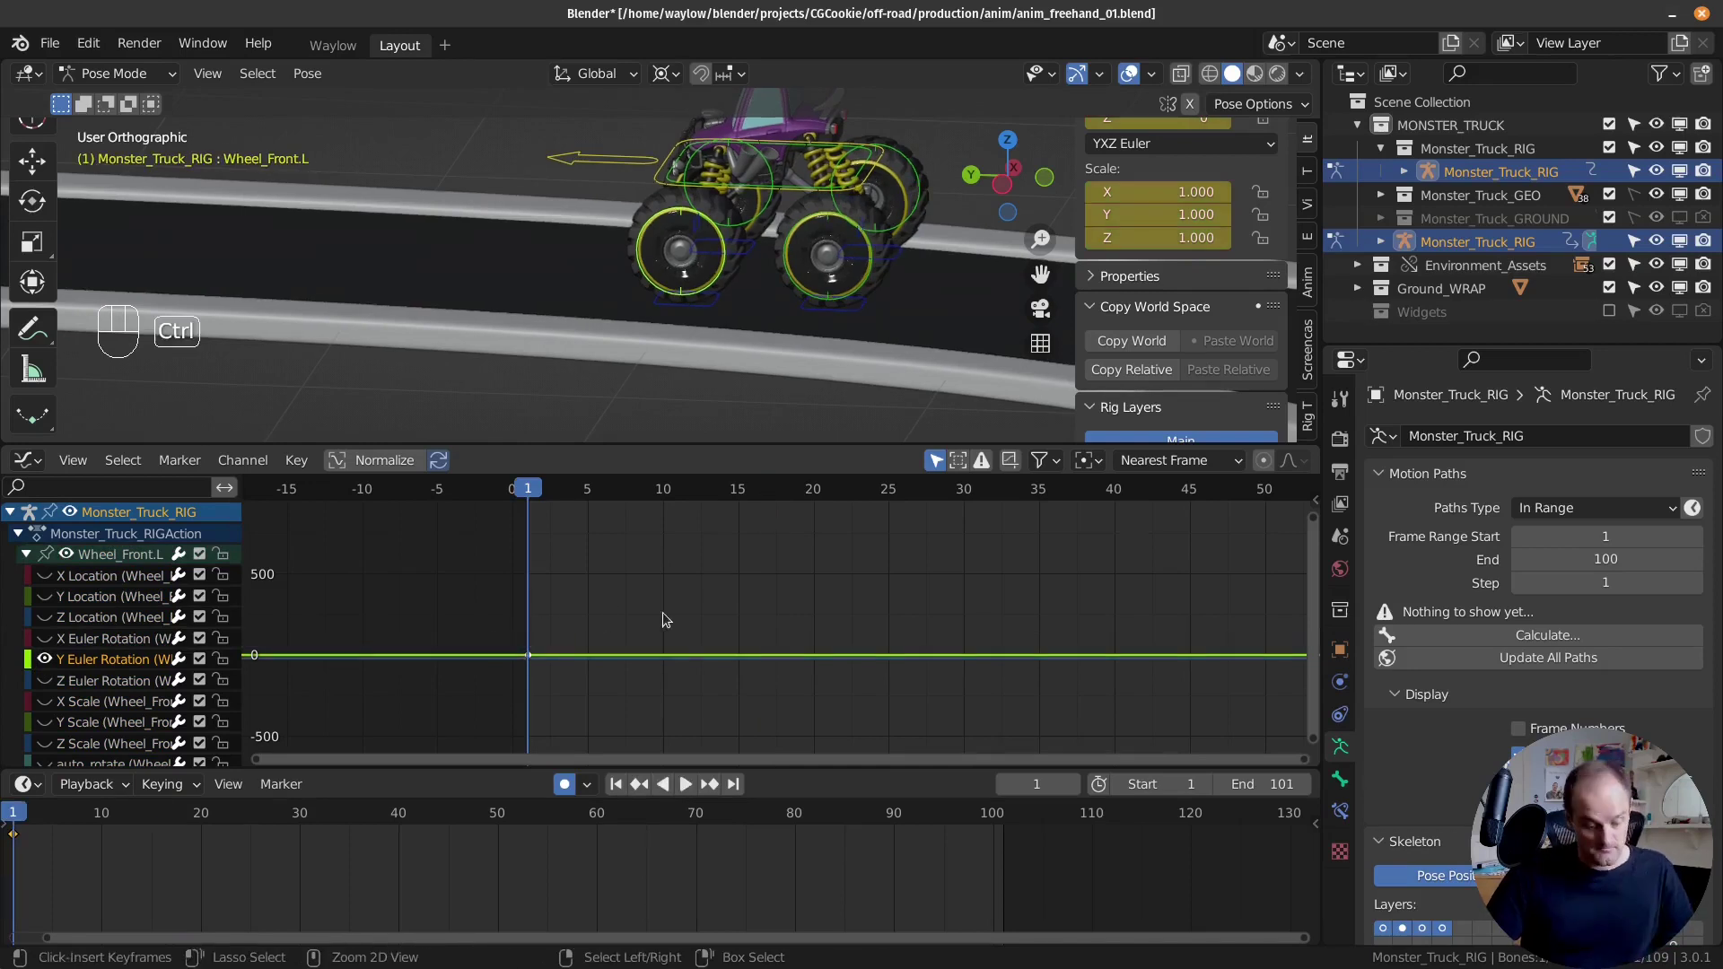
pyautogui.press('ctrl+v')
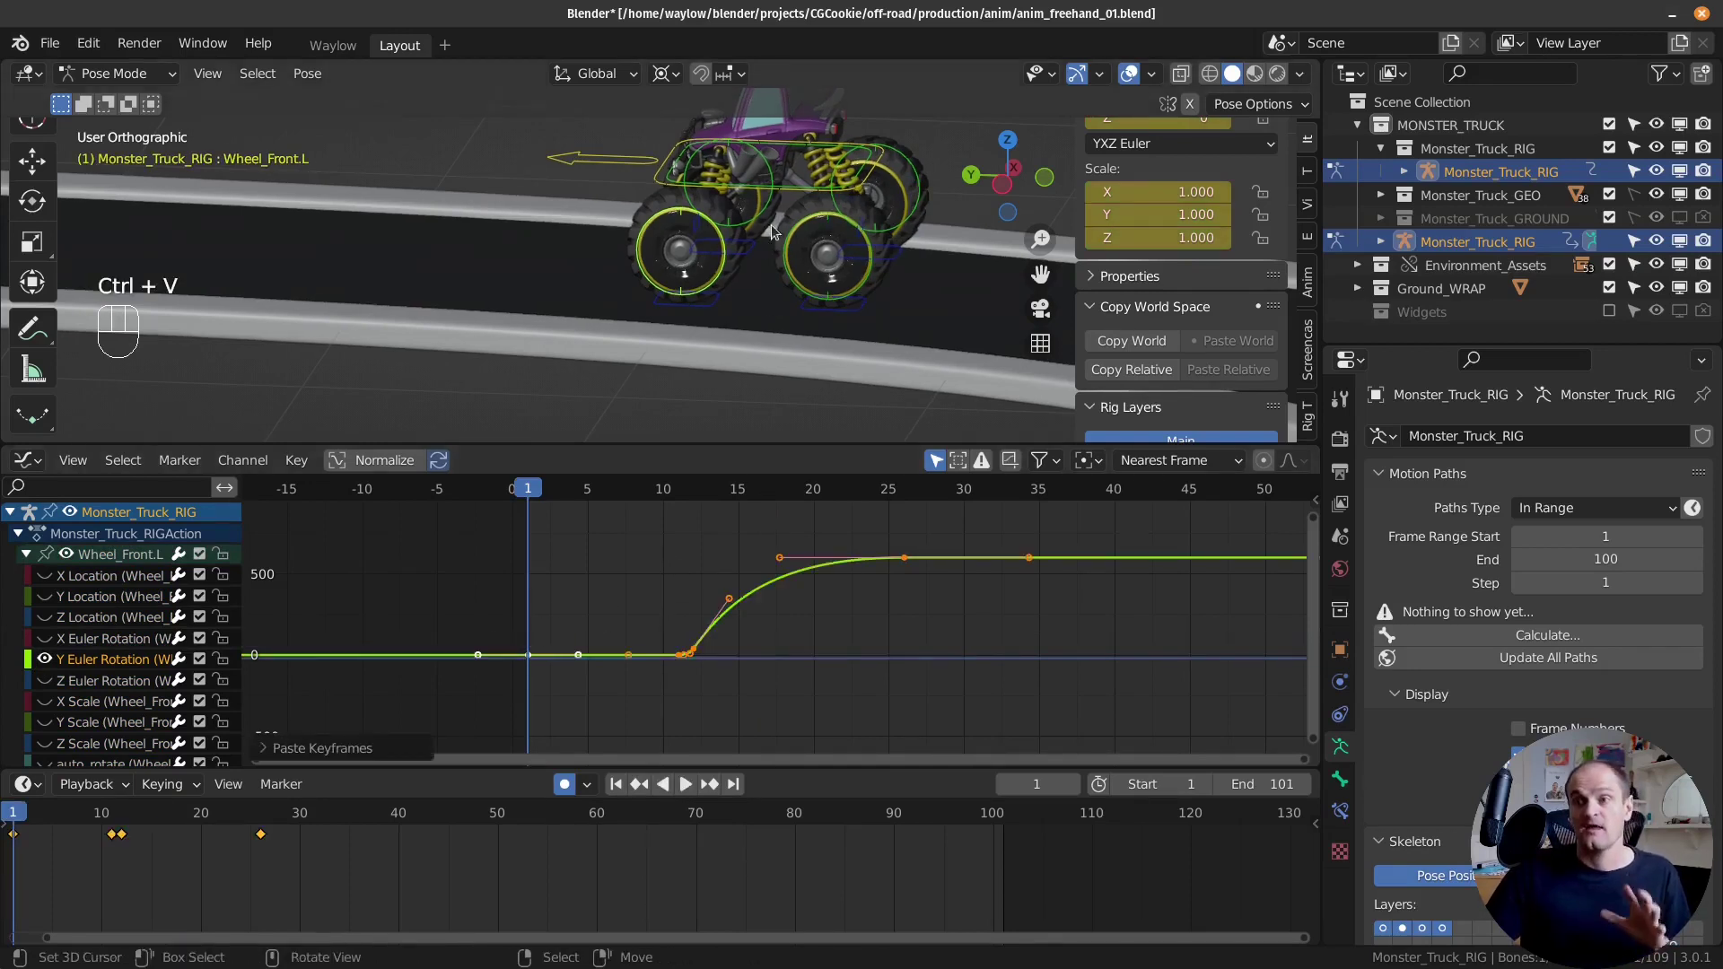
# Step: Select Wheel_Front.R, paste the spin-up curve onto it, and scrub the start to check
pyautogui.click(768, 221)
pyautogui.moveTo(28, 550); pyautogui.dragTo(59, 553)
pyautogui.click(63, 554)
pyautogui.click(56, 659)
pyautogui.click(90, 664)
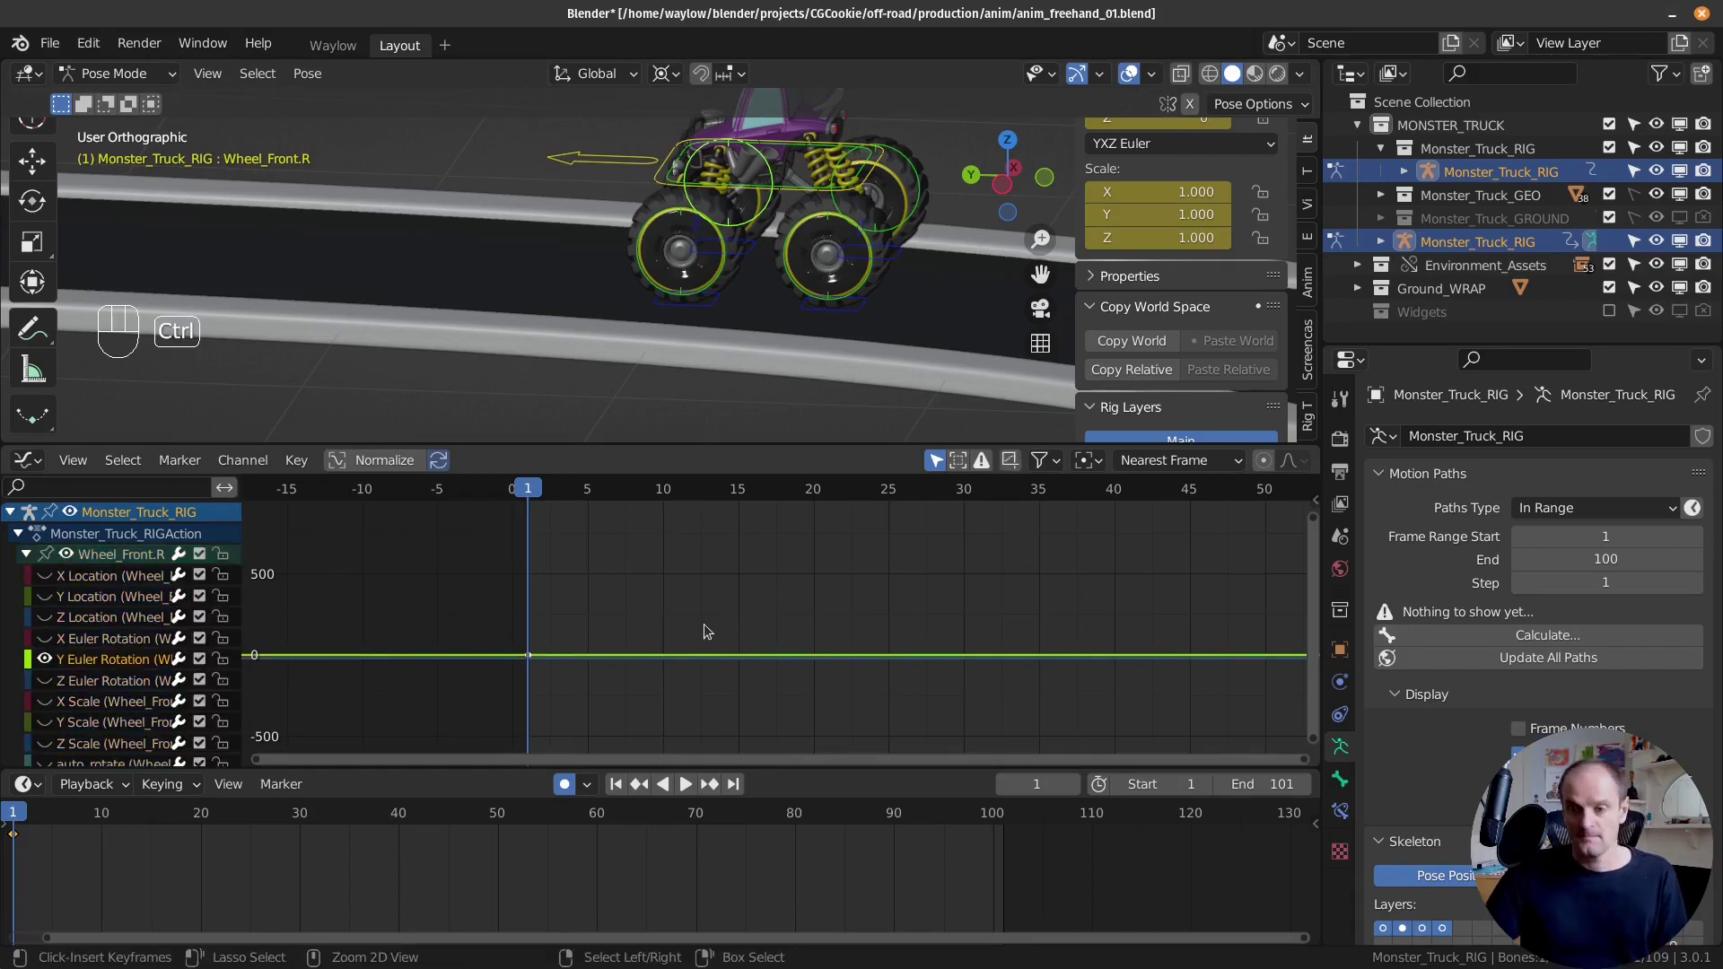
pyautogui.press('ctrl+v')
pyautogui.moveTo(550, 638); pyautogui.dragTo(724, 676)
pyautogui.moveTo(723, 676); pyautogui.dragTo(765, 588)
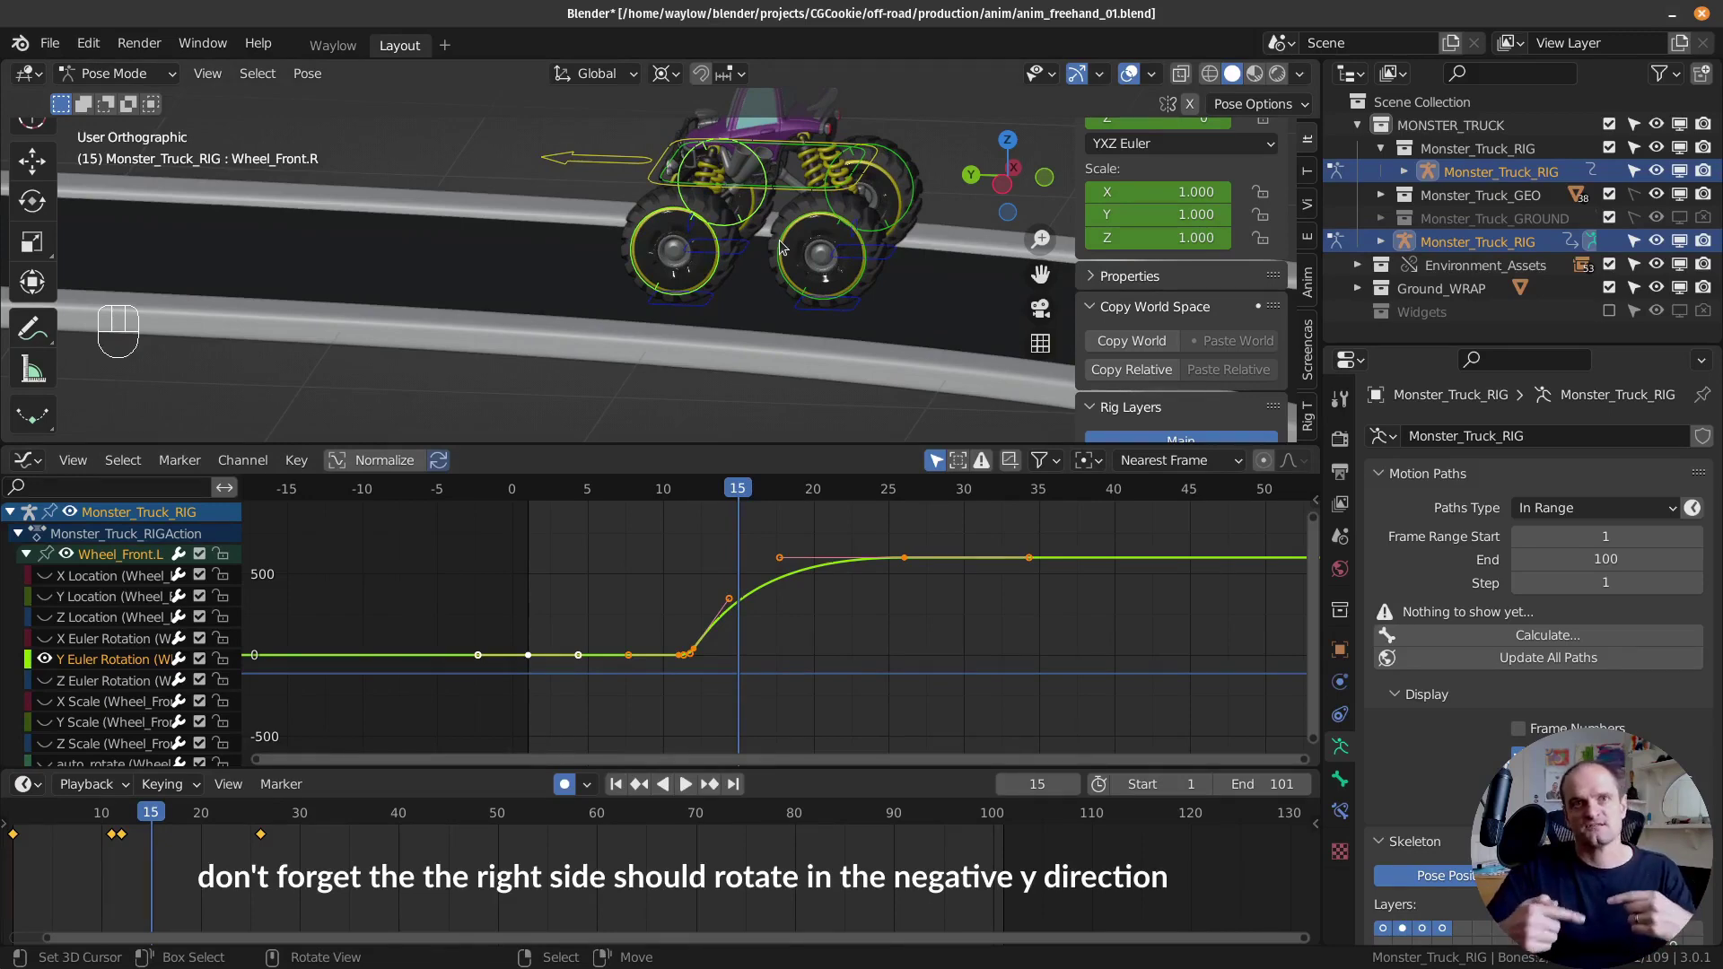
# Step: Select the Wheel_Front.L control, select all its rotation keys and fit the curve in view
pyautogui.rightClick(657, 670)
pyautogui.rightClick(653, 675)
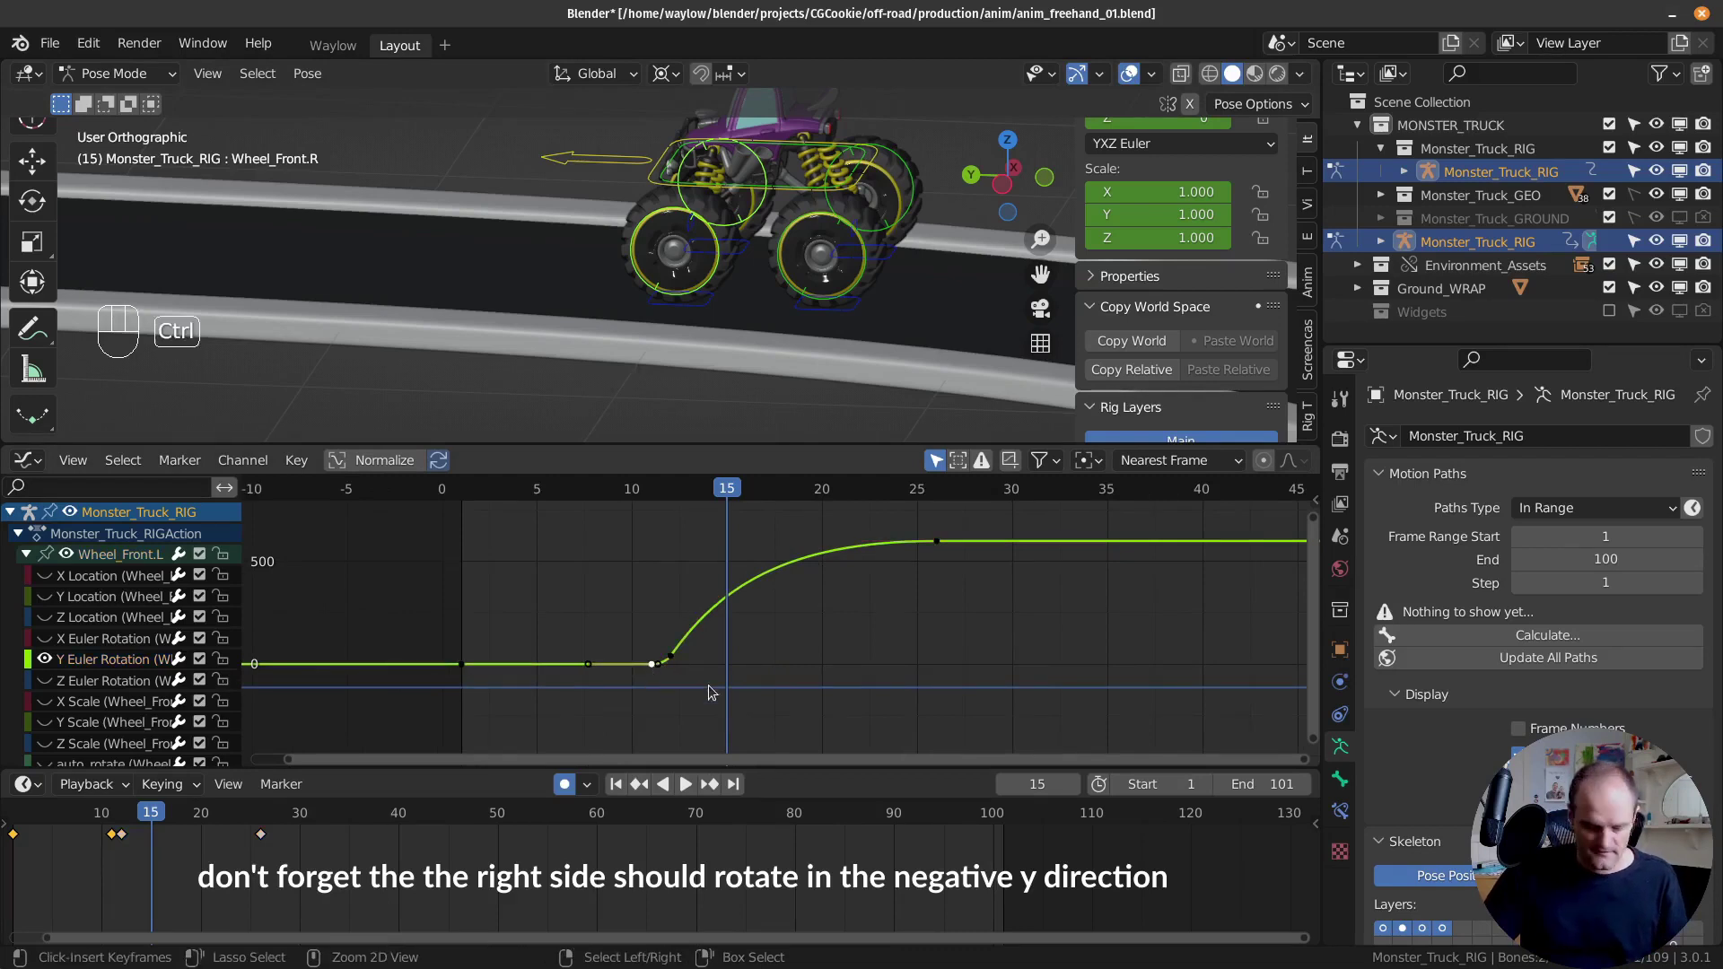
pyautogui.press('ctrl+g')
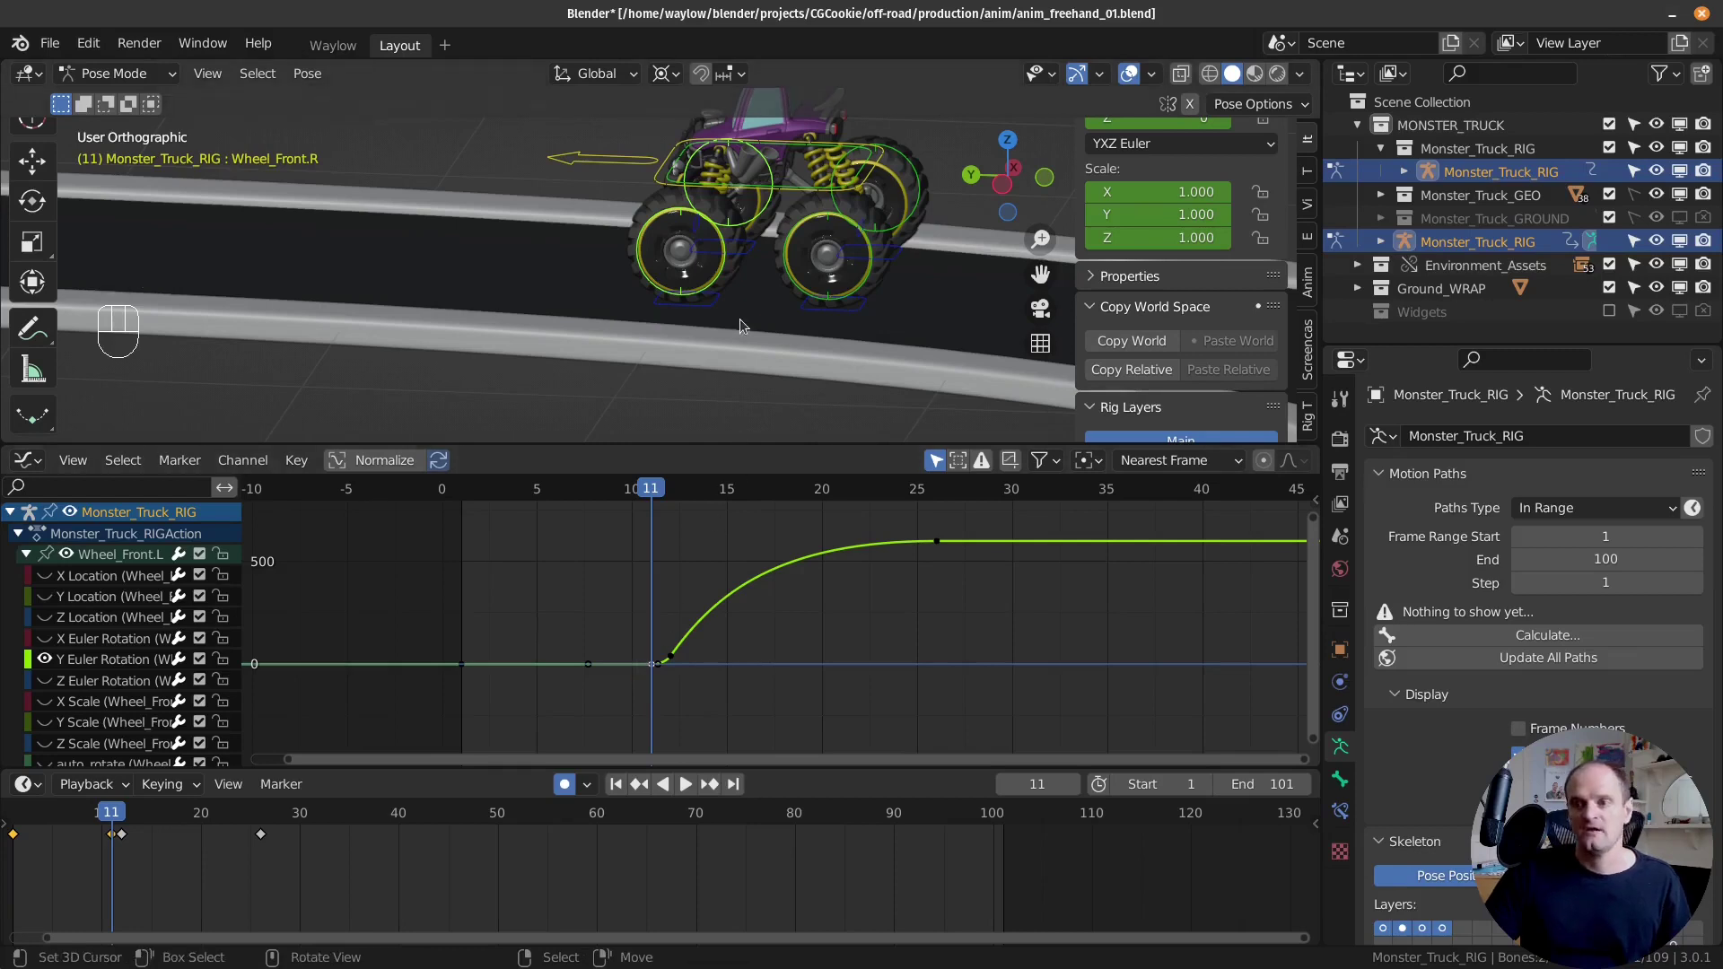
pyautogui.rightClick(726, 269)
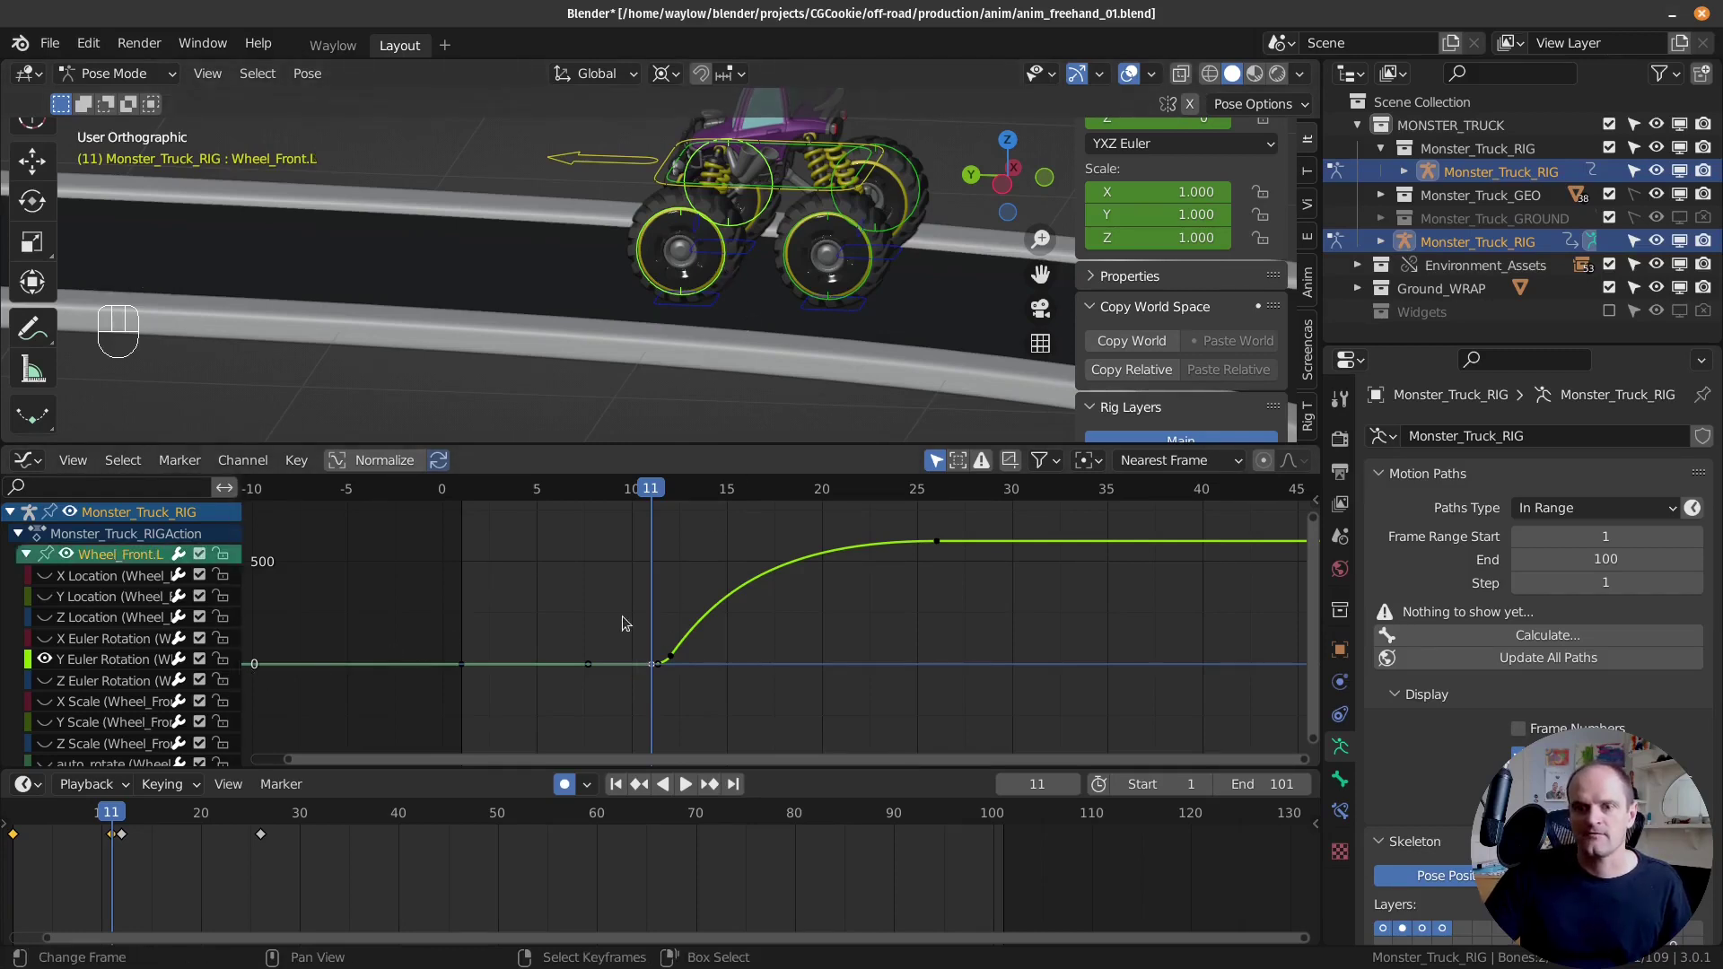
pyautogui.press('a')
pyautogui.press('a')
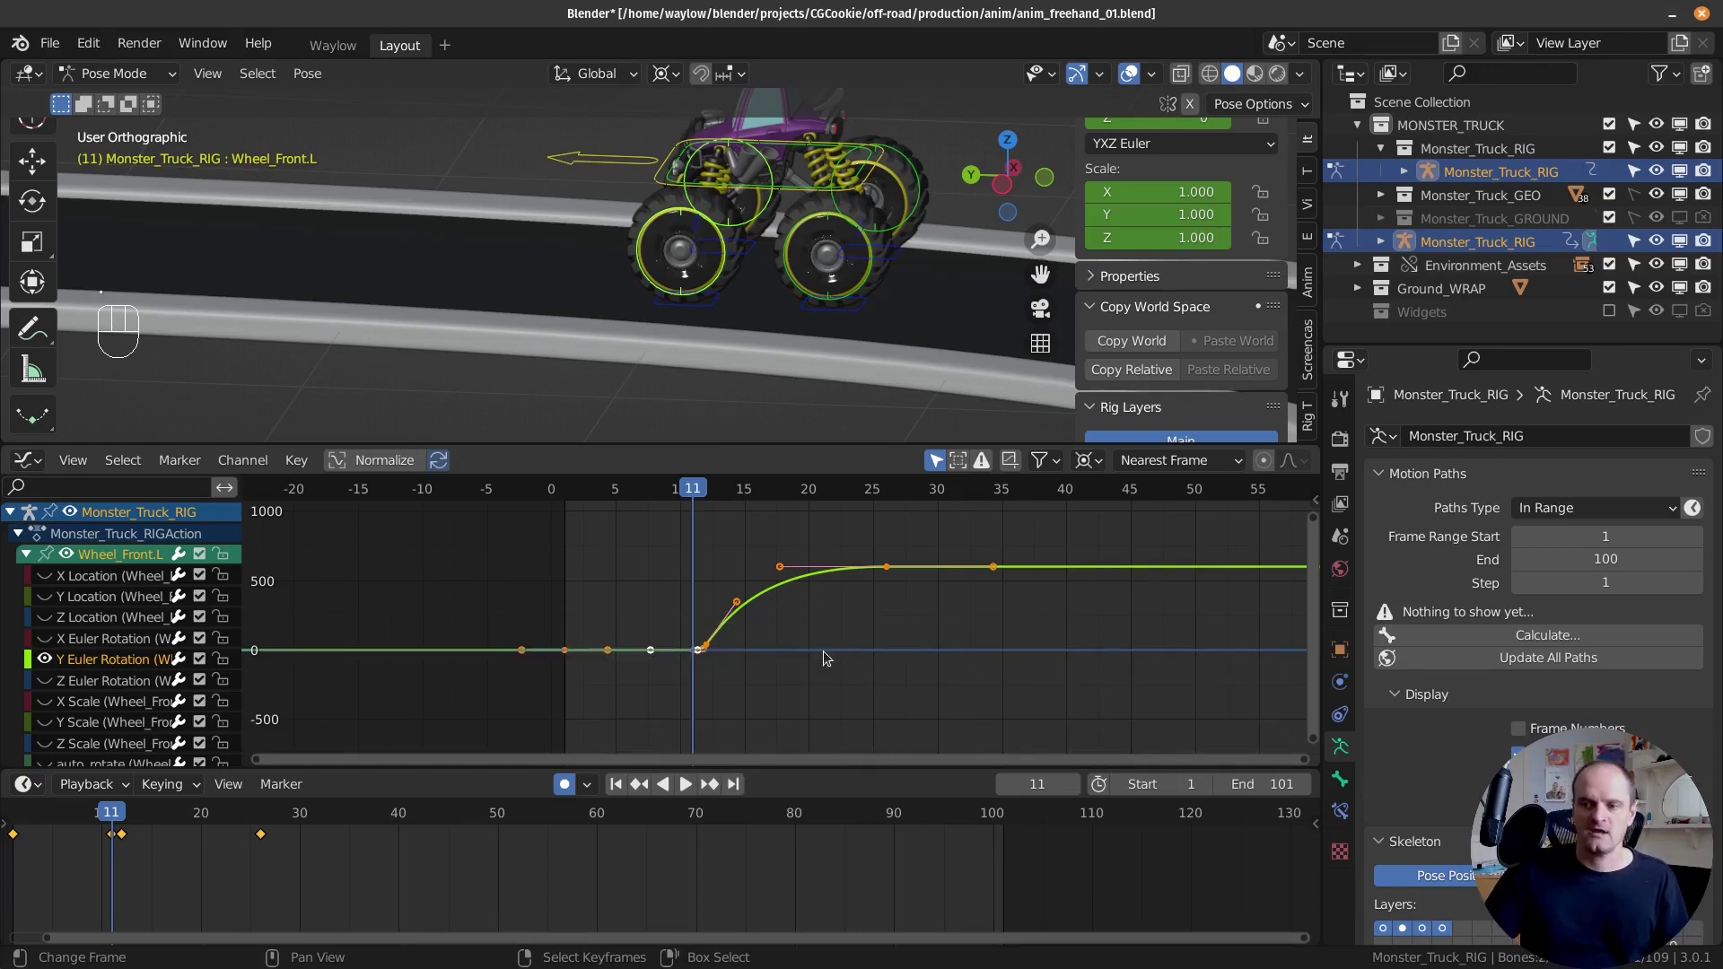
pyautogui.press('shift+space')
pyautogui.press('Escape')
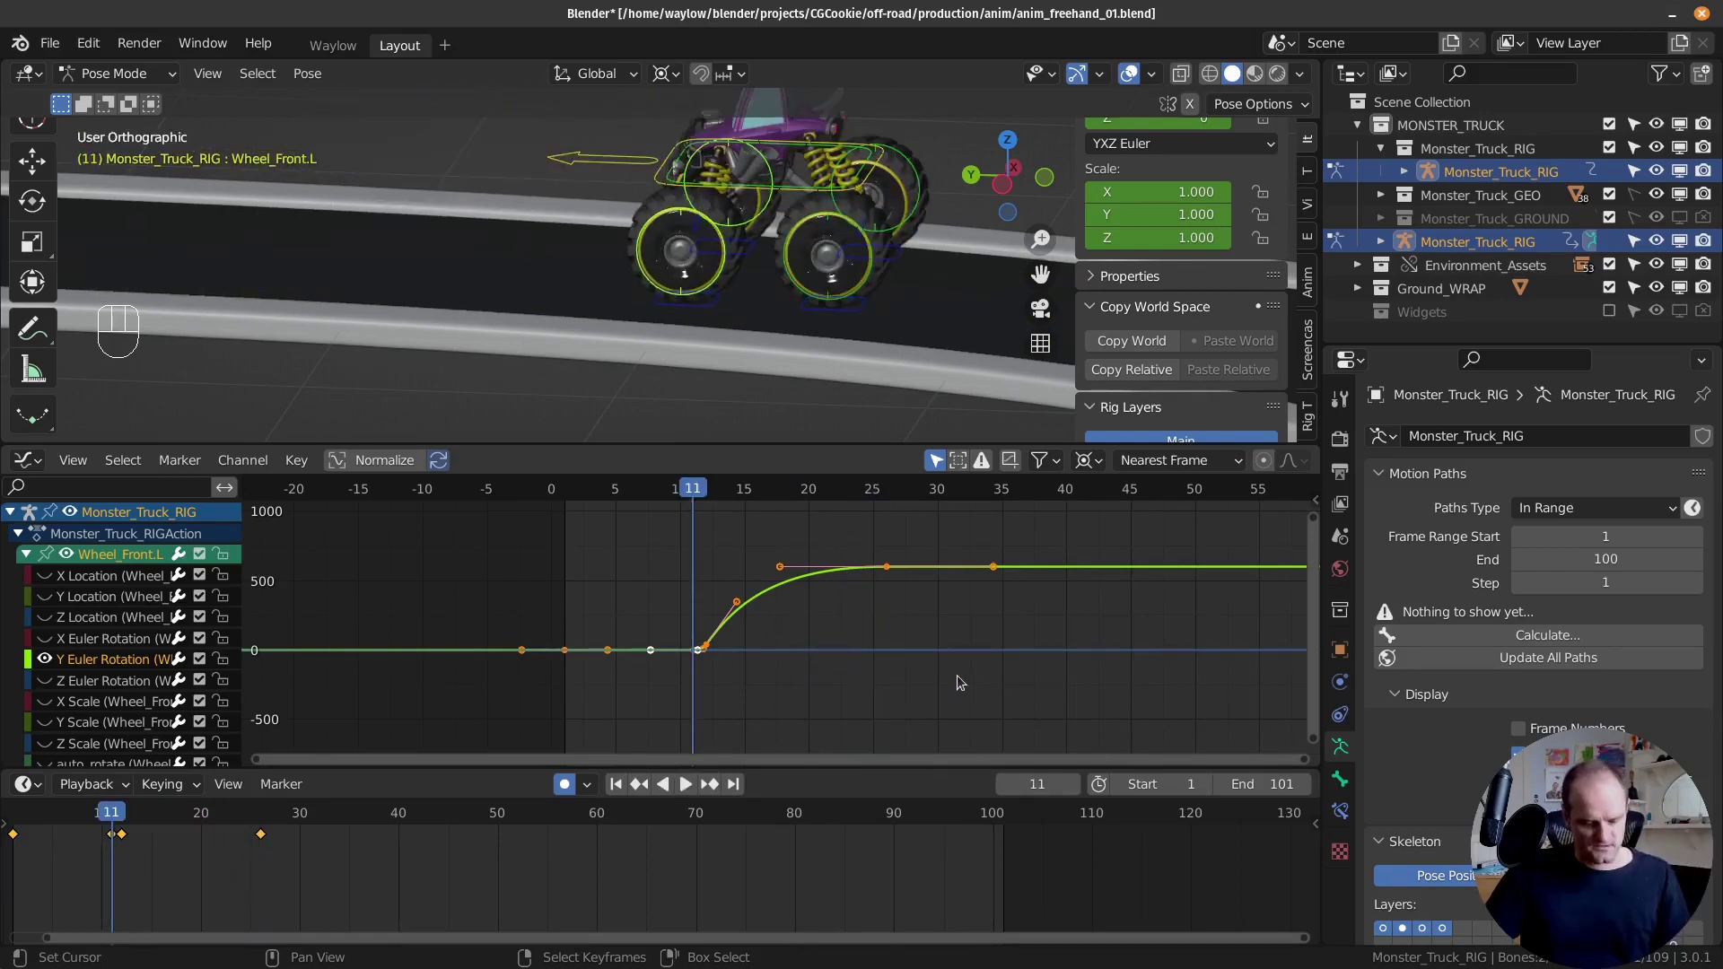
# Step: Rescale the front-left wheel's keys along the value axis and return to frame 1
pyautogui.press('s')
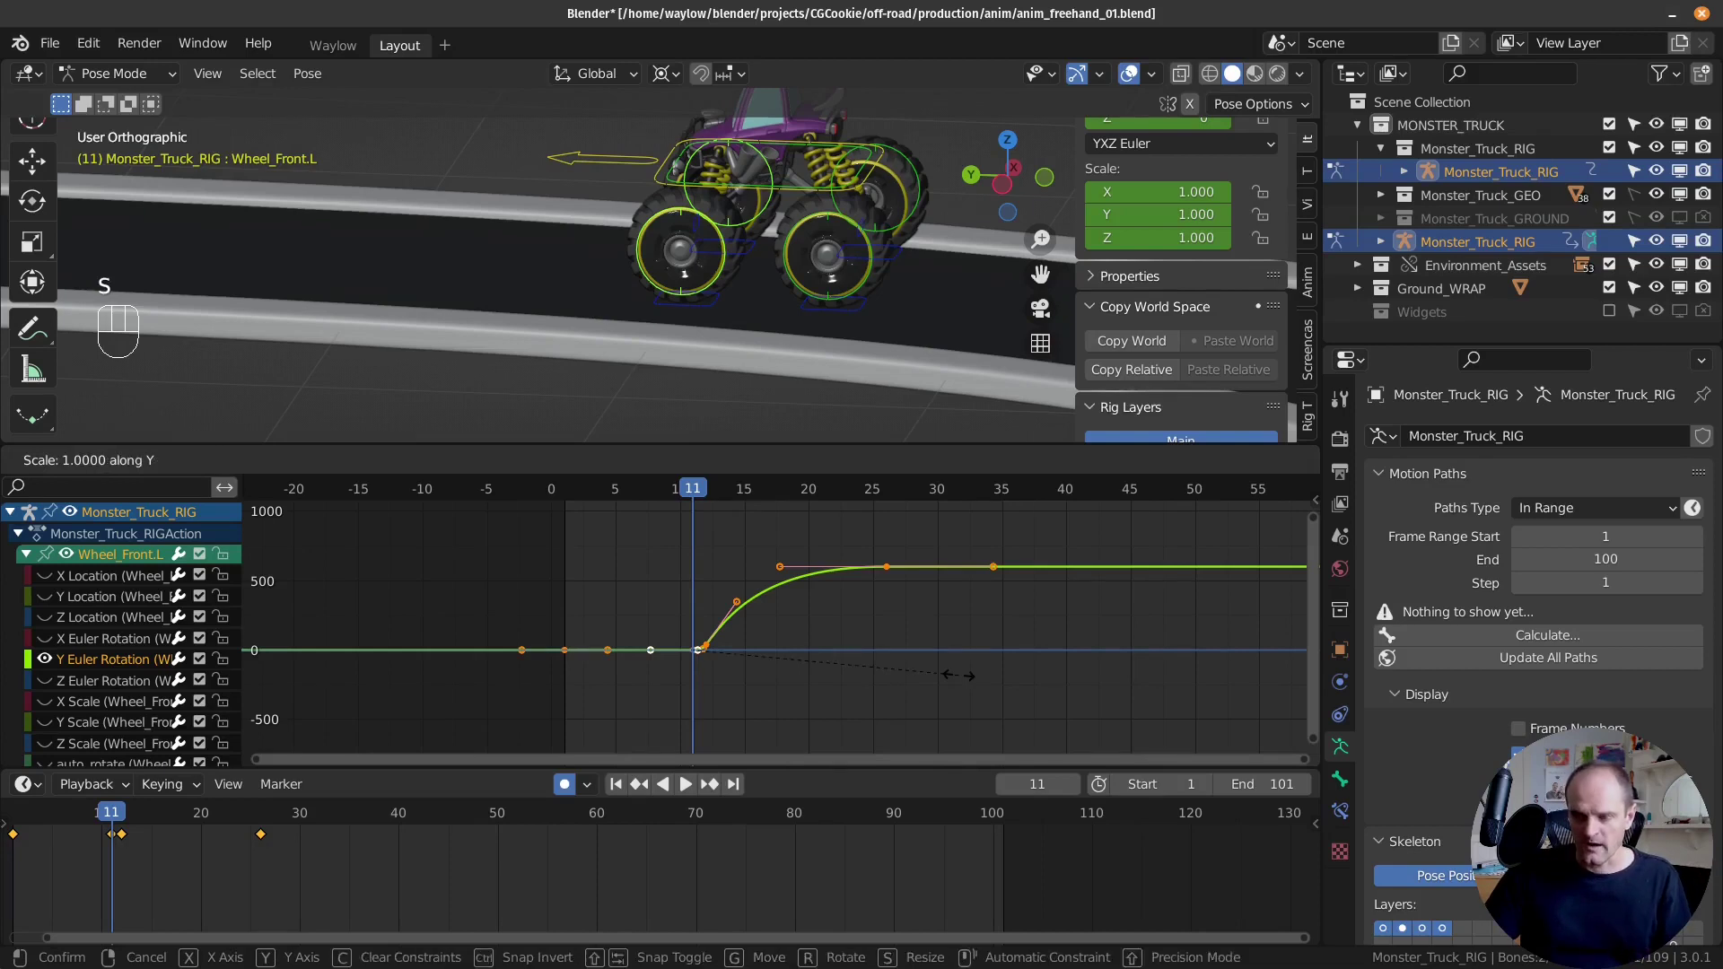
pyautogui.click(666, 636)
pyautogui.press('shift+space')
pyautogui.press('Escape')
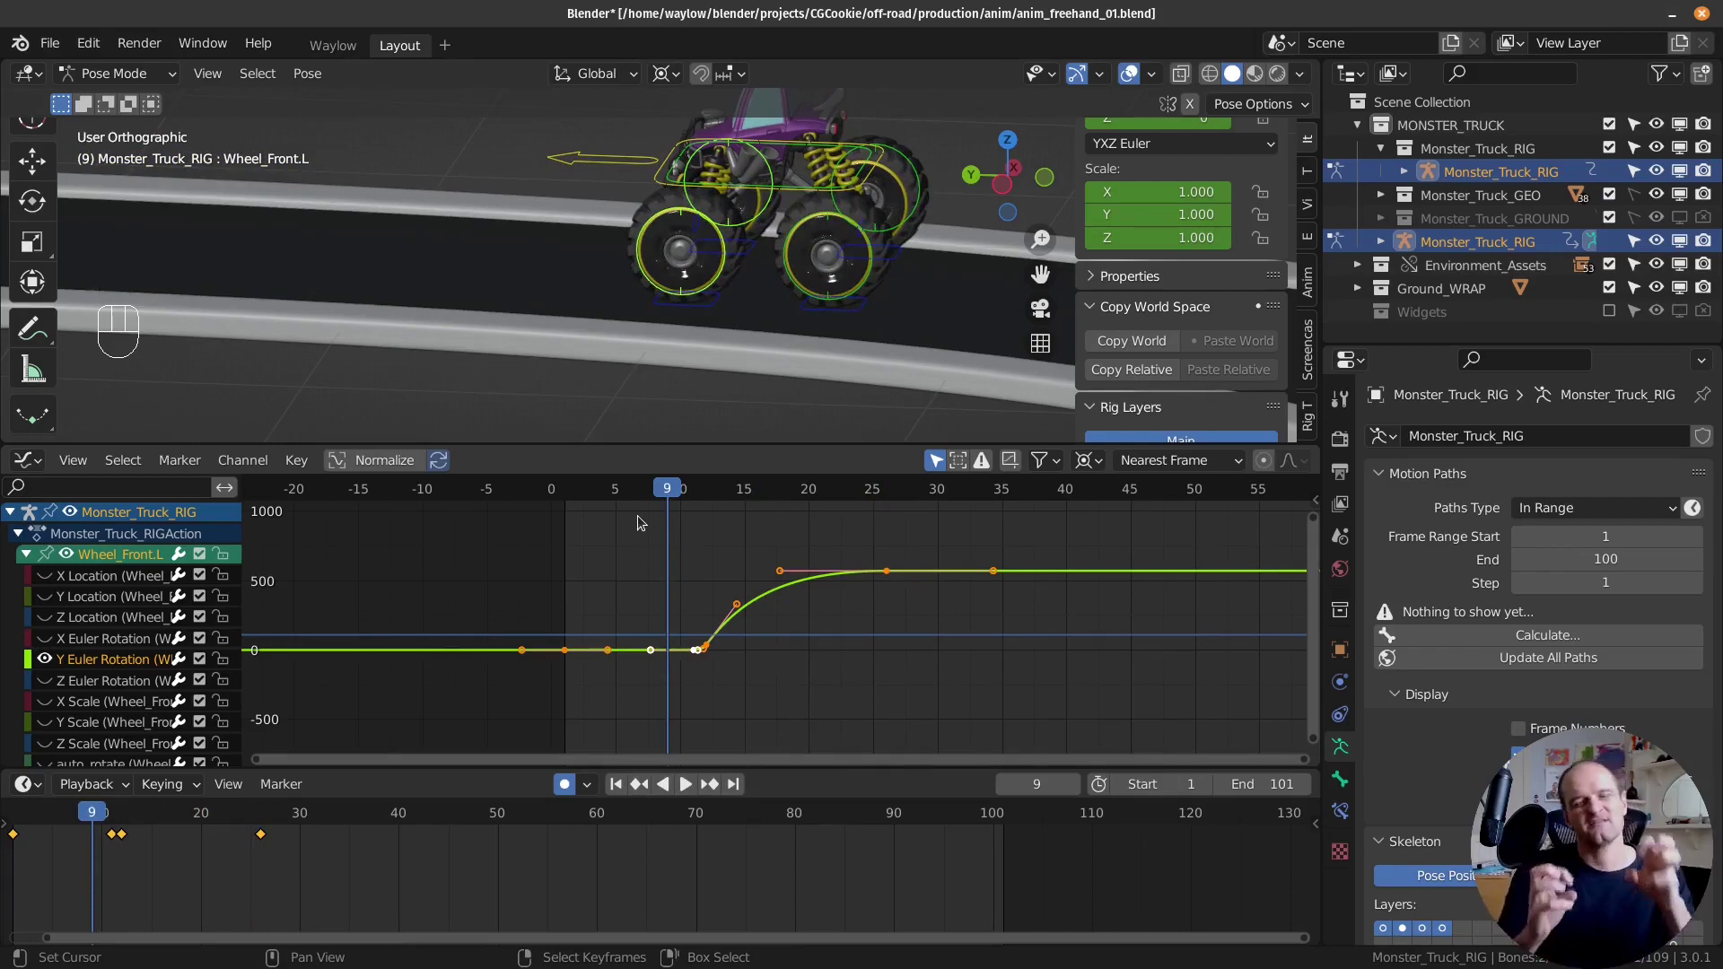
pyautogui.click(573, 610)
pyautogui.press('shift+space')
pyautogui.press('Escape')
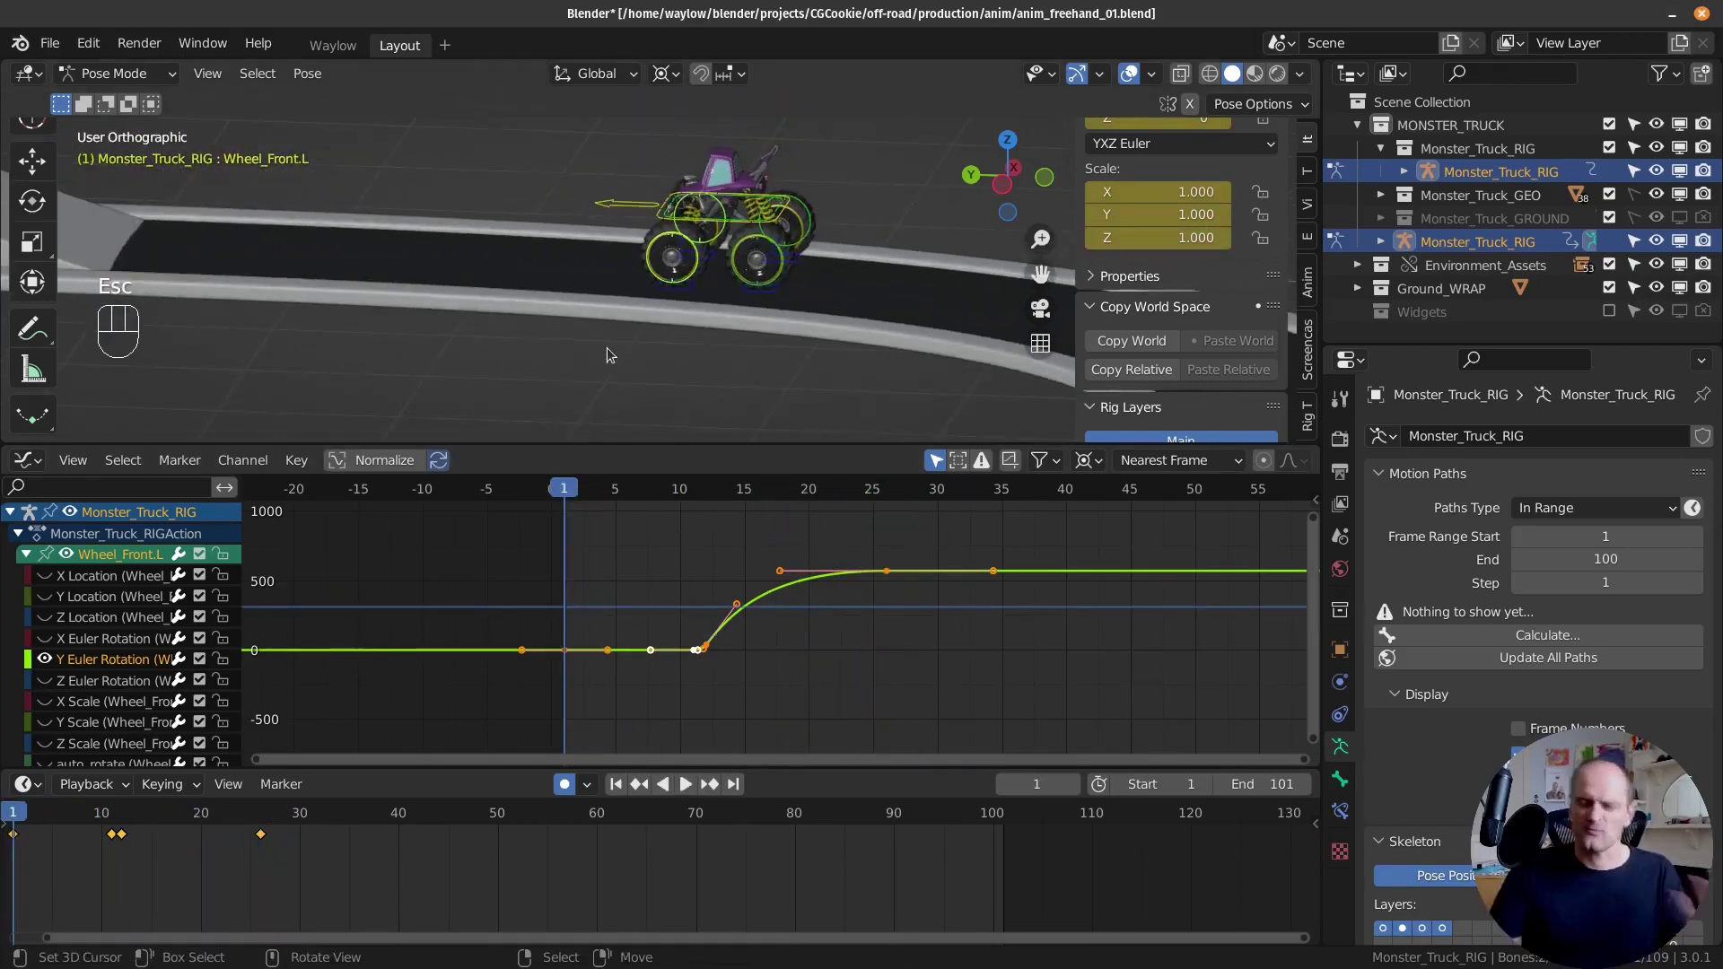
# Step: Zoom out to the whole track, select the Main control and scrub to frame 76 with Rig Properties shown
pyautogui.moveTo(121, 885); pyautogui.dragTo(395, 742)
pyautogui.moveTo(535, 182); pyautogui.dragTo(823, 209)
pyautogui.middleClick(665, 283)
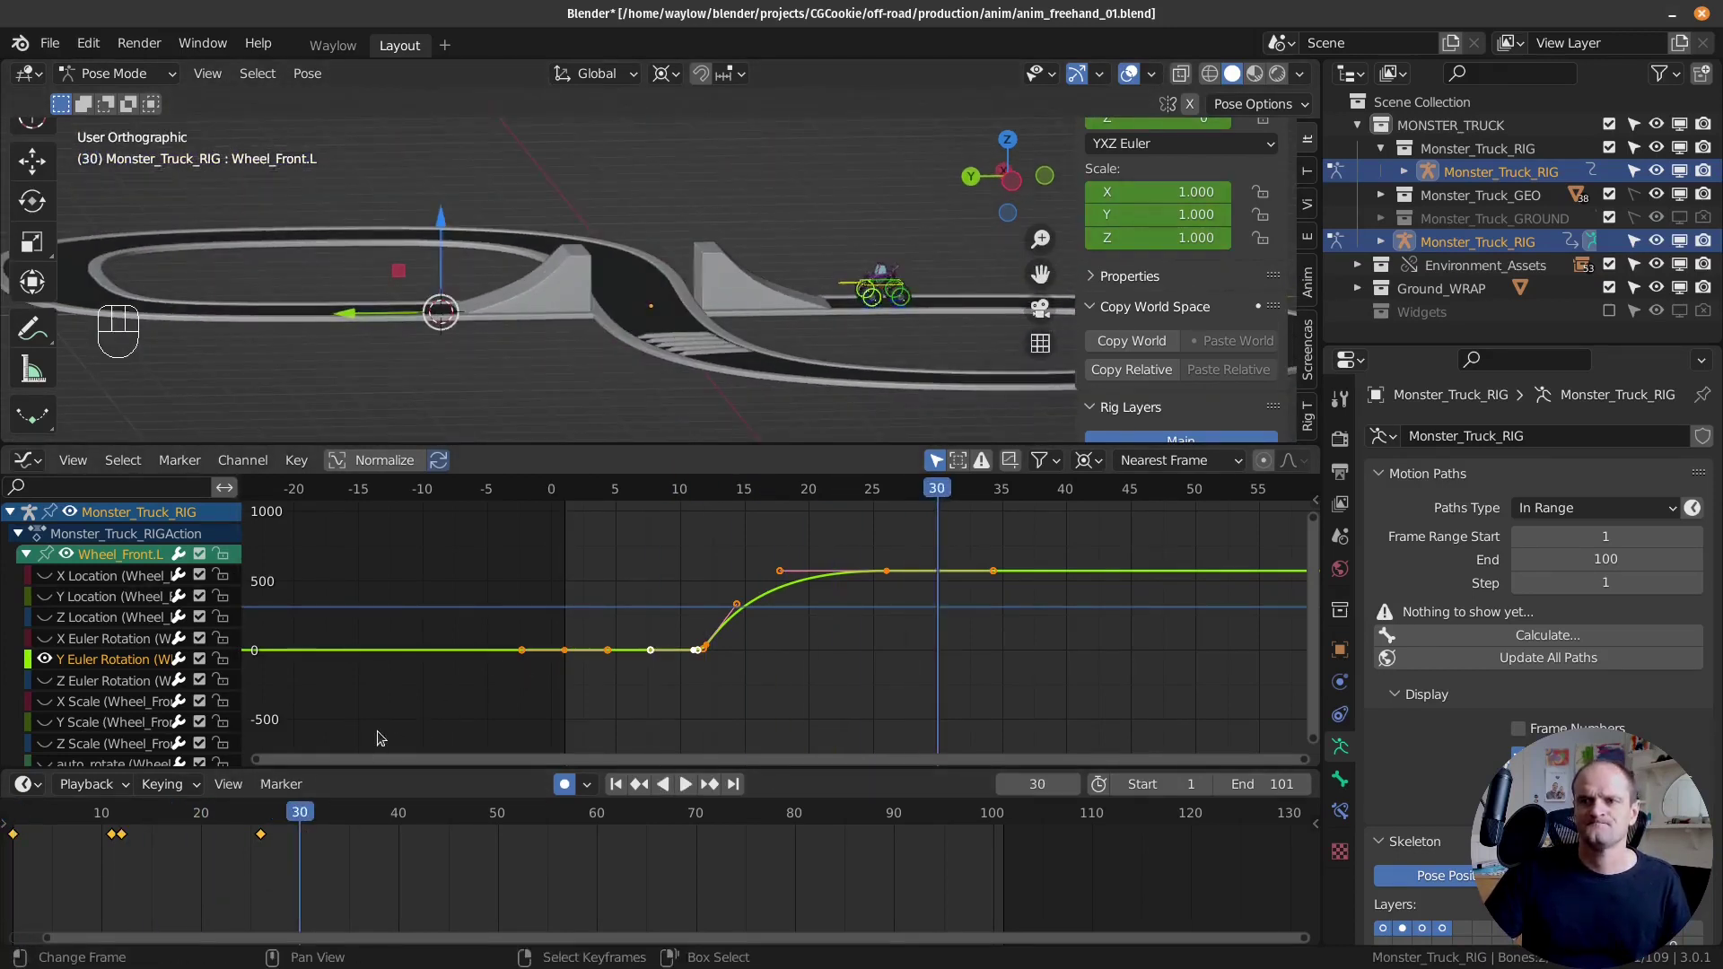
pyautogui.moveTo(236, 871); pyautogui.dragTo(650, 760)
pyautogui.moveTo(527, 249); pyautogui.dragTo(605, 266)
pyautogui.moveTo(602, 267); pyautogui.dragTo(722, 220)
pyautogui.moveTo(211, 865); pyautogui.dragTo(696, 574)
pyautogui.moveTo(580, 247); pyautogui.dragTo(639, 337)
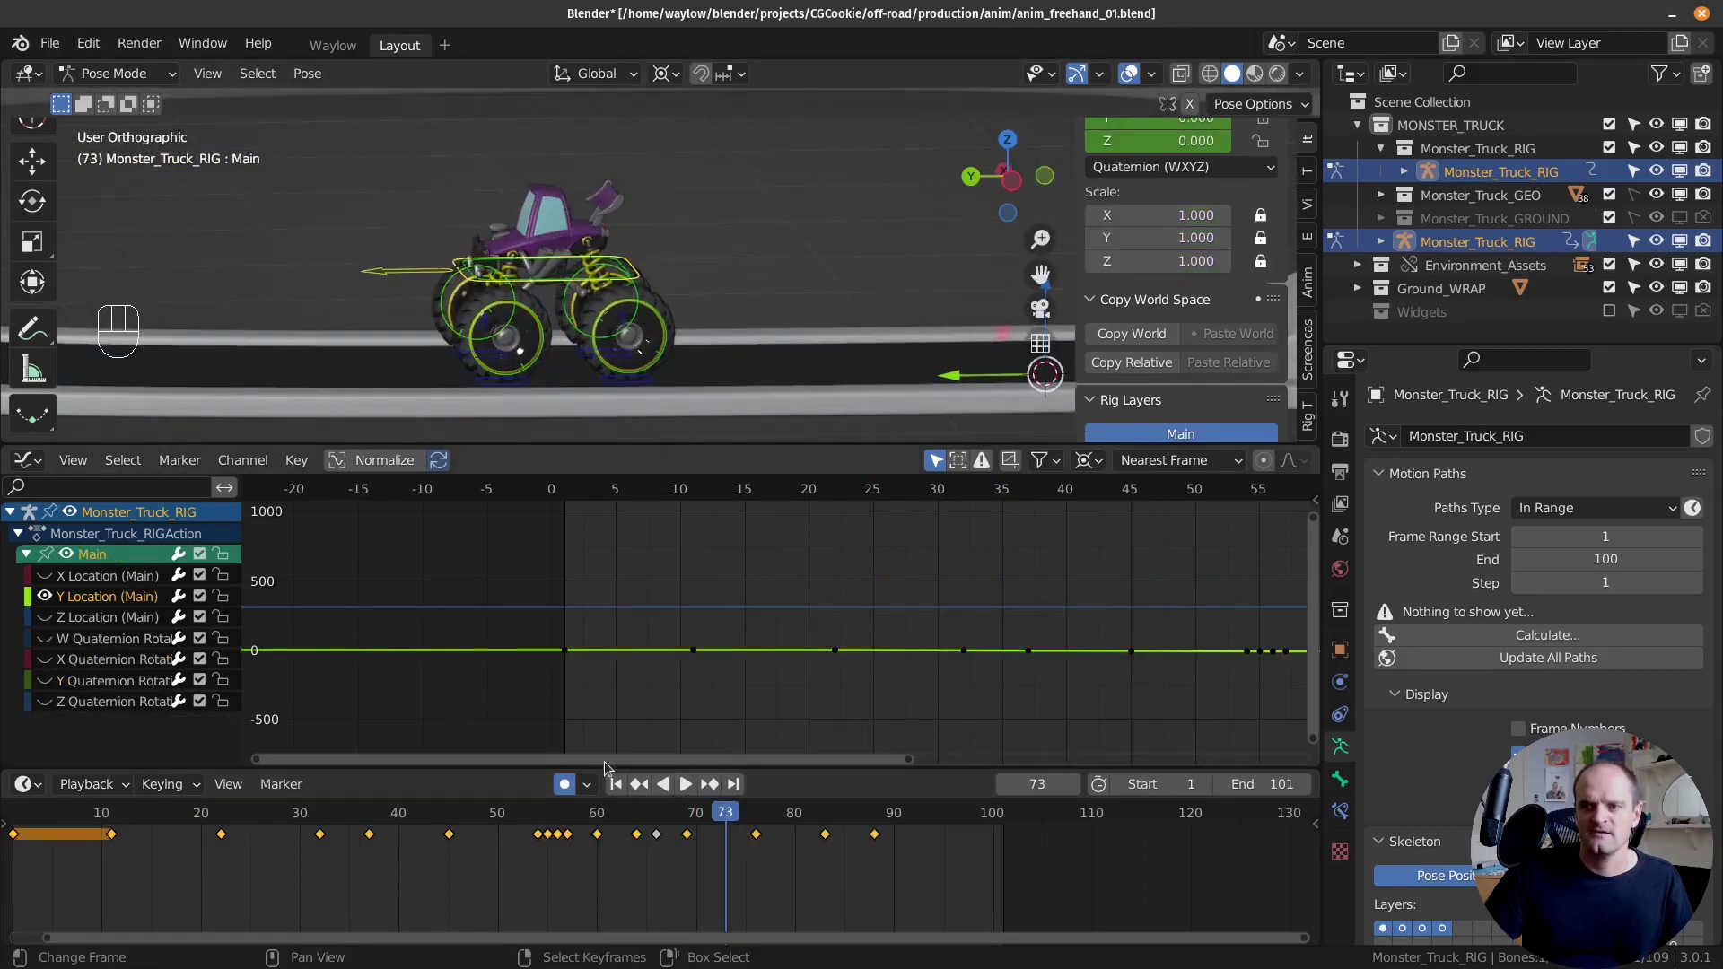
pyautogui.moveTo(669, 855); pyautogui.dragTo(762, 838)
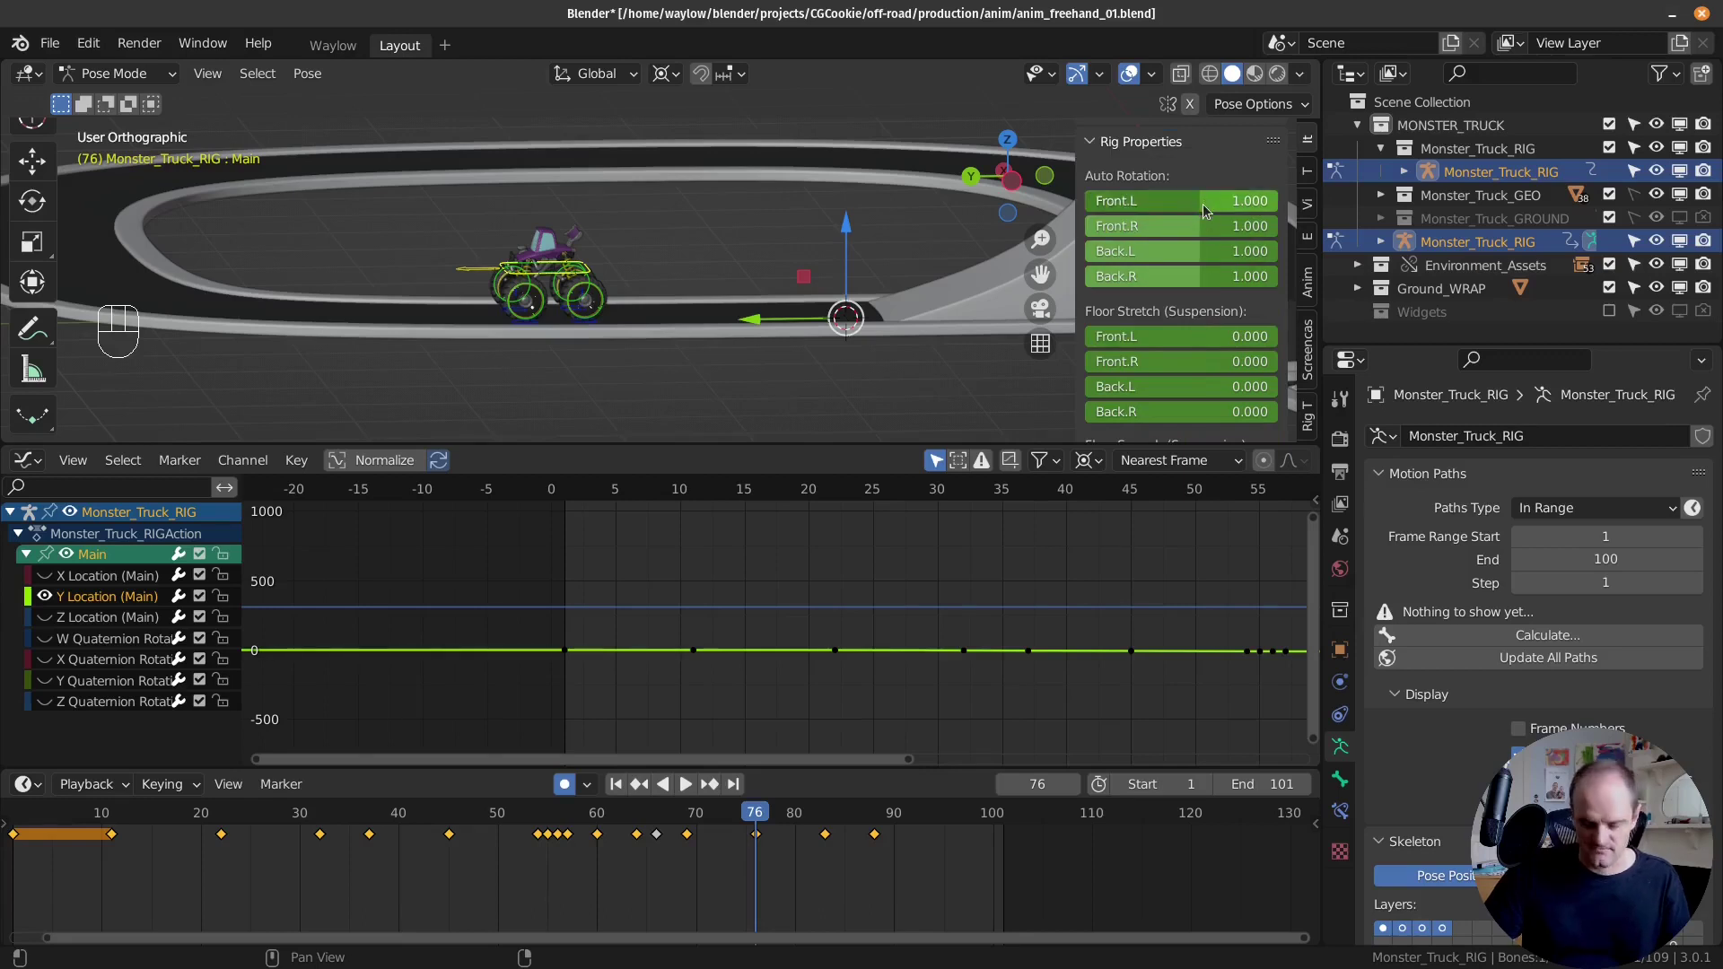
# Step: Key Auto Rotation Front.L/R and Back.L/R at 1.0 on frame 76
pyautogui.press('i')
pyautogui.press('i')
pyautogui.press('i')
pyautogui.press('i')
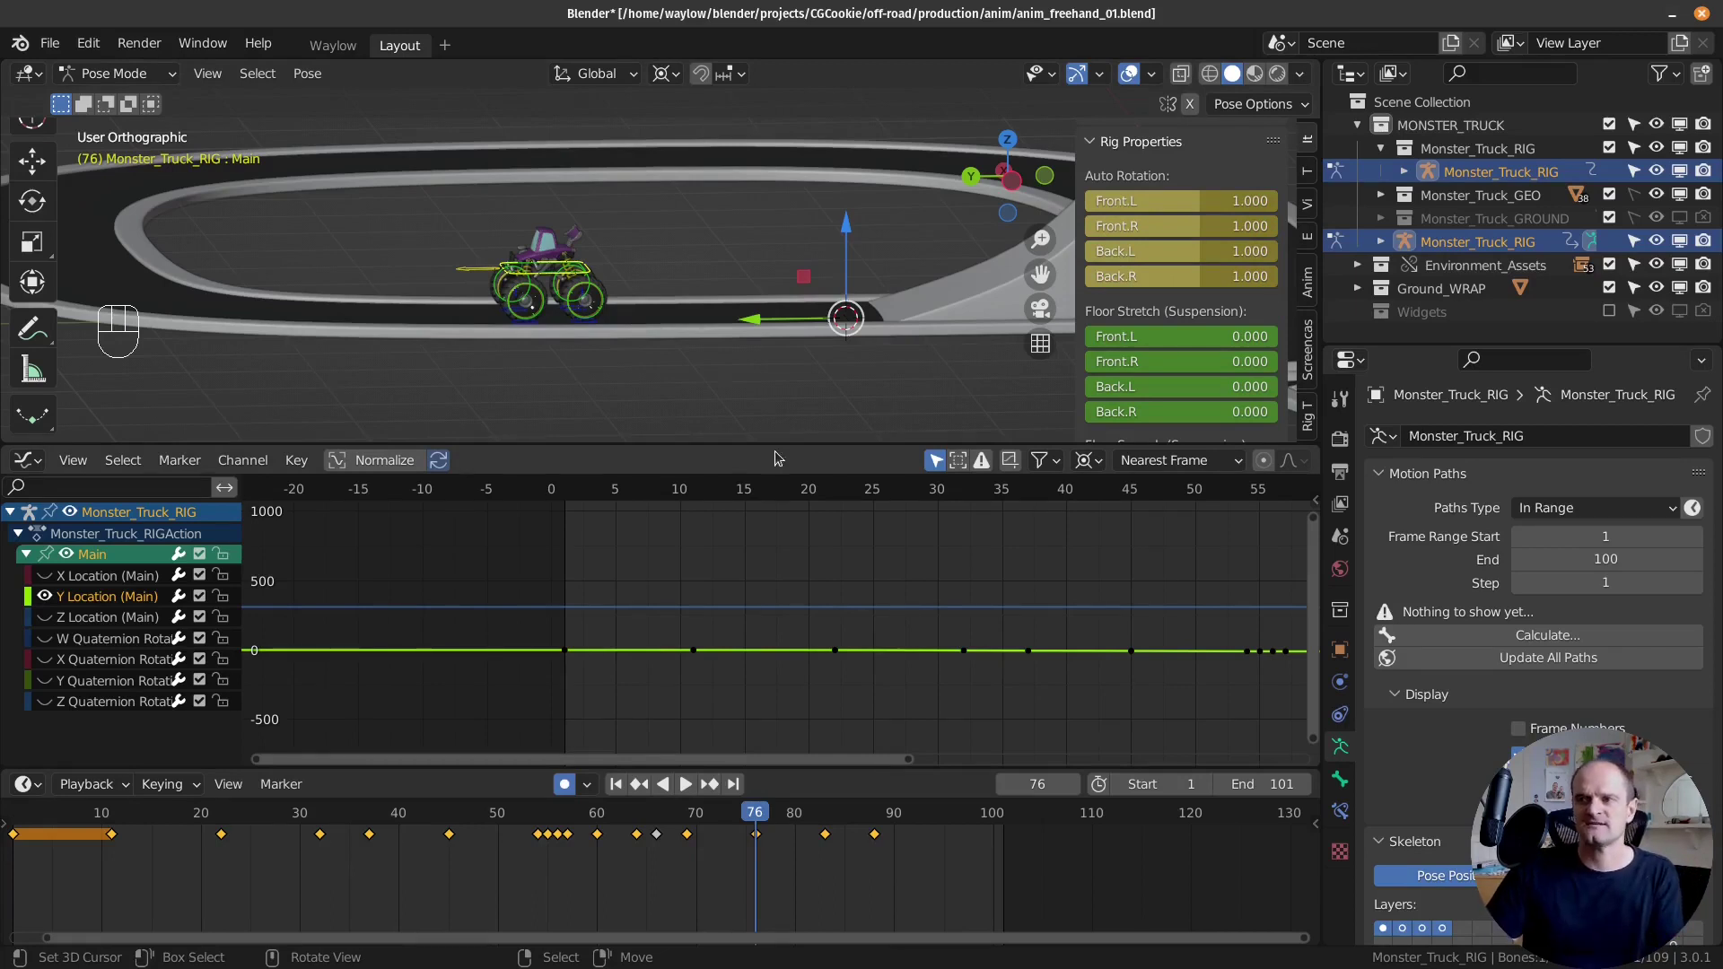
pyautogui.press('Right')
pyautogui.press('Right')
pyautogui.press('Right')
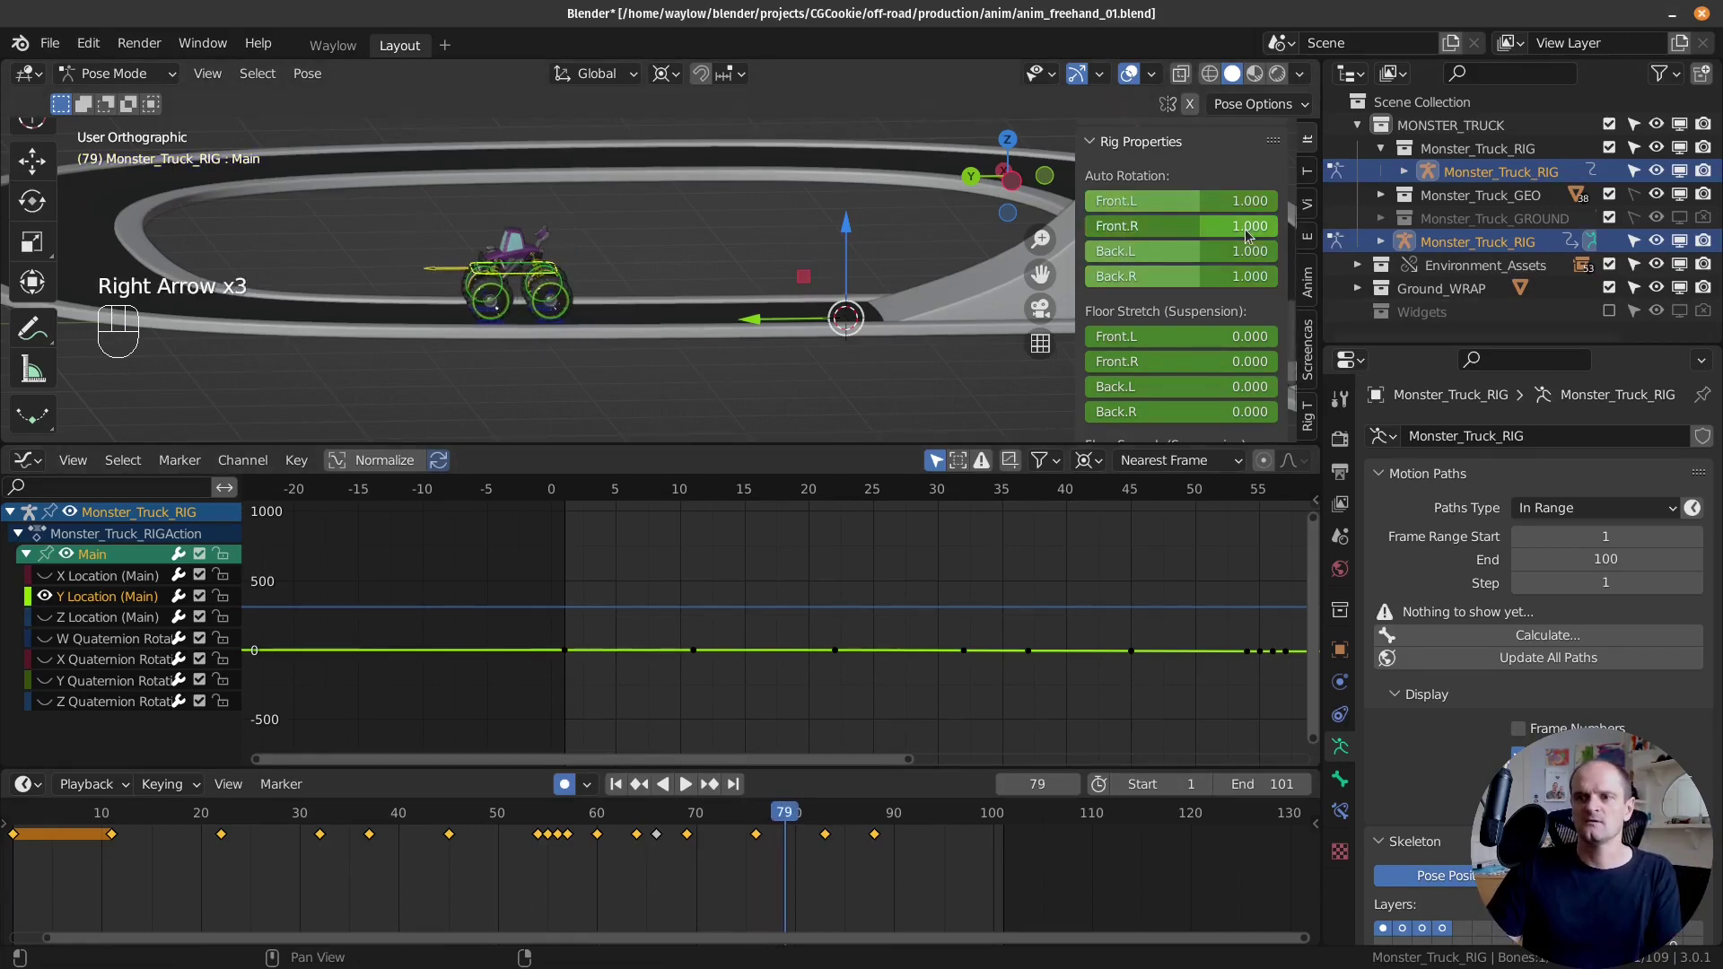
pyautogui.press('Left')
pyautogui.press('Left')
pyautogui.press('Left')
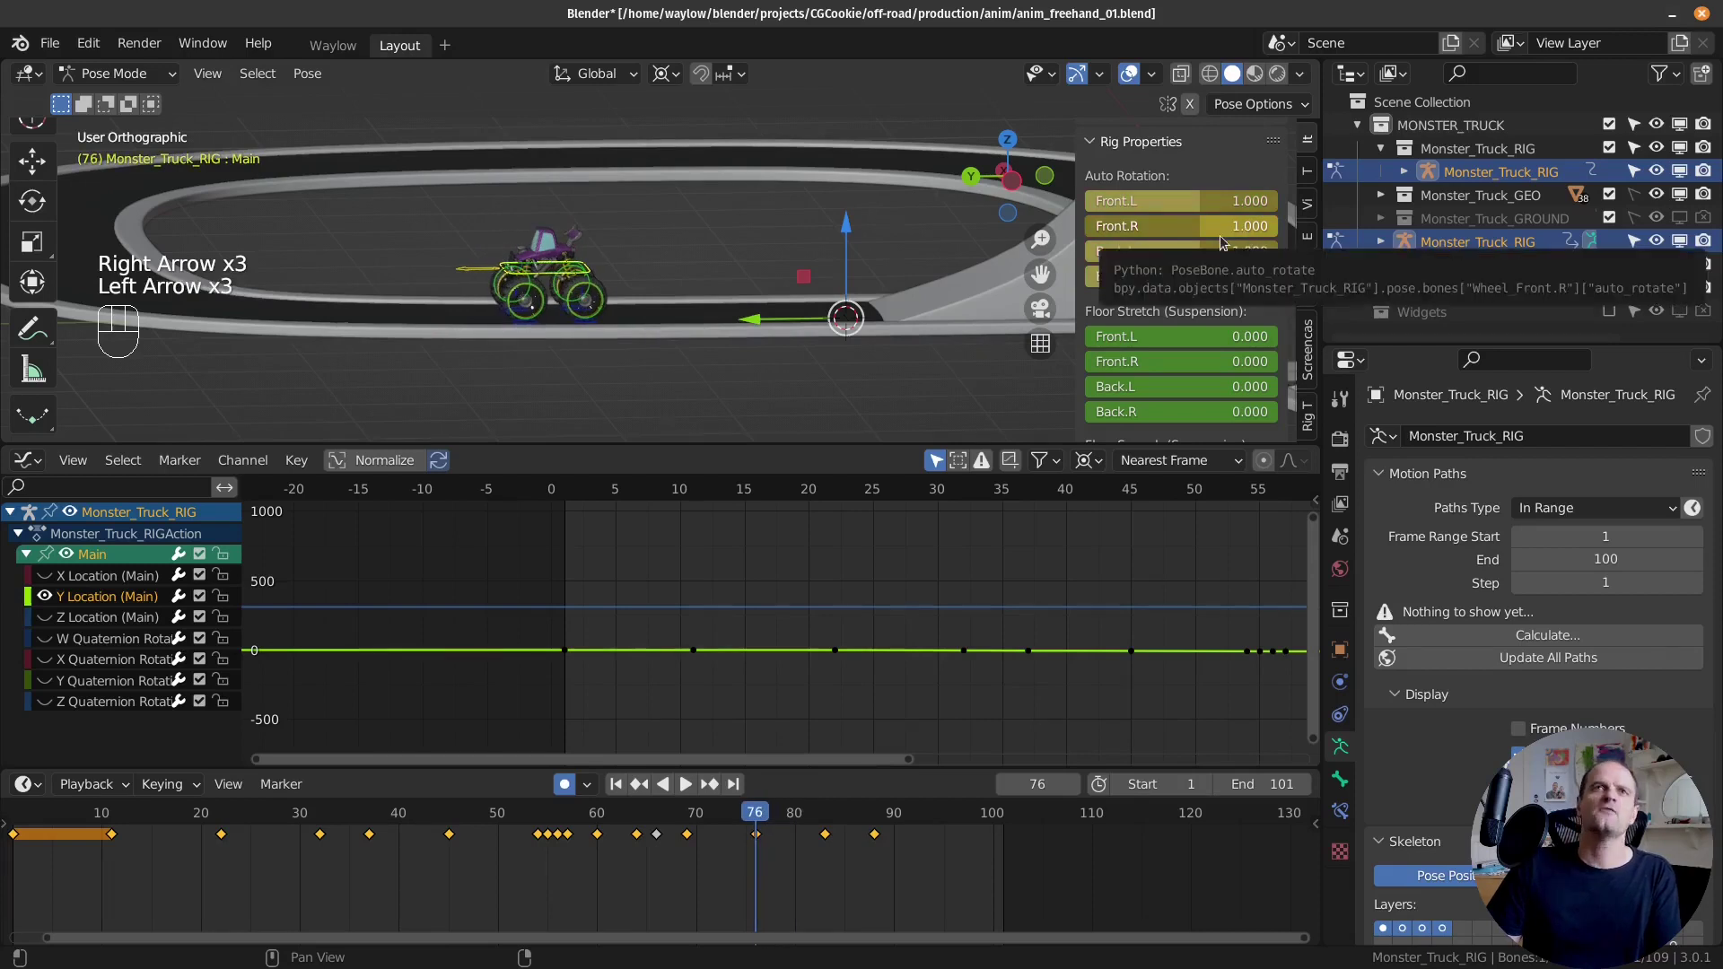
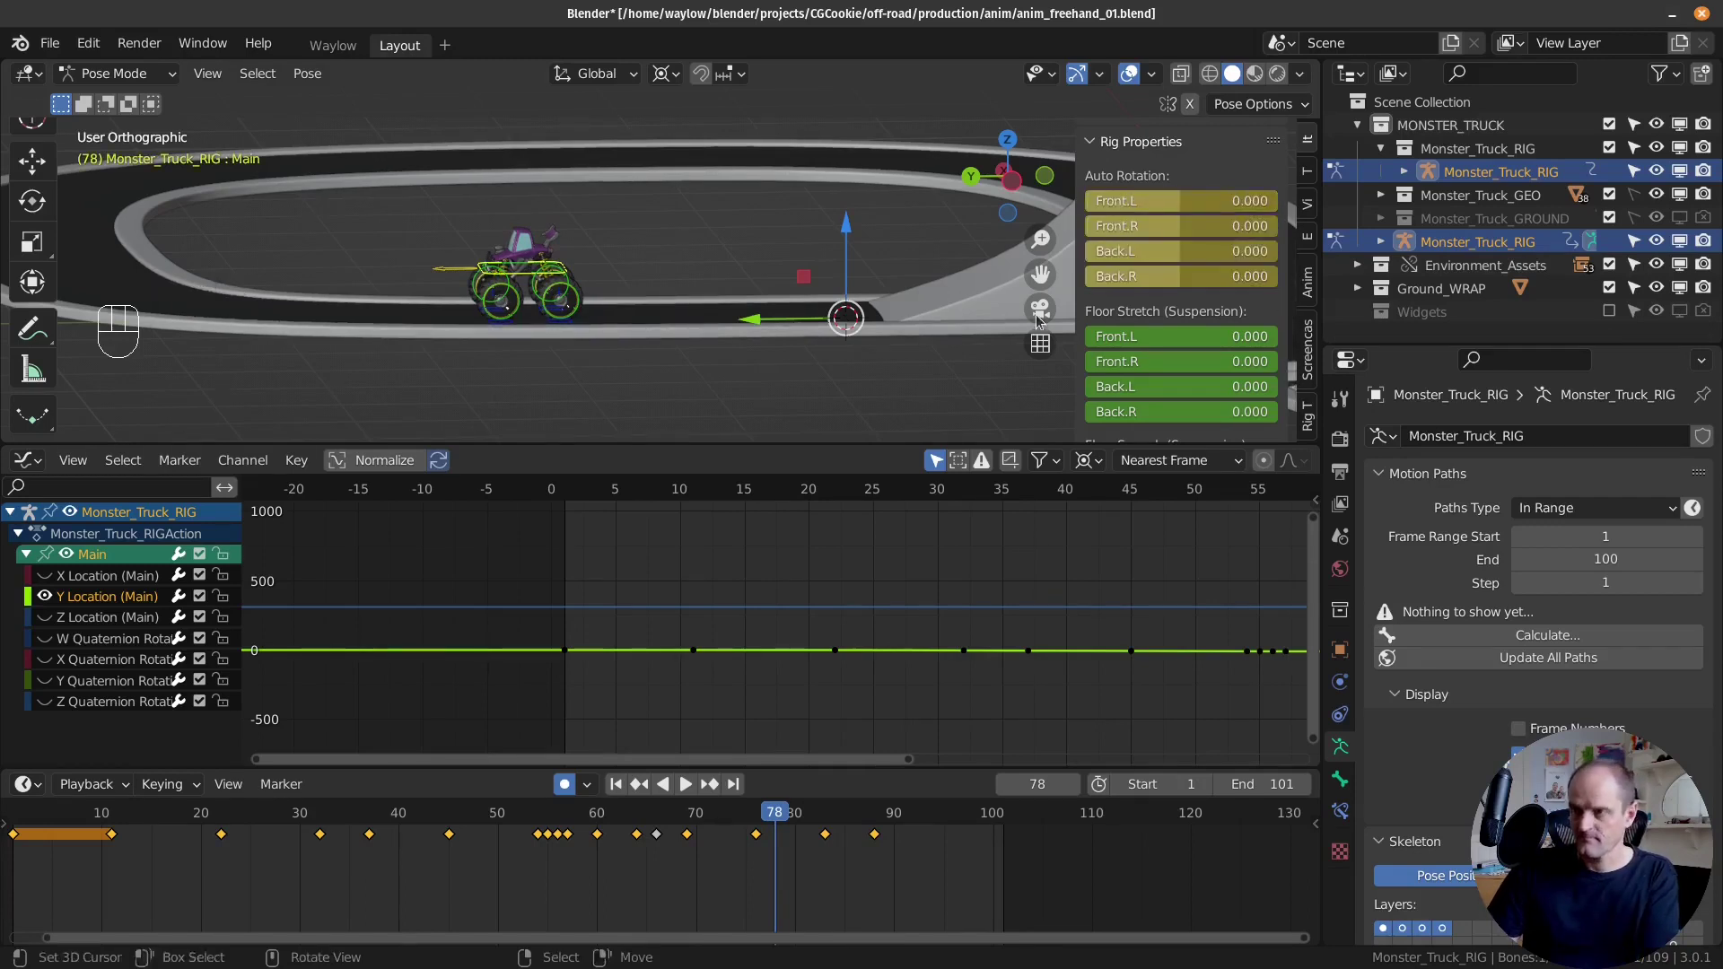
pyautogui.press('Left')
pyautogui.press('Left')
# Step: Set all four auto-rotation values to 0 and key them on frame 78, checking the 0.5 blend at frame 77
pyautogui.click(637, 350)
pyautogui.press('Left')
pyautogui.press('Left')
pyautogui.press('Left')
pyautogui.press('Right')
pyautogui.press('Left')
pyautogui.press('Left')
pyautogui.press('Left')
pyautogui.press('Left')
pyautogui.press('Left')
pyautogui.press('Right')
pyautogui.press('Right')
pyautogui.press('Right')
pyautogui.press('Right')
pyautogui.press('Right')
pyautogui.press('Right')
pyautogui.press('Right')
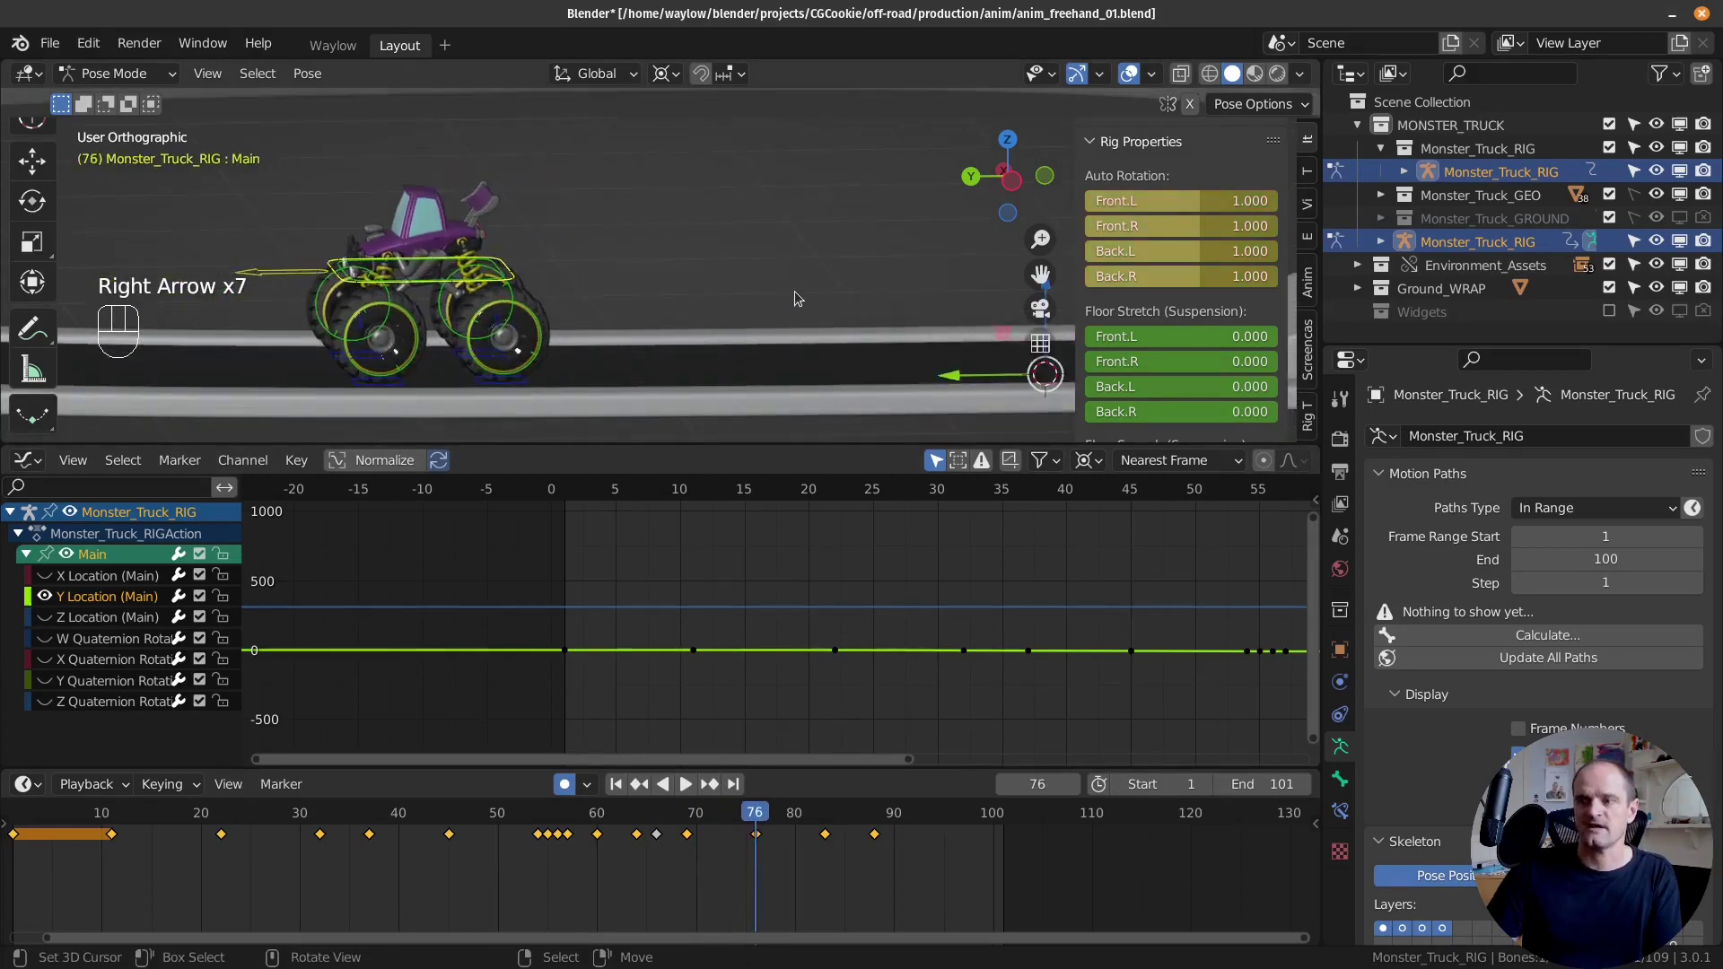
pyautogui.press('Left')
pyautogui.press('Right')
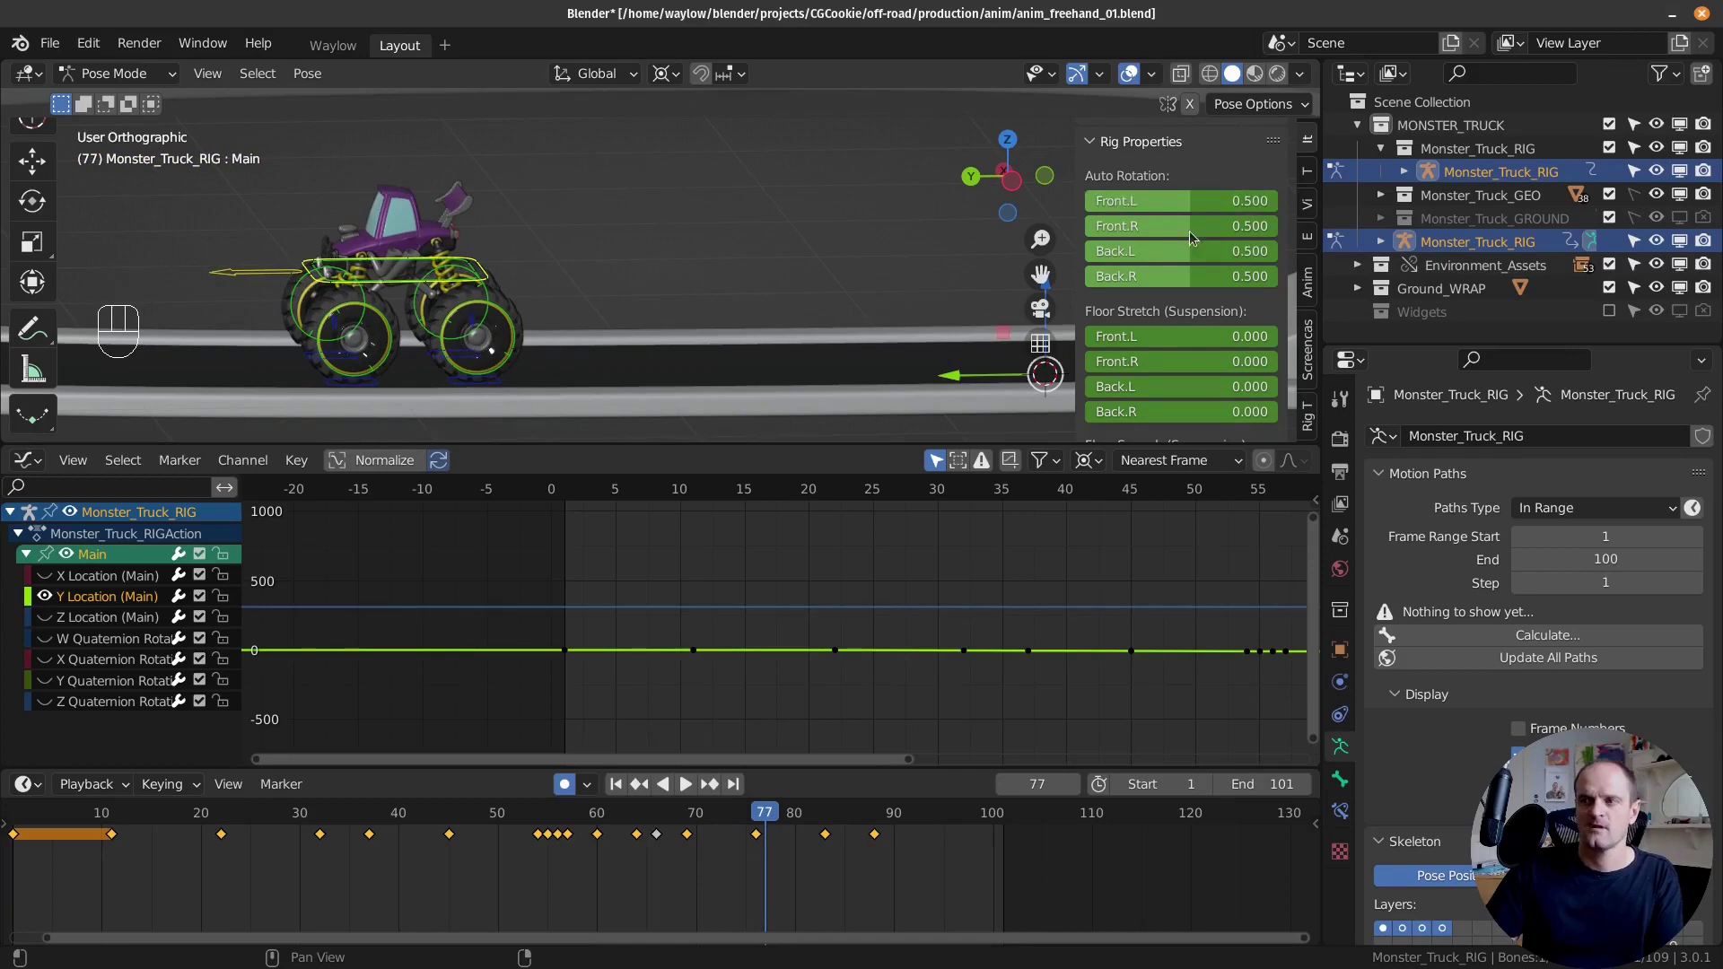
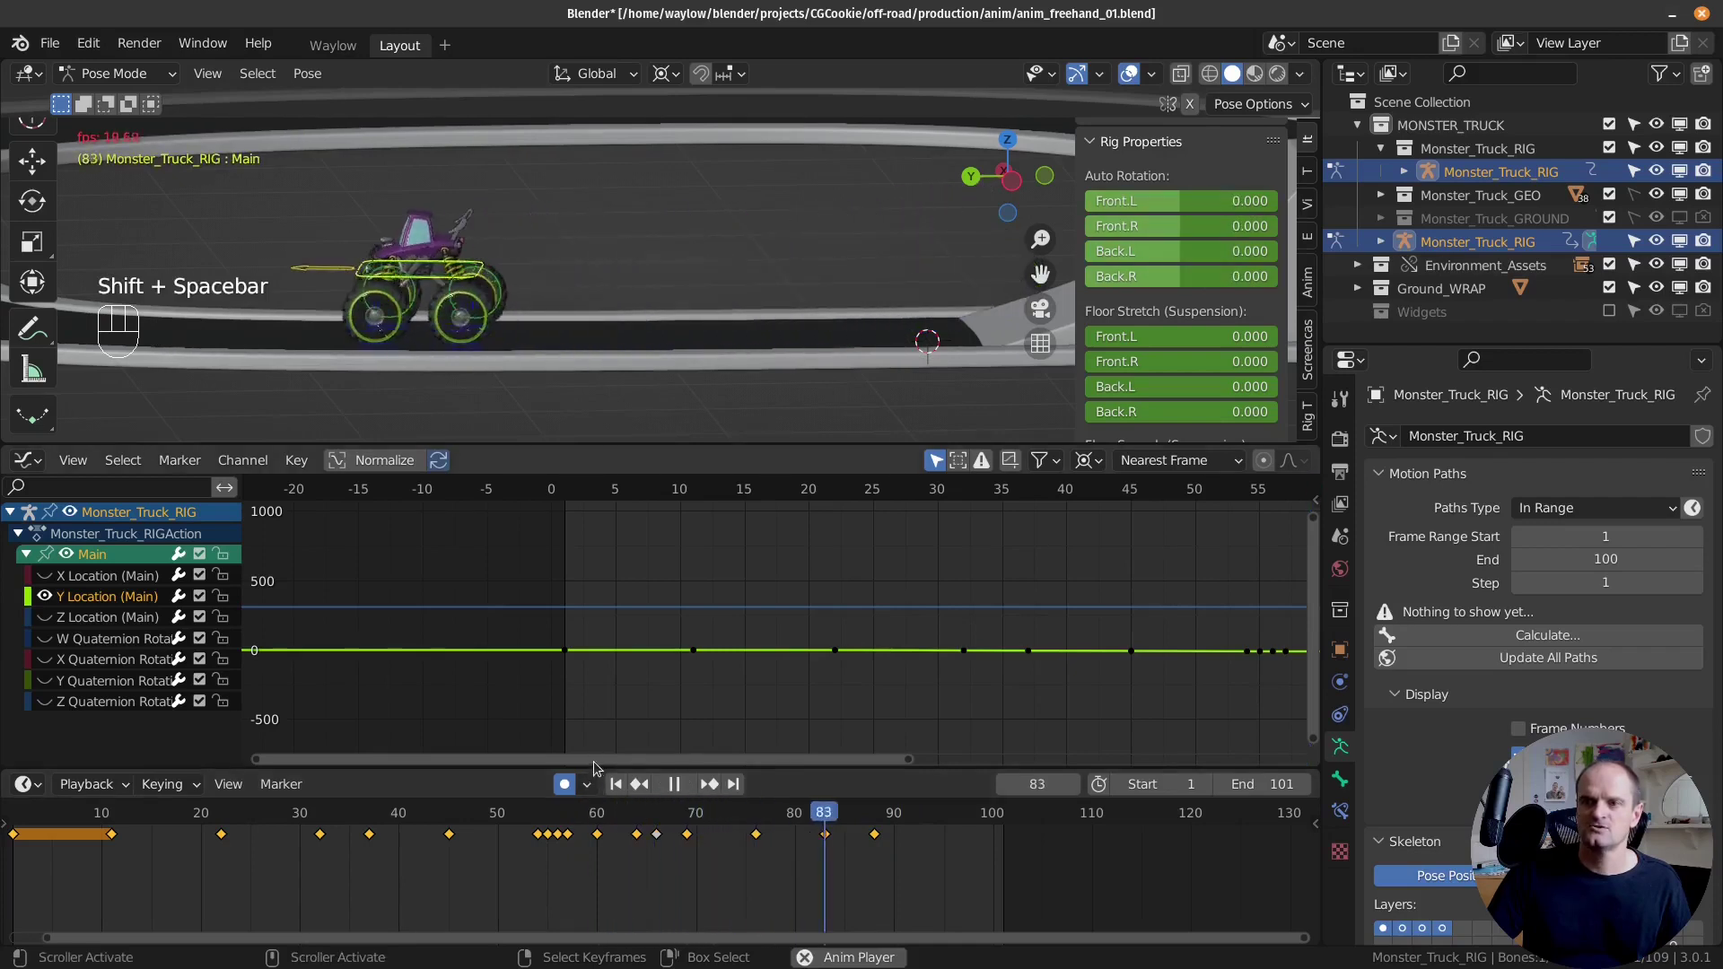
pyautogui.press('Escape')
pyautogui.press('shift+space')
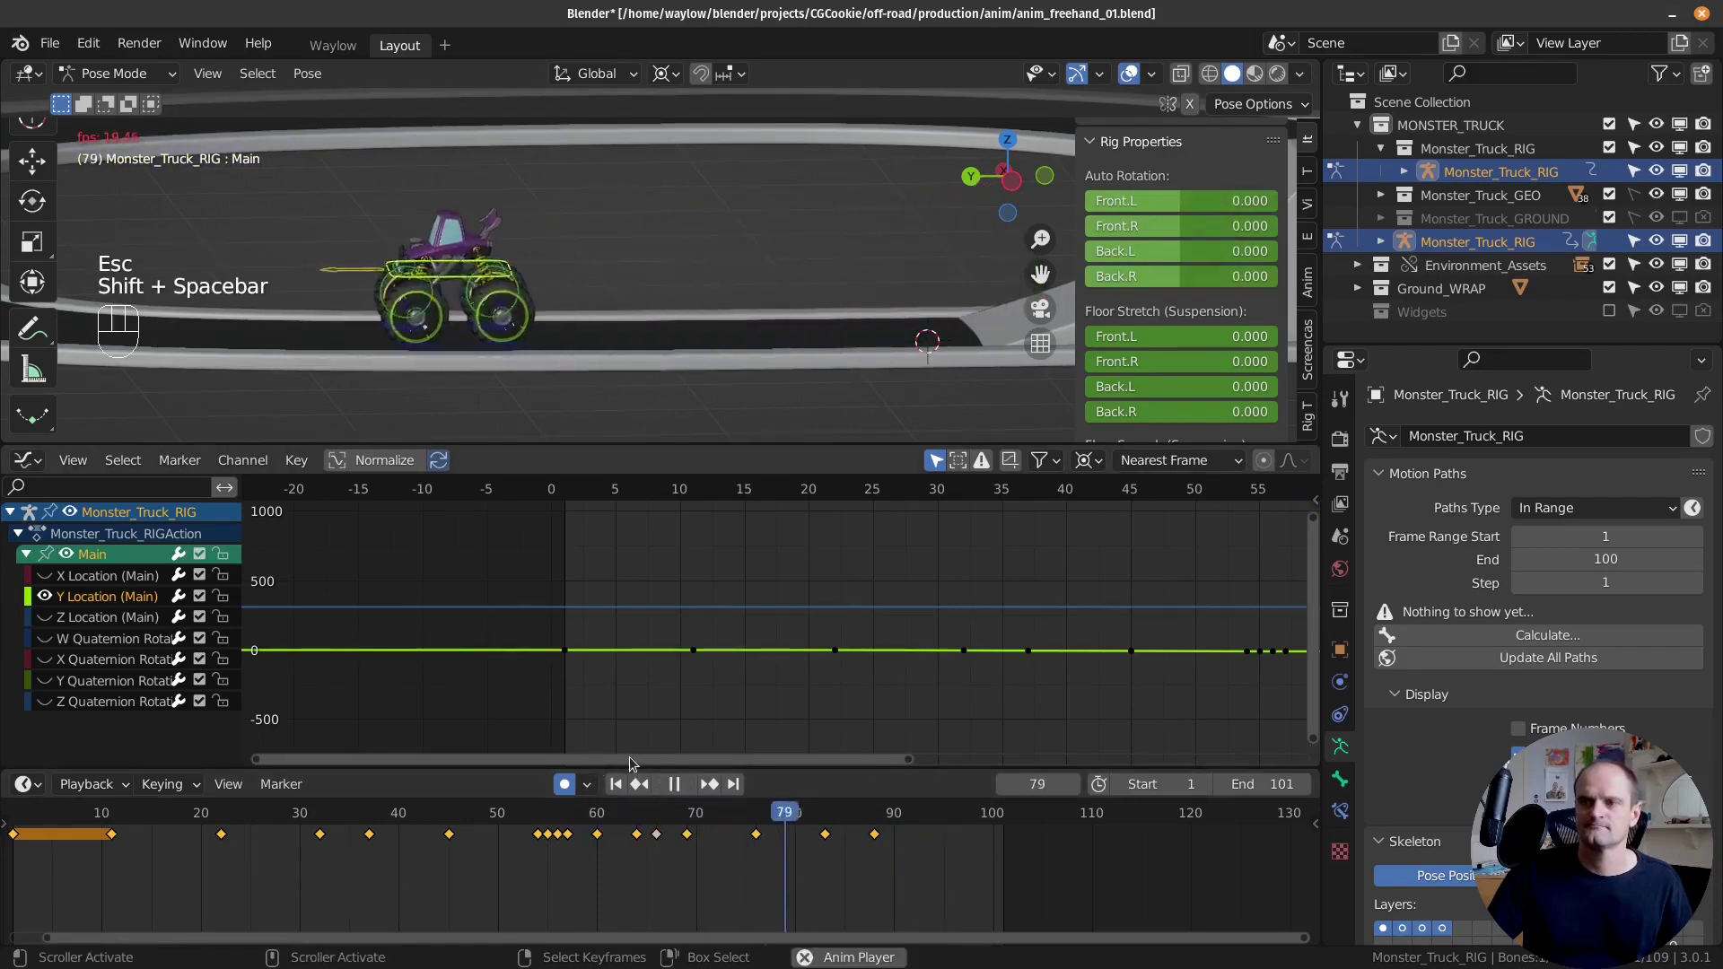
pyautogui.press('Escape')
pyautogui.press('shift+space')
pyautogui.press('Escape')
pyautogui.rightClick(857, 264)
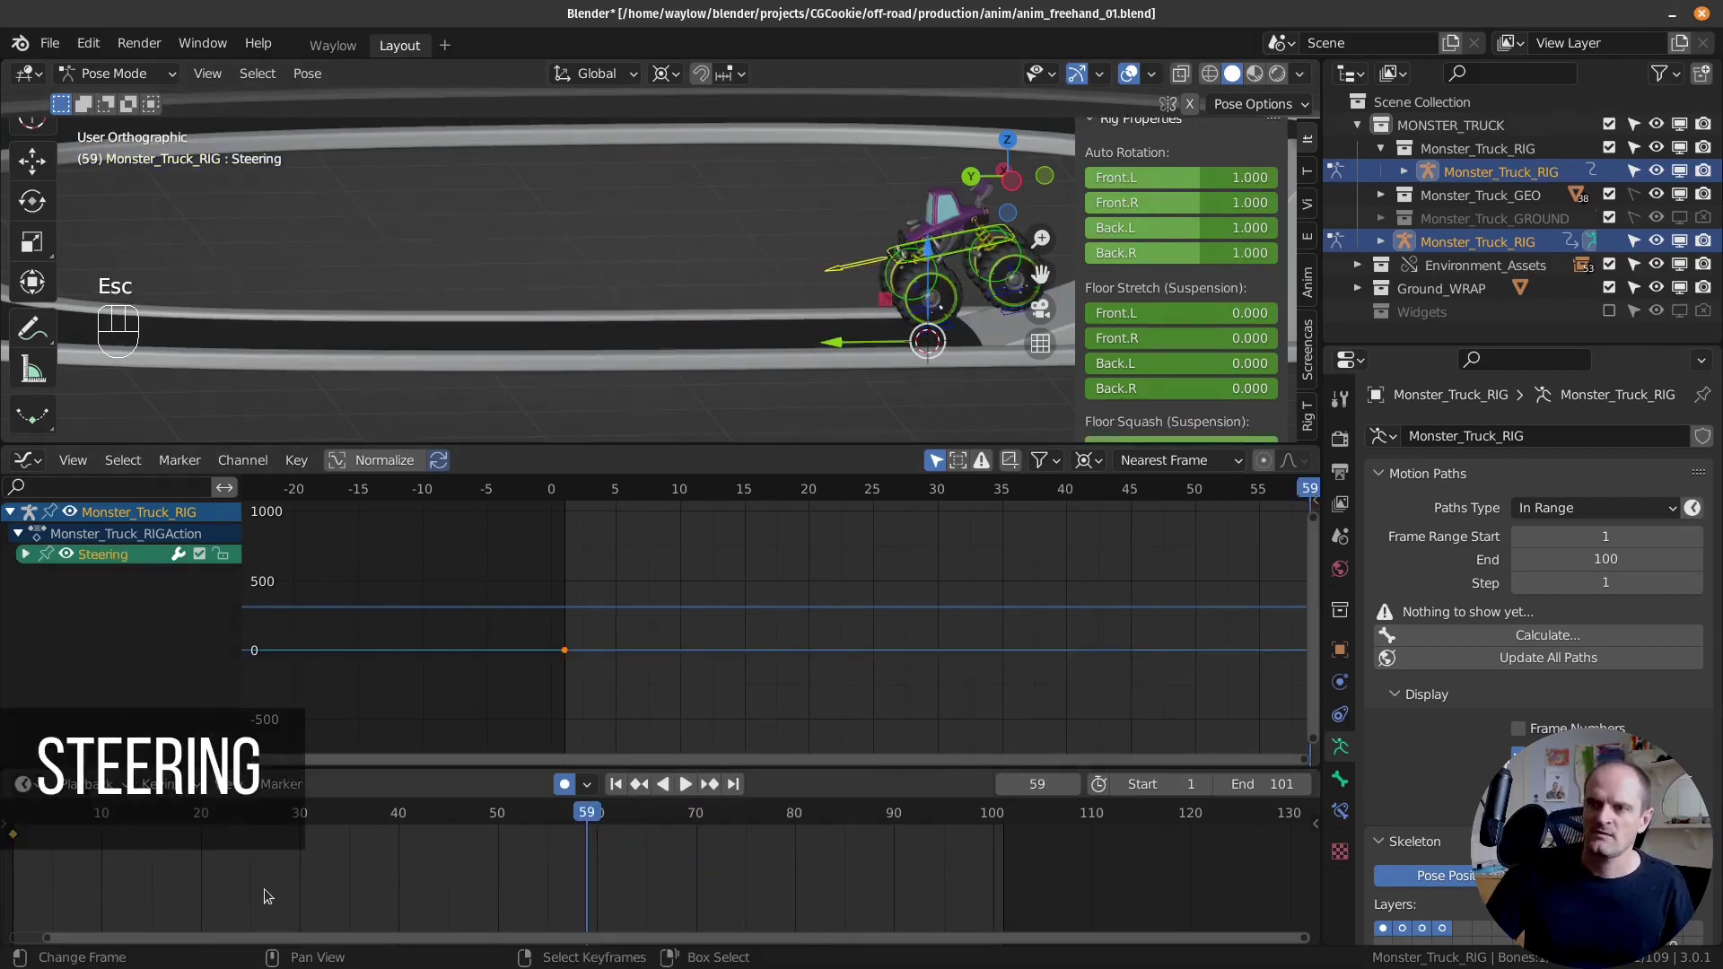
# Step: Scrub back along the timeline and orbit the view to follow the truck down the track
pyautogui.moveTo(61, 903); pyautogui.dragTo(447, 554)
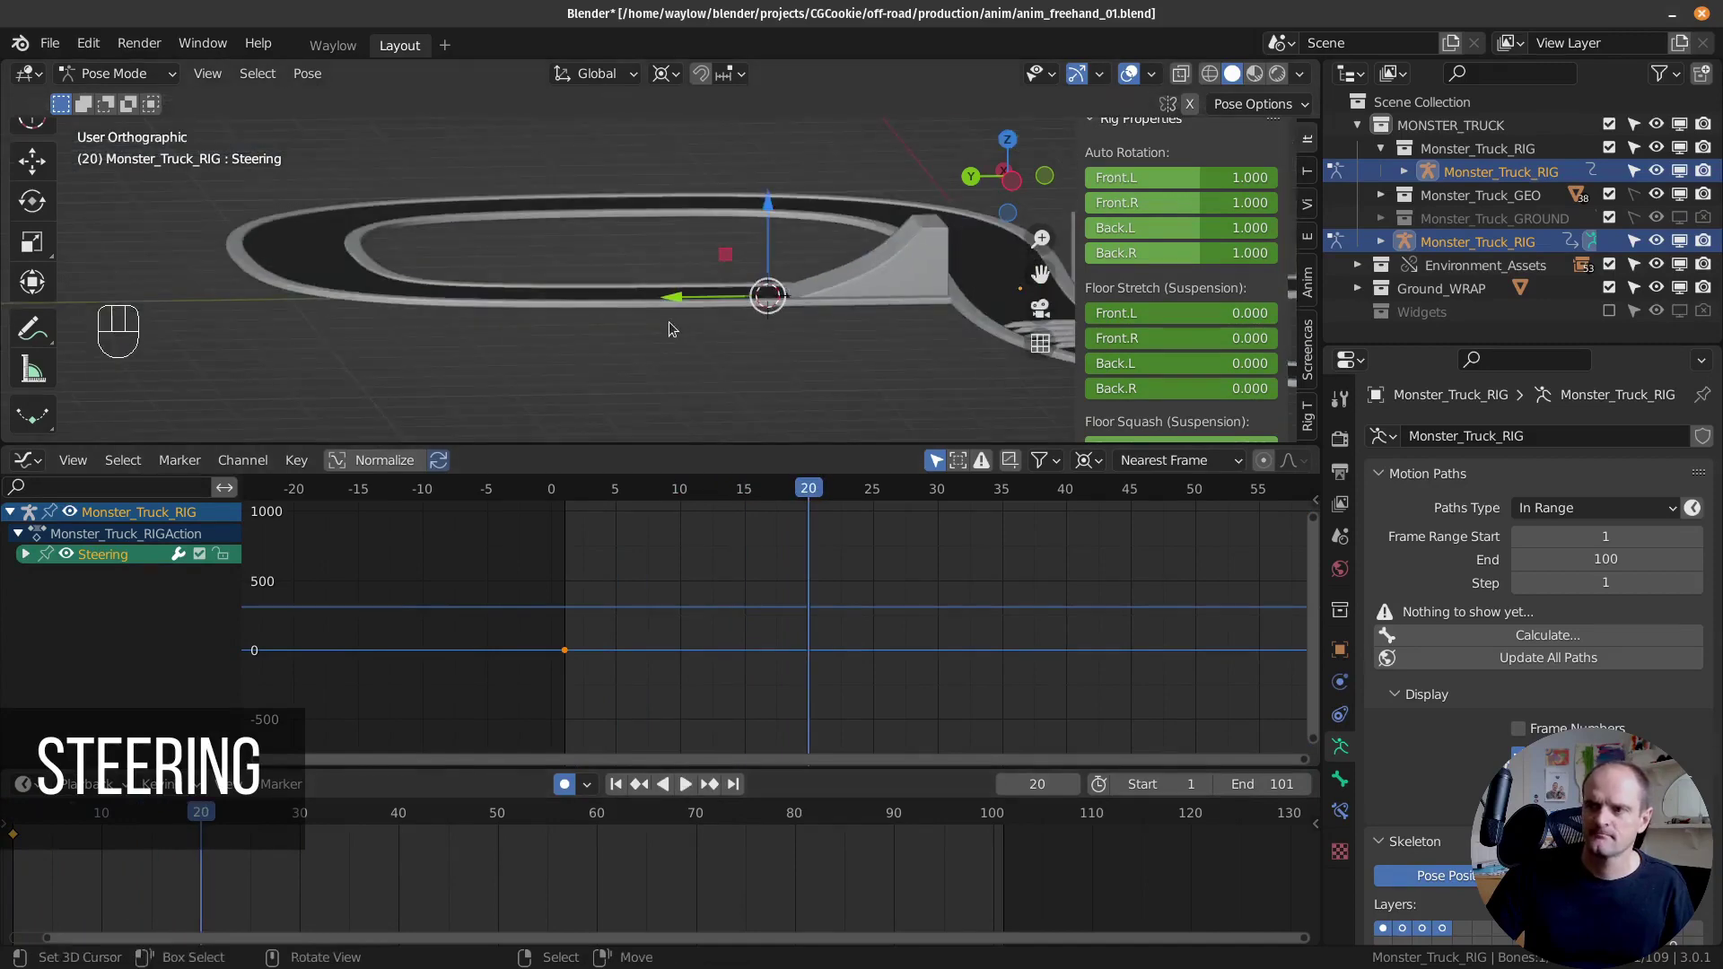
pyautogui.moveTo(548, 333); pyautogui.dragTo(253, 348)
pyautogui.press('KP_7')
pyautogui.moveTo(775, 233); pyautogui.dragTo(653, 346)
pyautogui.moveTo(157, 869); pyautogui.dragTo(421, 709)
pyautogui.click(421, 709)
pyautogui.middleClick(762, 225)
pyautogui.moveTo(660, 890); pyautogui.dragTo(716, 501)
pyautogui.middleClick(672, 363)
pyautogui.moveTo(681, 279); pyautogui.dragTo(857, 134)
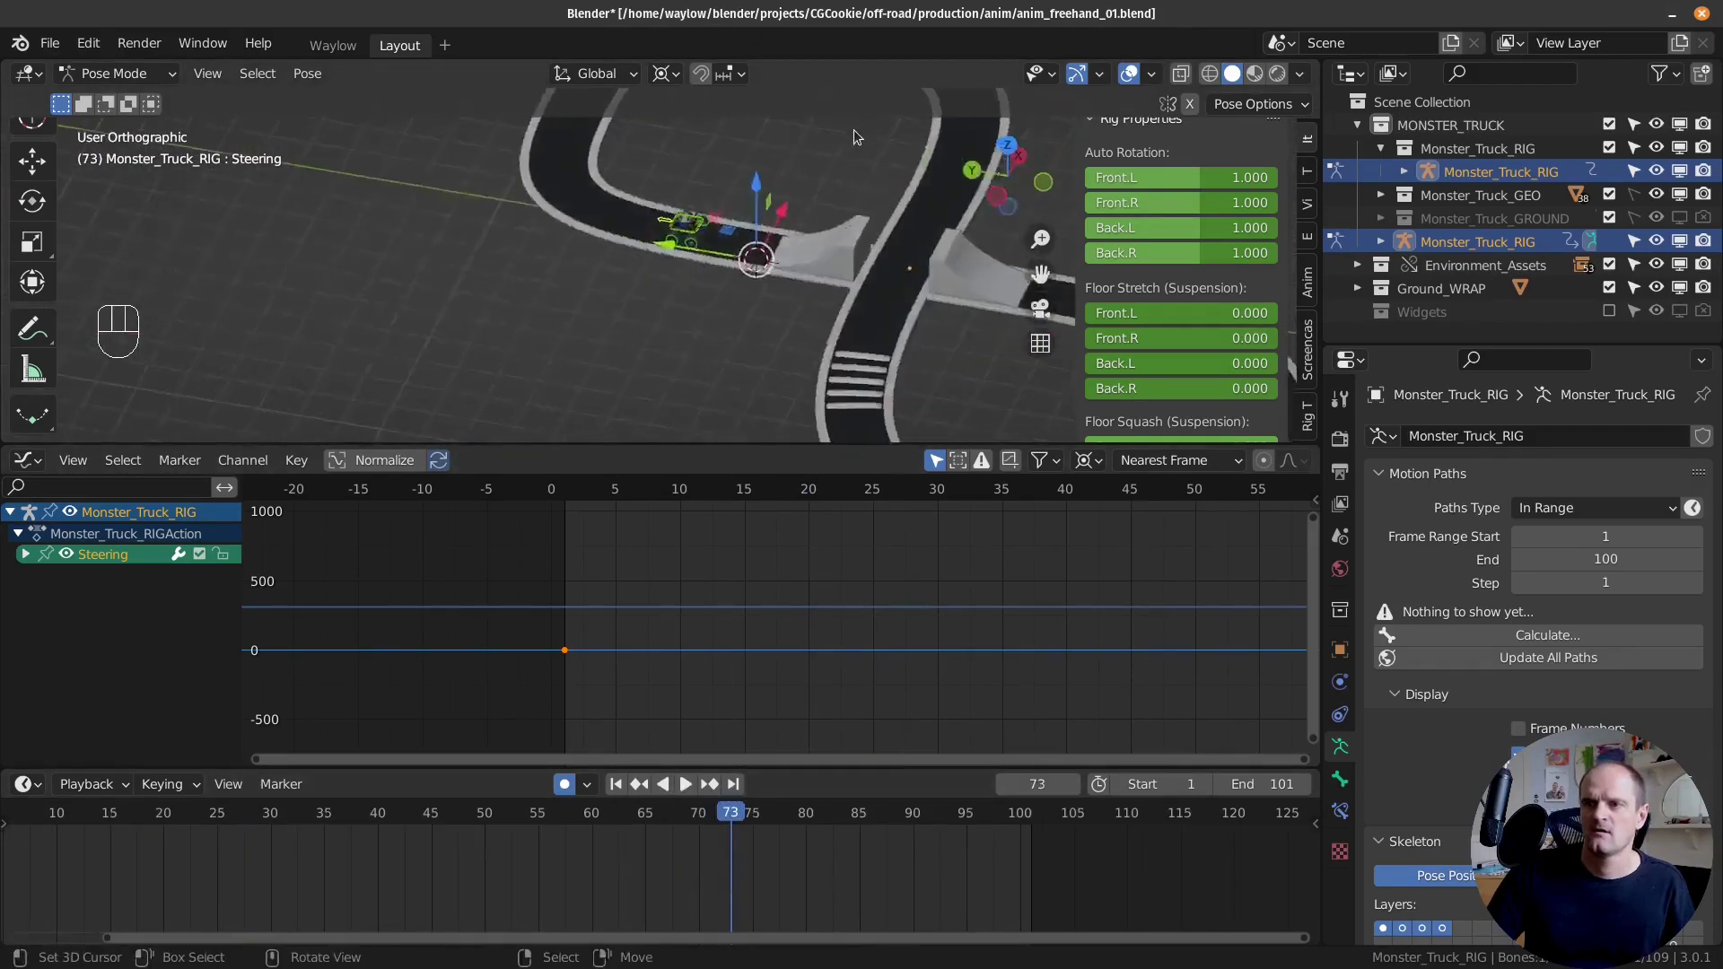
pyautogui.middleClick(804, 171)
pyautogui.moveTo(692, 879); pyautogui.dragTo(762, 693)
pyautogui.middleClick(709, 378)
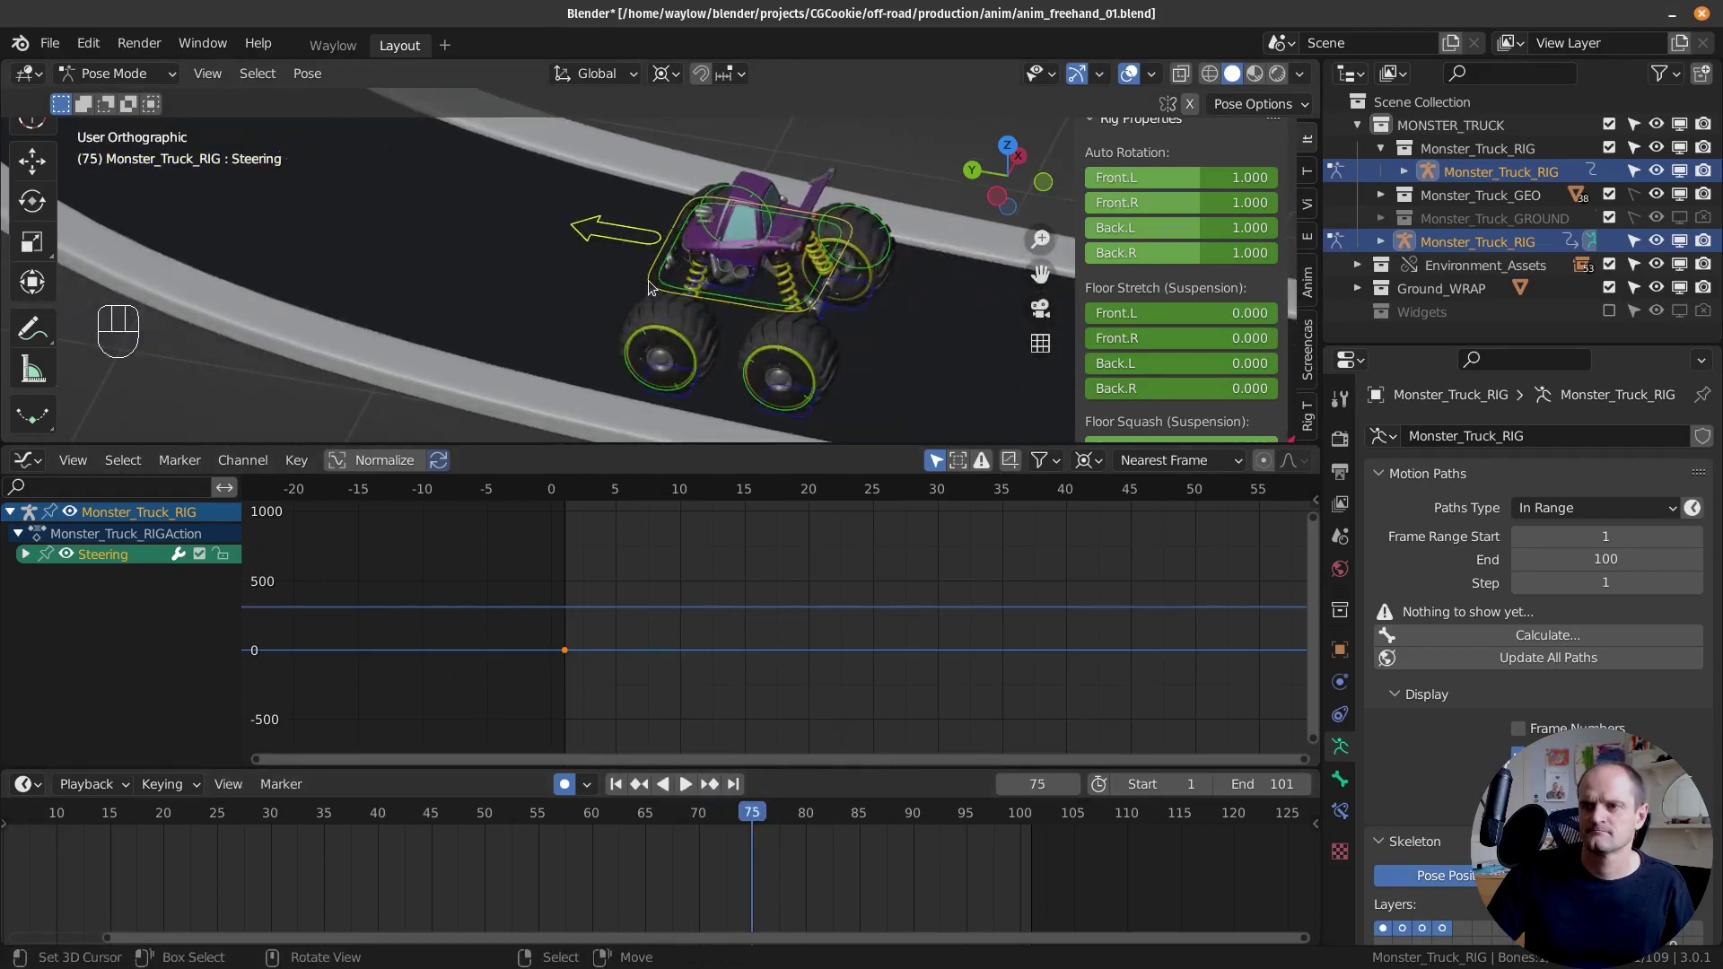
# Step: Select the Steering control bone at frame 76 and show its transform values in the Item sidebar
pyautogui.click(655, 285)
pyautogui.rightClick(773, 846)
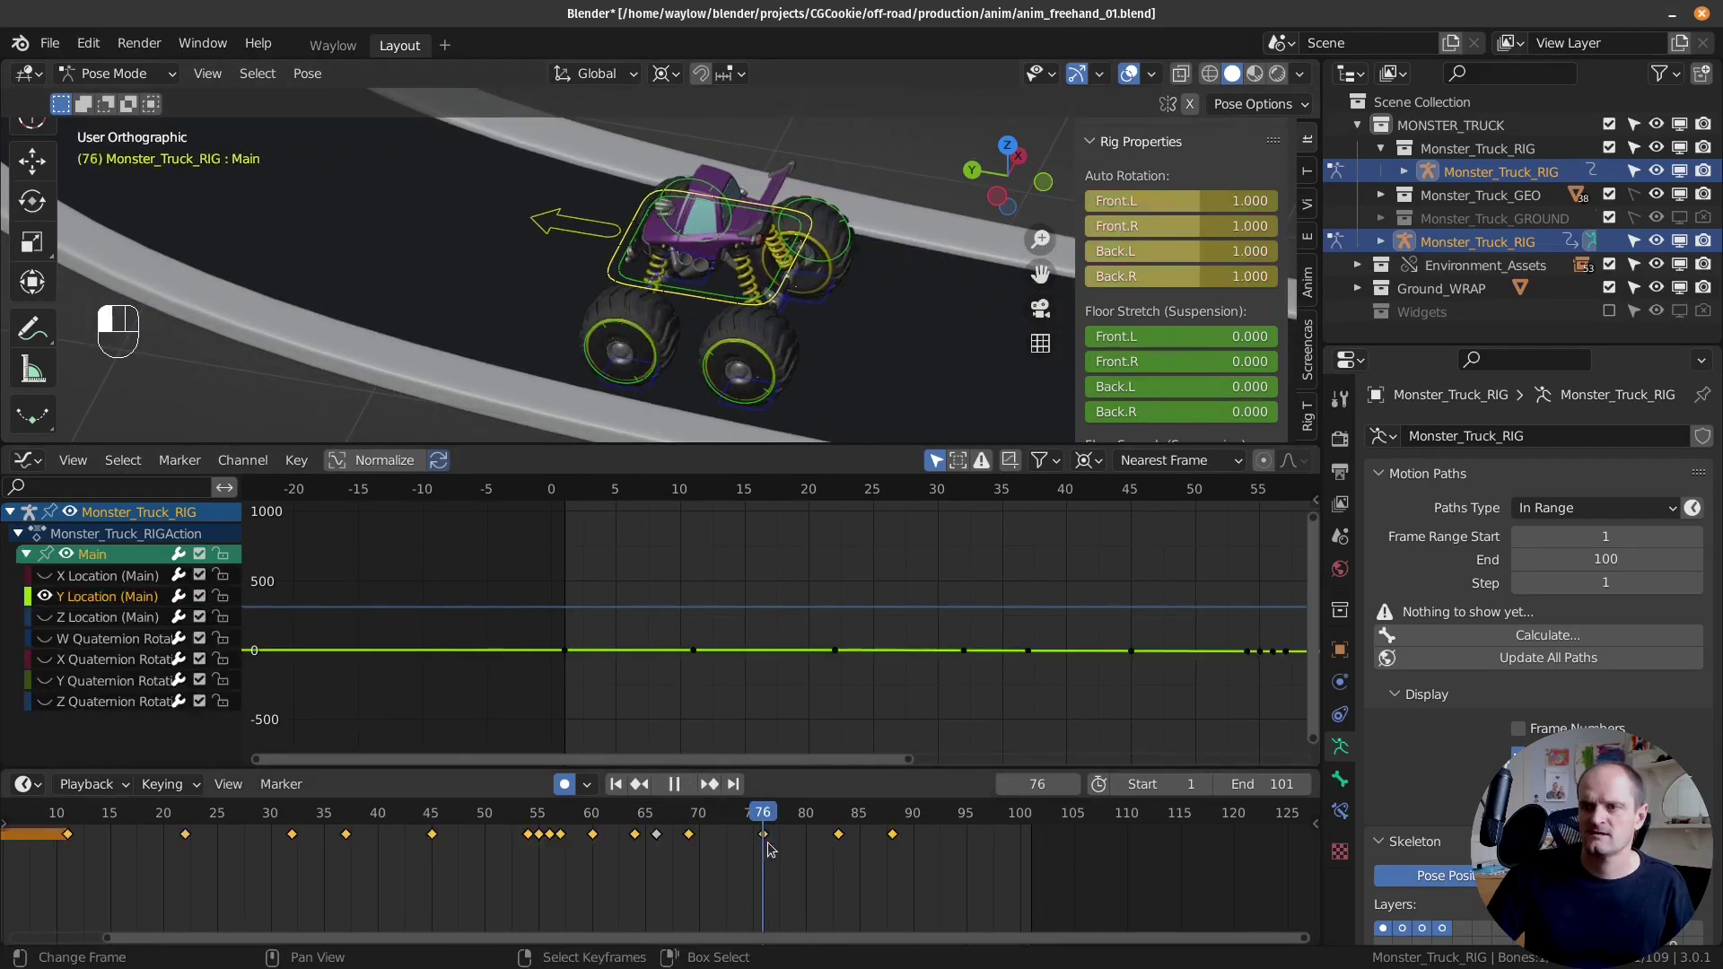
pyautogui.rightClick(583, 239)
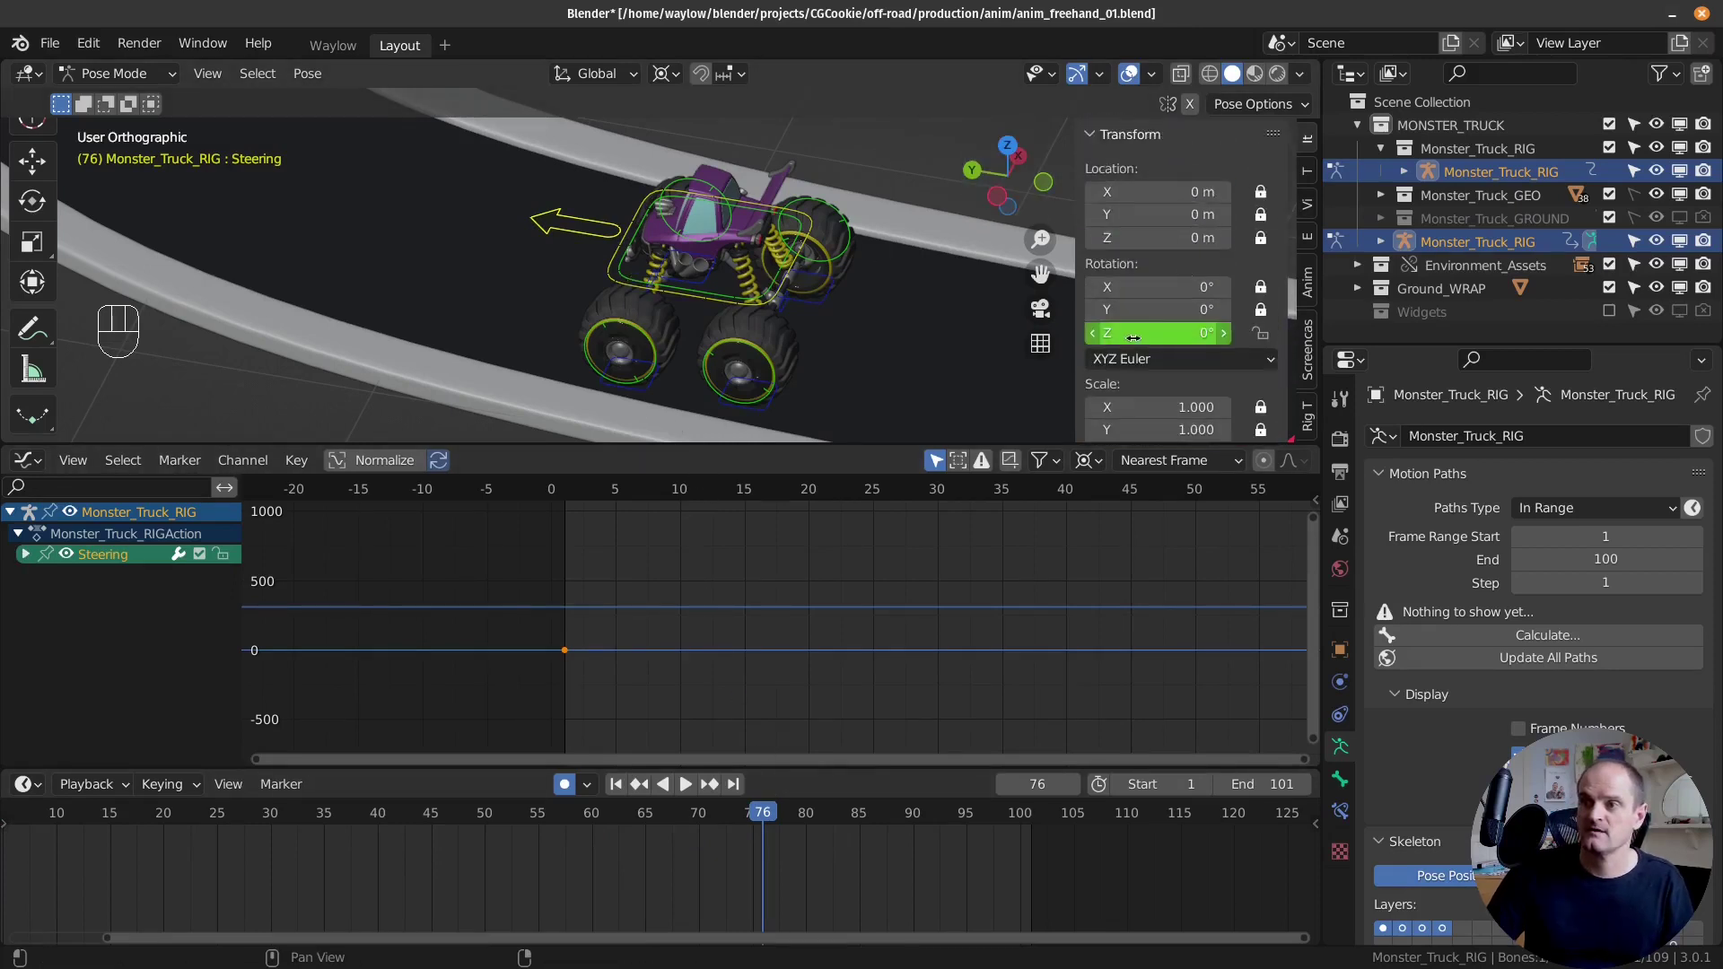
# Step: Key the Steering bone straight at frame 76, then step through frames and key it again at 89
pyautogui.press('i')
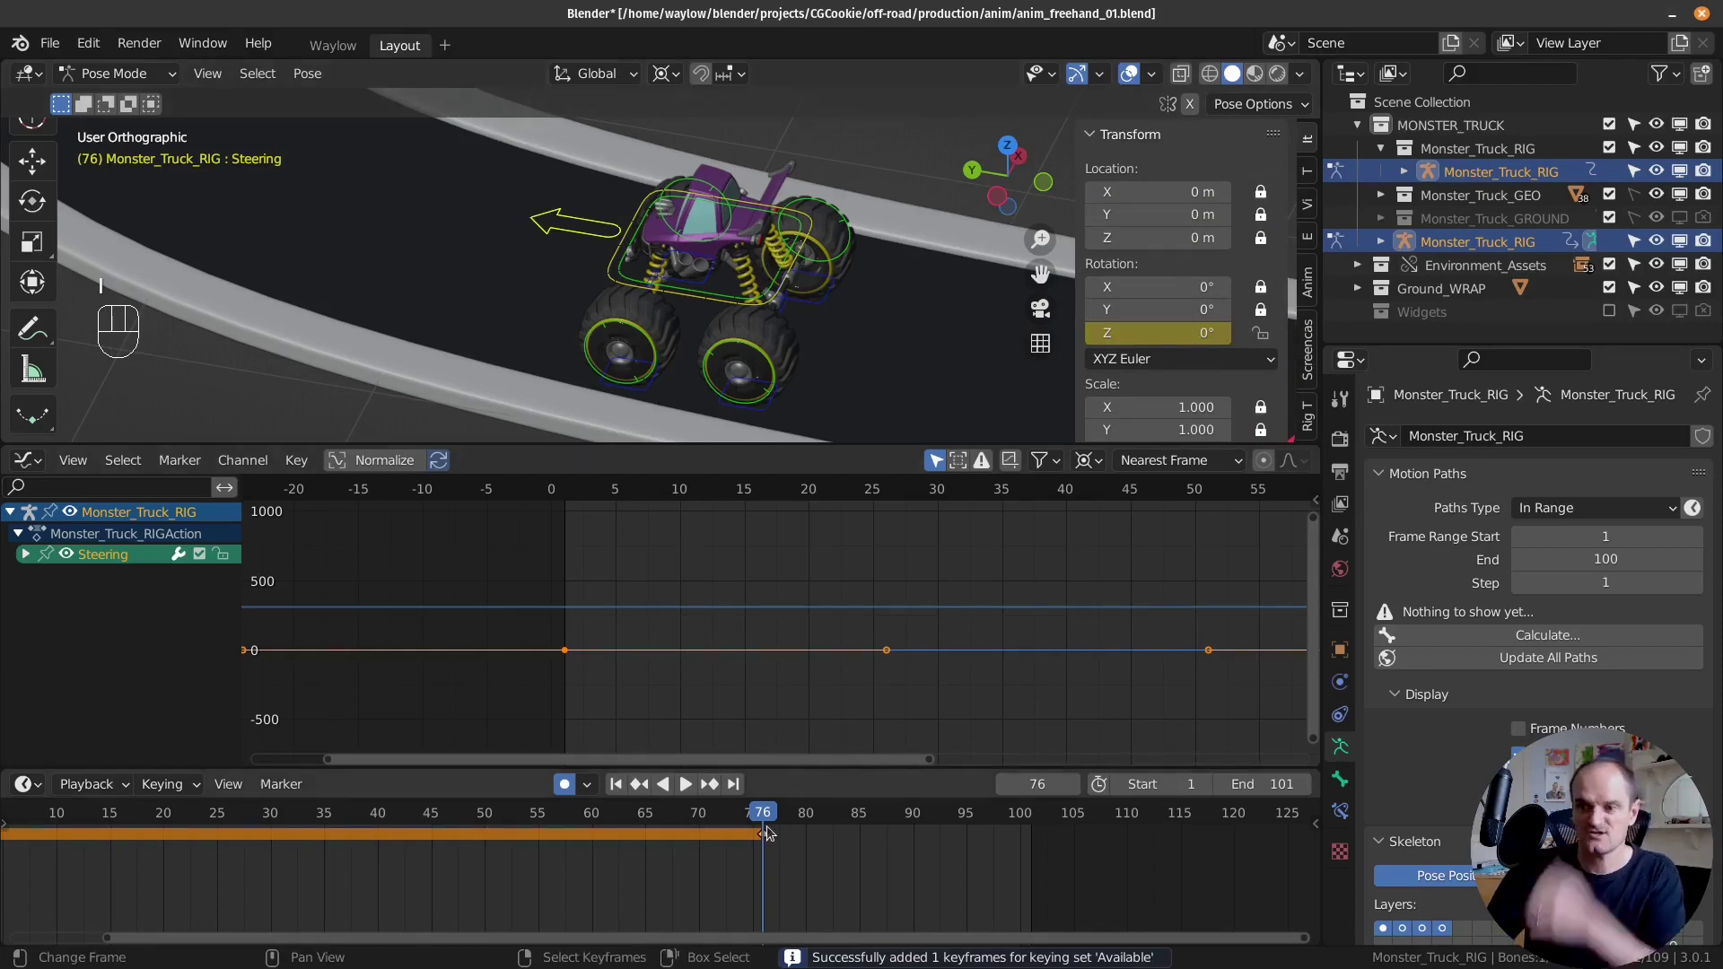
pyautogui.press('Right')
pyautogui.press('Right')
pyautogui.press('Right')
pyautogui.press('Right')
pyautogui.press('Right')
pyautogui.press('Right')
pyautogui.press('Right')
pyautogui.press('Right')
pyautogui.press('Right')
pyautogui.press('Right')
pyautogui.press('Right')
pyautogui.press('Right')
pyautogui.press('Right')
pyautogui.press('Right')
pyautogui.press('Right')
pyautogui.press('Right')
pyautogui.press('Left')
pyautogui.press('Left')
pyautogui.press('Left')
pyautogui.press('Left')
pyautogui.press('Right')
pyautogui.press('Left')
pyautogui.press('Left')
pyautogui.press('Left')
pyautogui.press('Left')
pyautogui.press('Left')
pyautogui.press('Right')
pyautogui.press('Right')
pyautogui.press('Right')
pyautogui.press('Right')
pyautogui.press('Right')
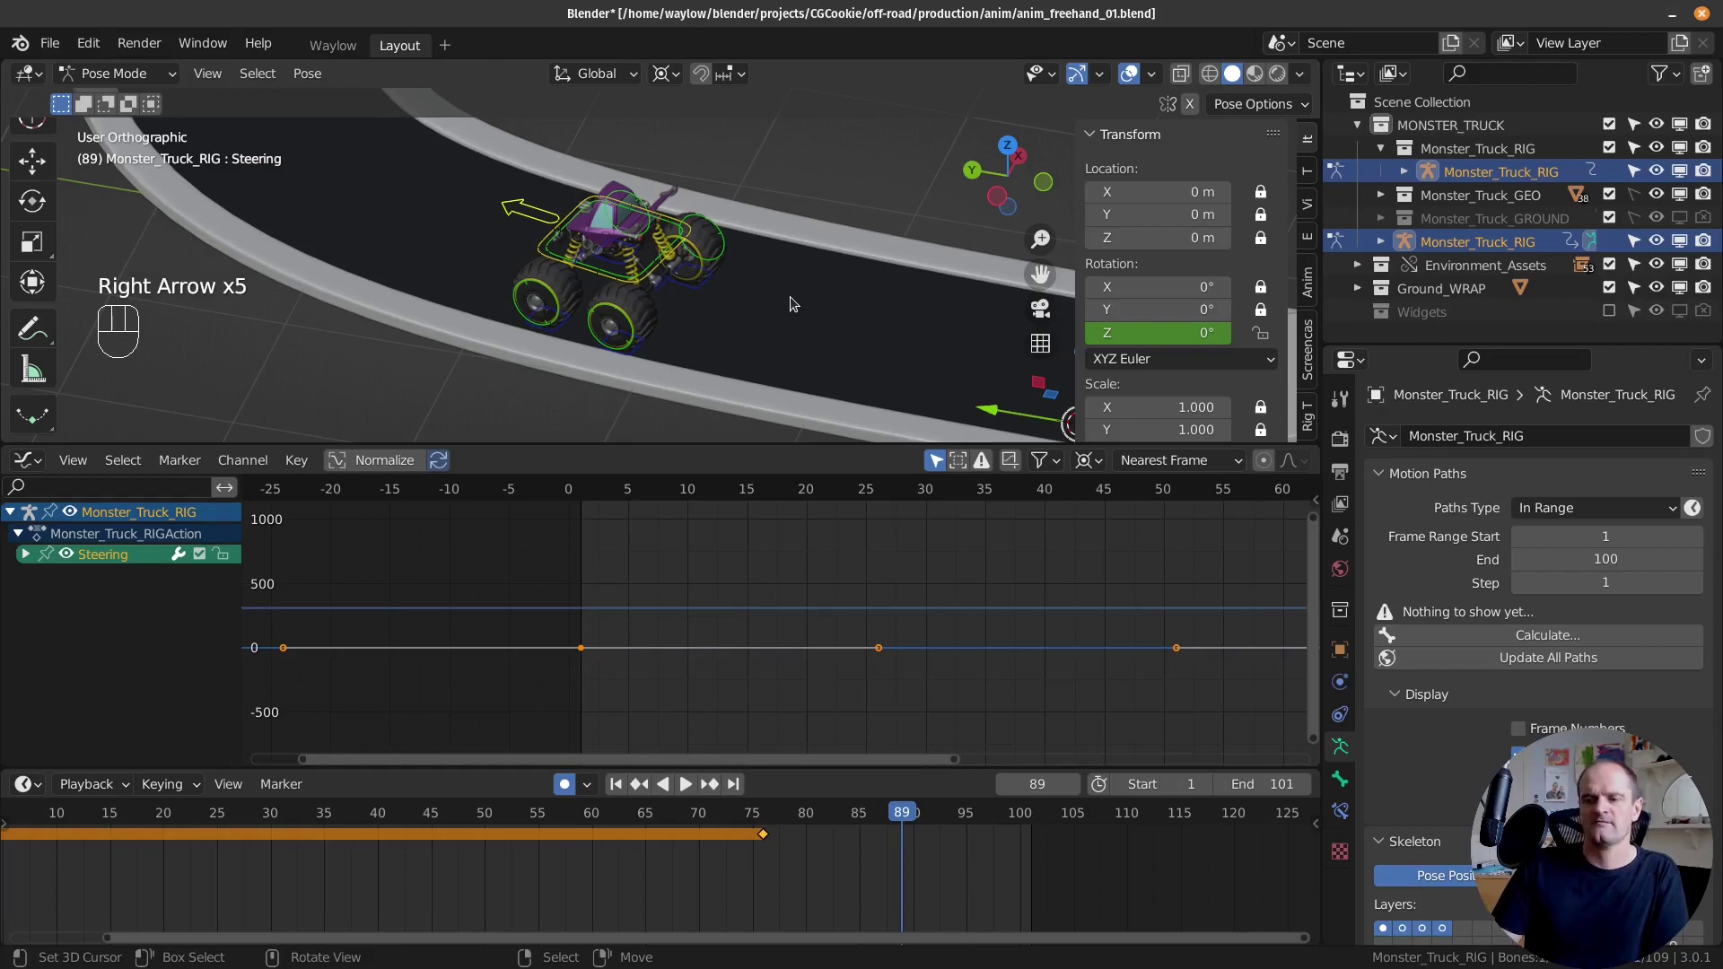
pyautogui.press('Left')
pyautogui.press('Right')
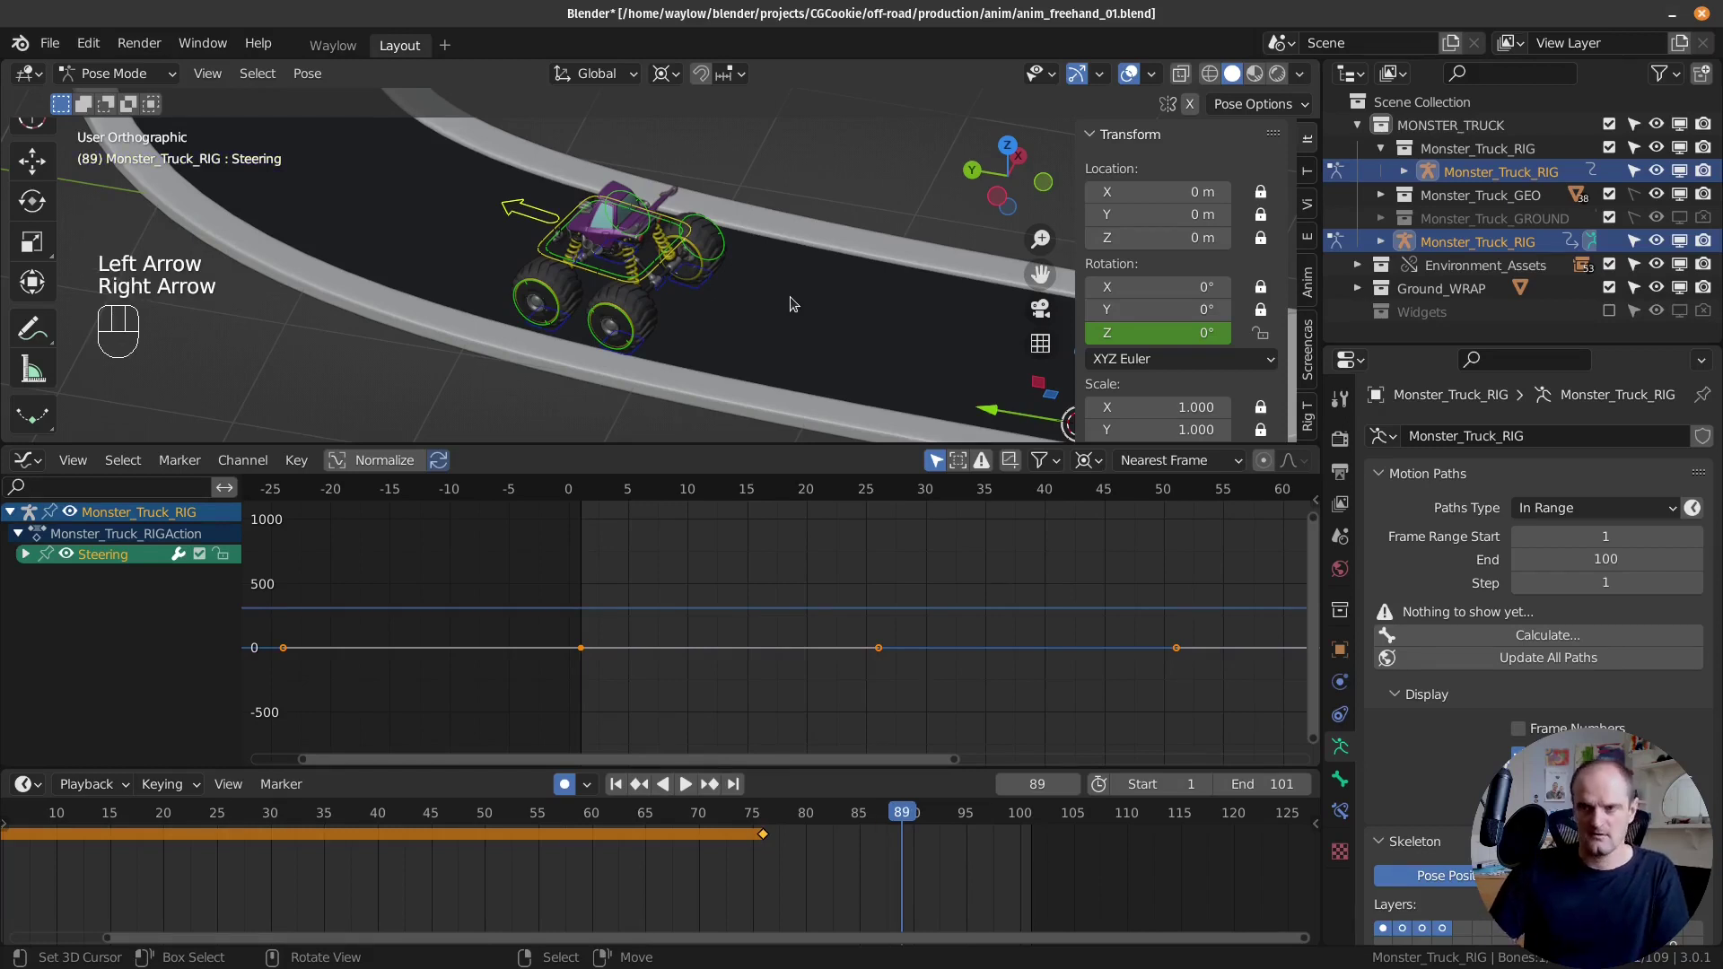
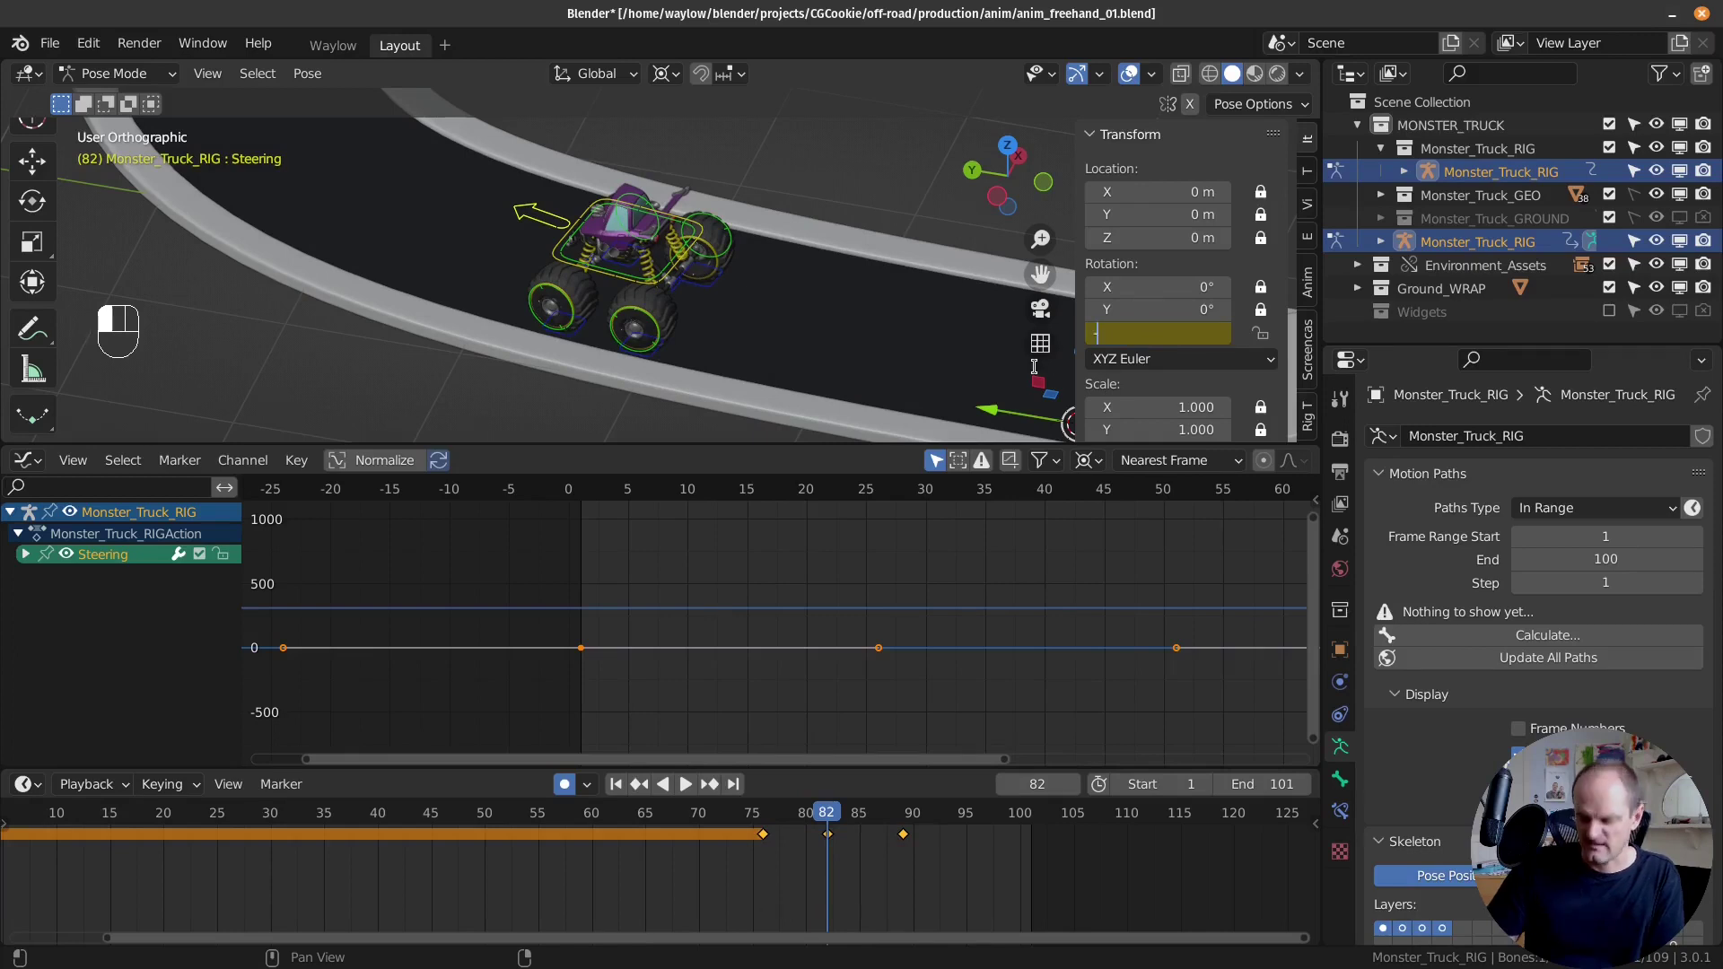
# Step: At frame 82 set the Steering Z rotation to -10° and key the turned pose
pyautogui.moveTo(765, 856); pyautogui.dragTo(674, 420)
pyautogui.press('KP_7')
pyautogui.click(760, 856)
pyautogui.press('shift+space')
pyautogui.press('Escape')
pyautogui.moveTo(780, 871); pyautogui.dragTo(911, 862)
pyautogui.click(834, 848)
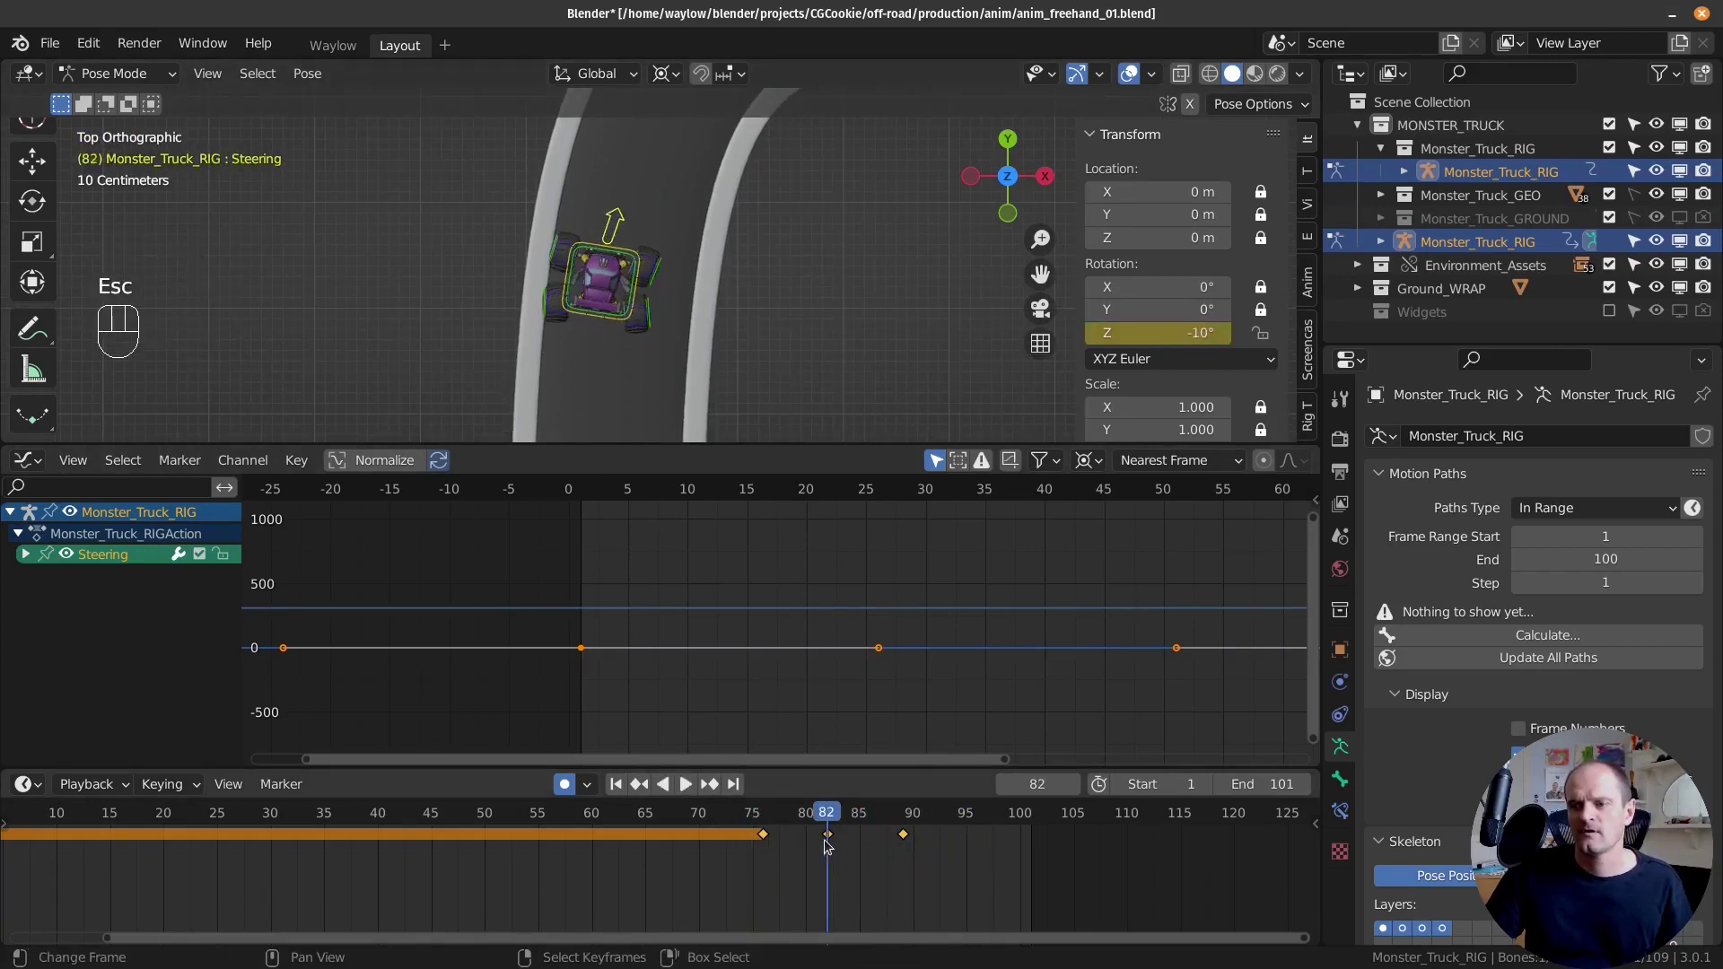
# Step: Shift the later steering keys along the Timeline and play back to check the turn
pyautogui.click(832, 838)
pyautogui.press('shift+d')
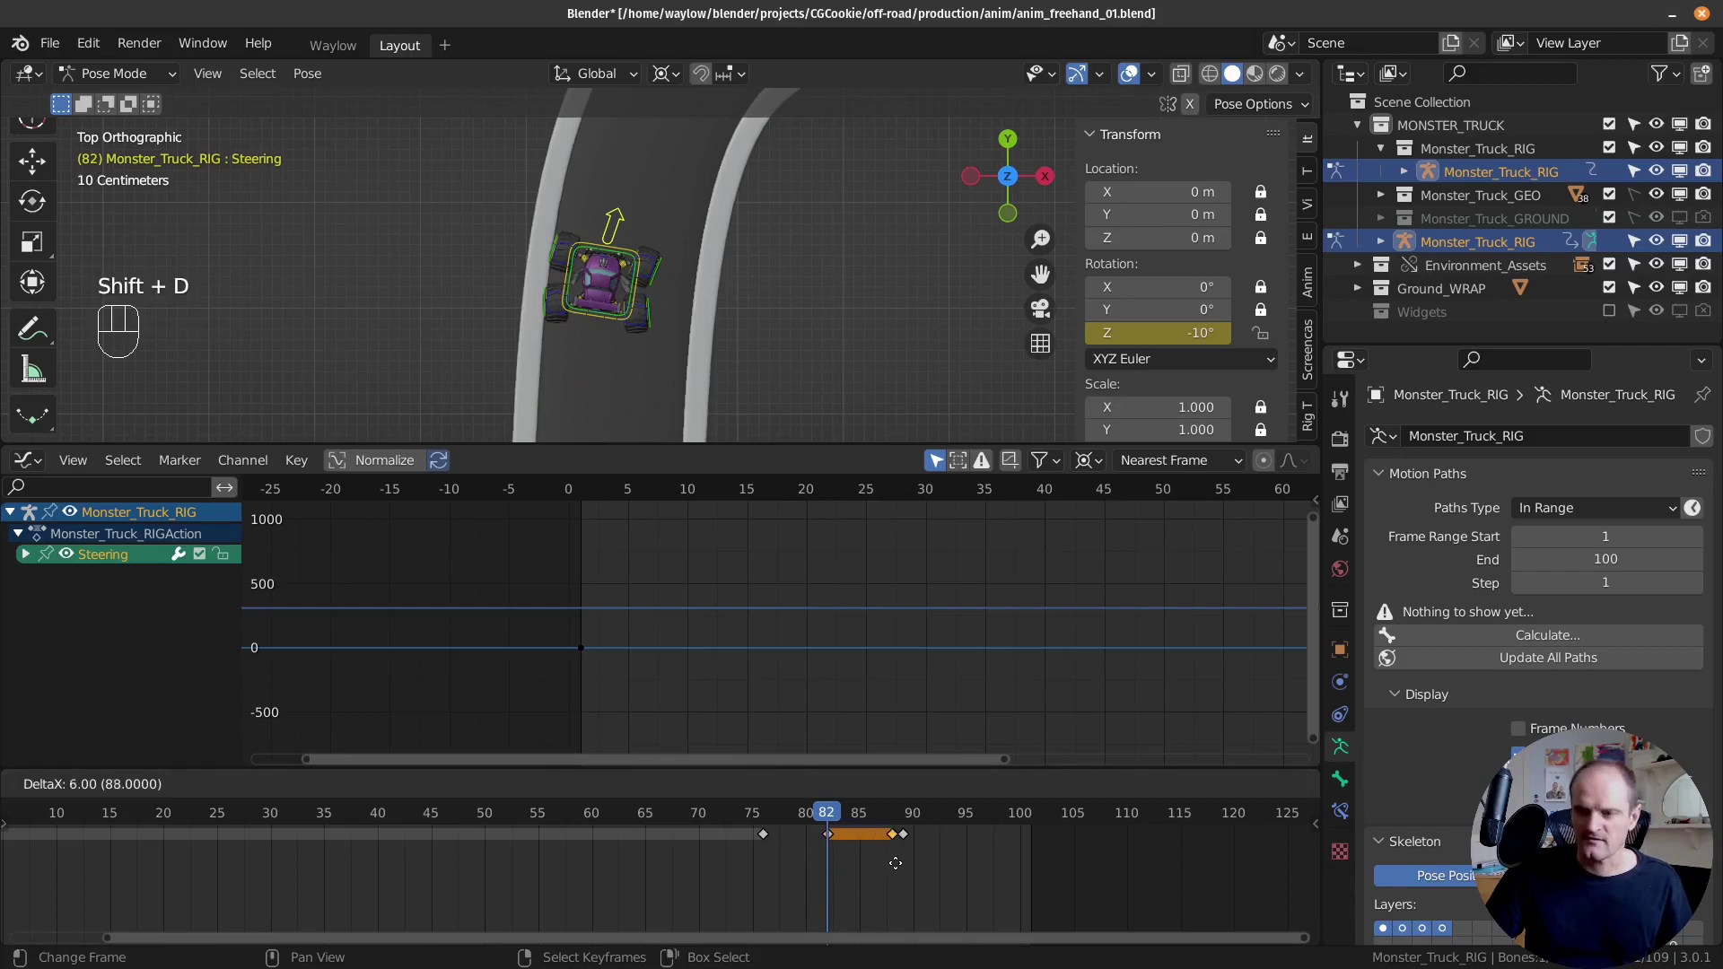
pyautogui.moveTo(825, 845); pyautogui.dragTo(744, 820)
pyautogui.press('shift+space')
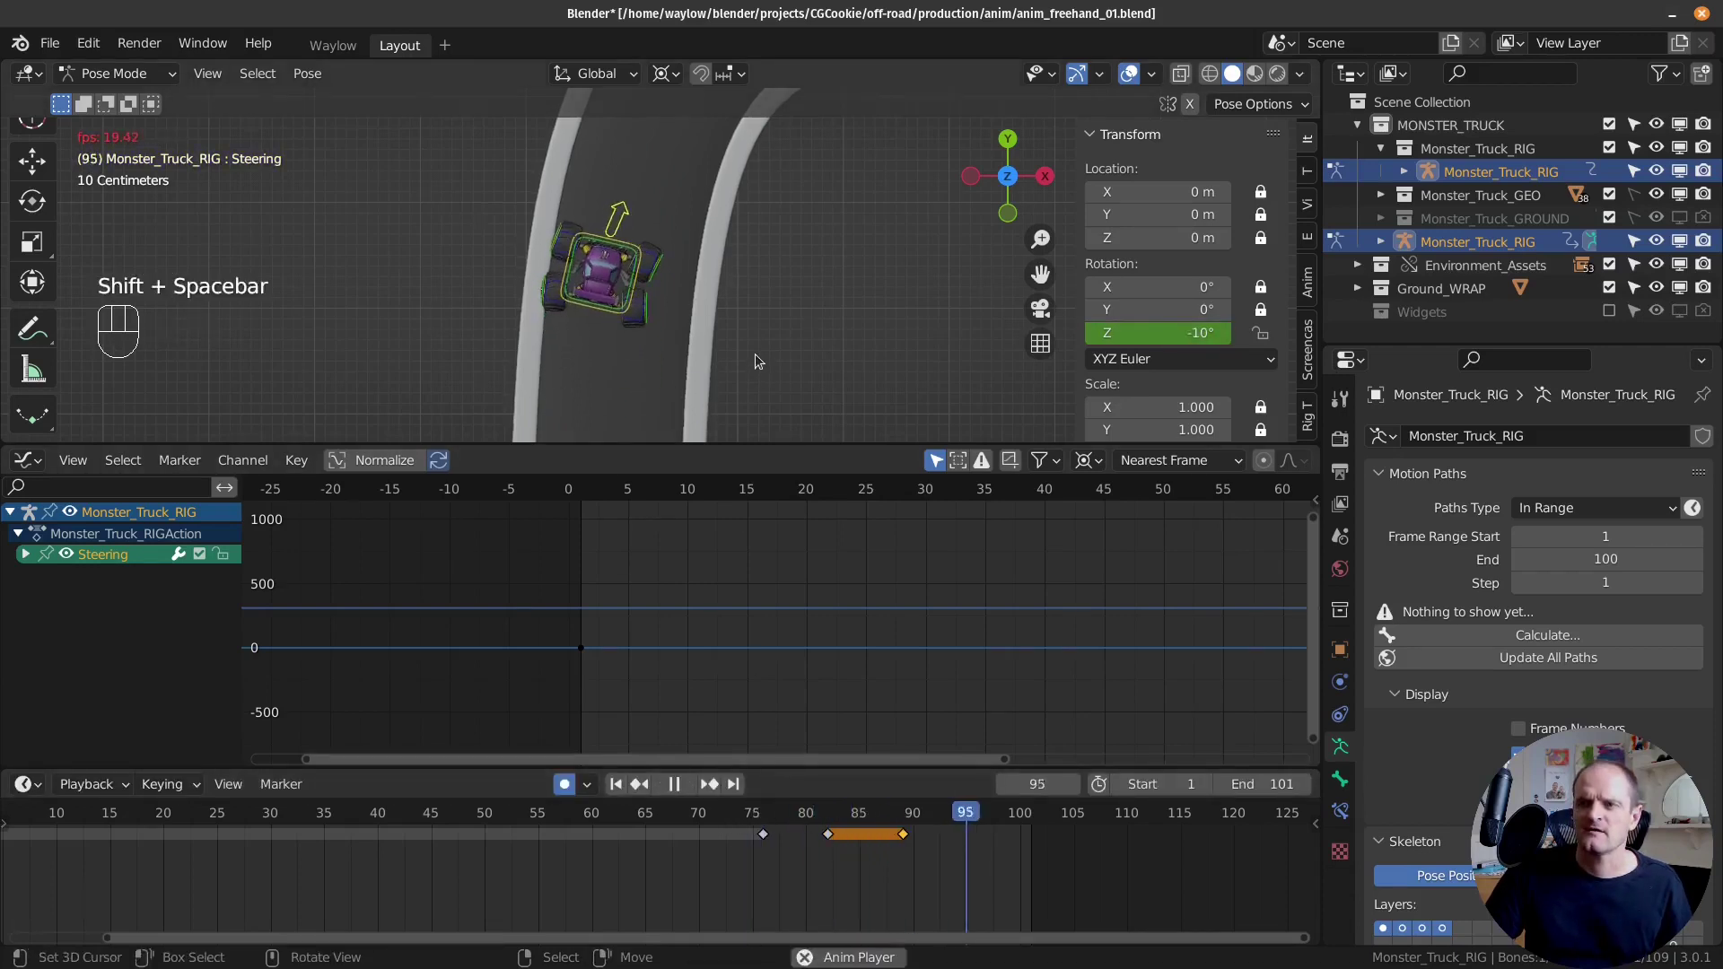
pyautogui.press('Escape')
# Step: At frame 89 rotate the Steering bone back to about -6.3°, re-key it and play the animation
pyautogui.moveTo(824, 866); pyautogui.dragTo(887, 643)
pyautogui.press('r')
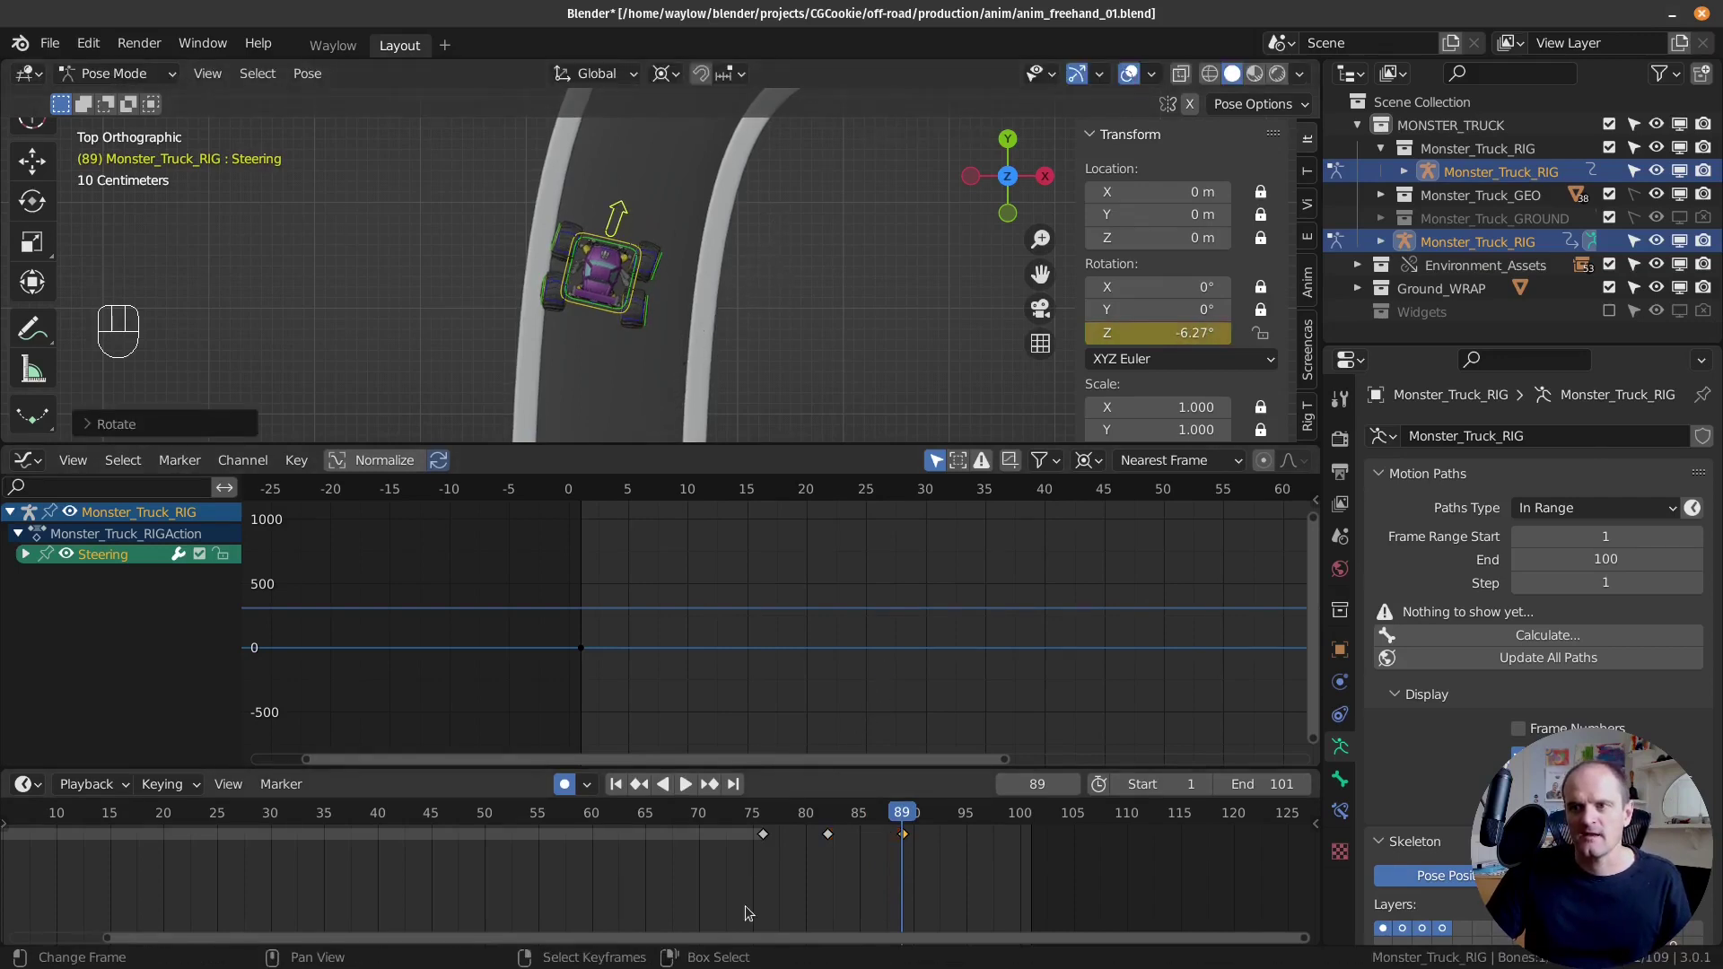
pyautogui.click(751, 912)
pyautogui.press('shift+space')
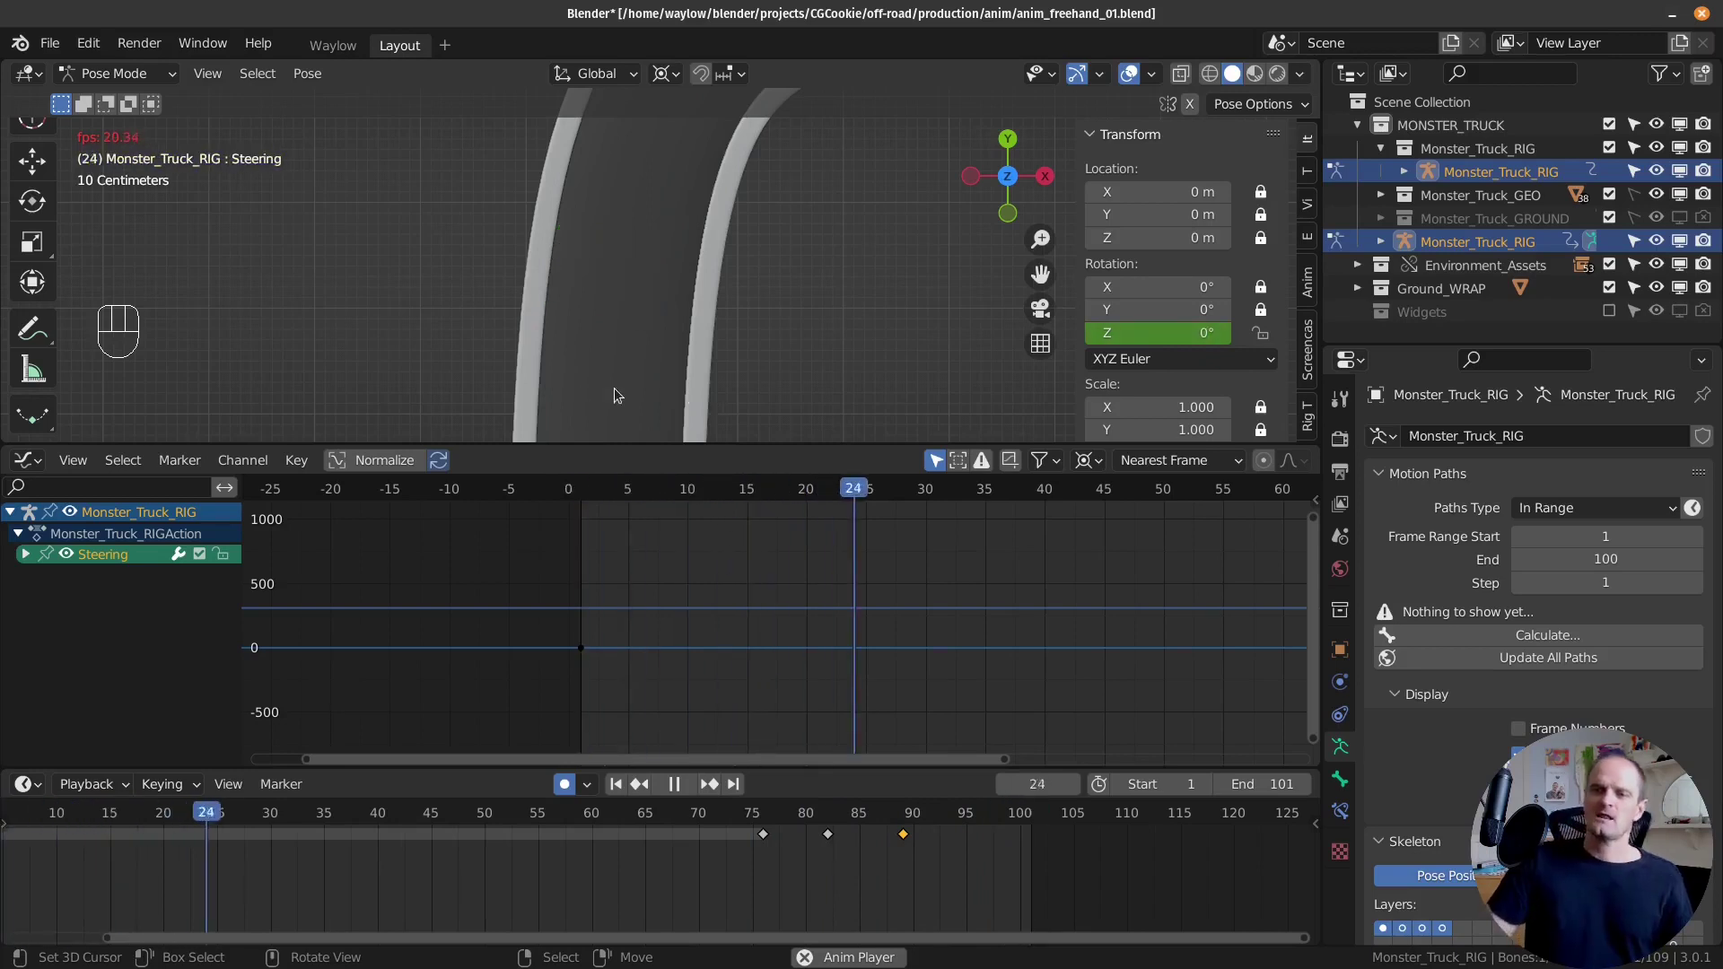
# Step: Orbit behind the truck to watch the steering playback, then stop at frame 74 and deselect all bones
pyautogui.moveTo(597, 342); pyautogui.dragTo(910, 238)
pyautogui.moveTo(711, 304); pyautogui.dragTo(659, 279)
pyautogui.moveTo(678, 266); pyautogui.dragTo(658, 192)
pyautogui.moveTo(768, 370); pyautogui.dragTo(787, 359)
pyautogui.moveTo(725, 288); pyautogui.dragTo(652, 249)
pyautogui.middleClick(657, 245)
pyautogui.middleClick(690, 261)
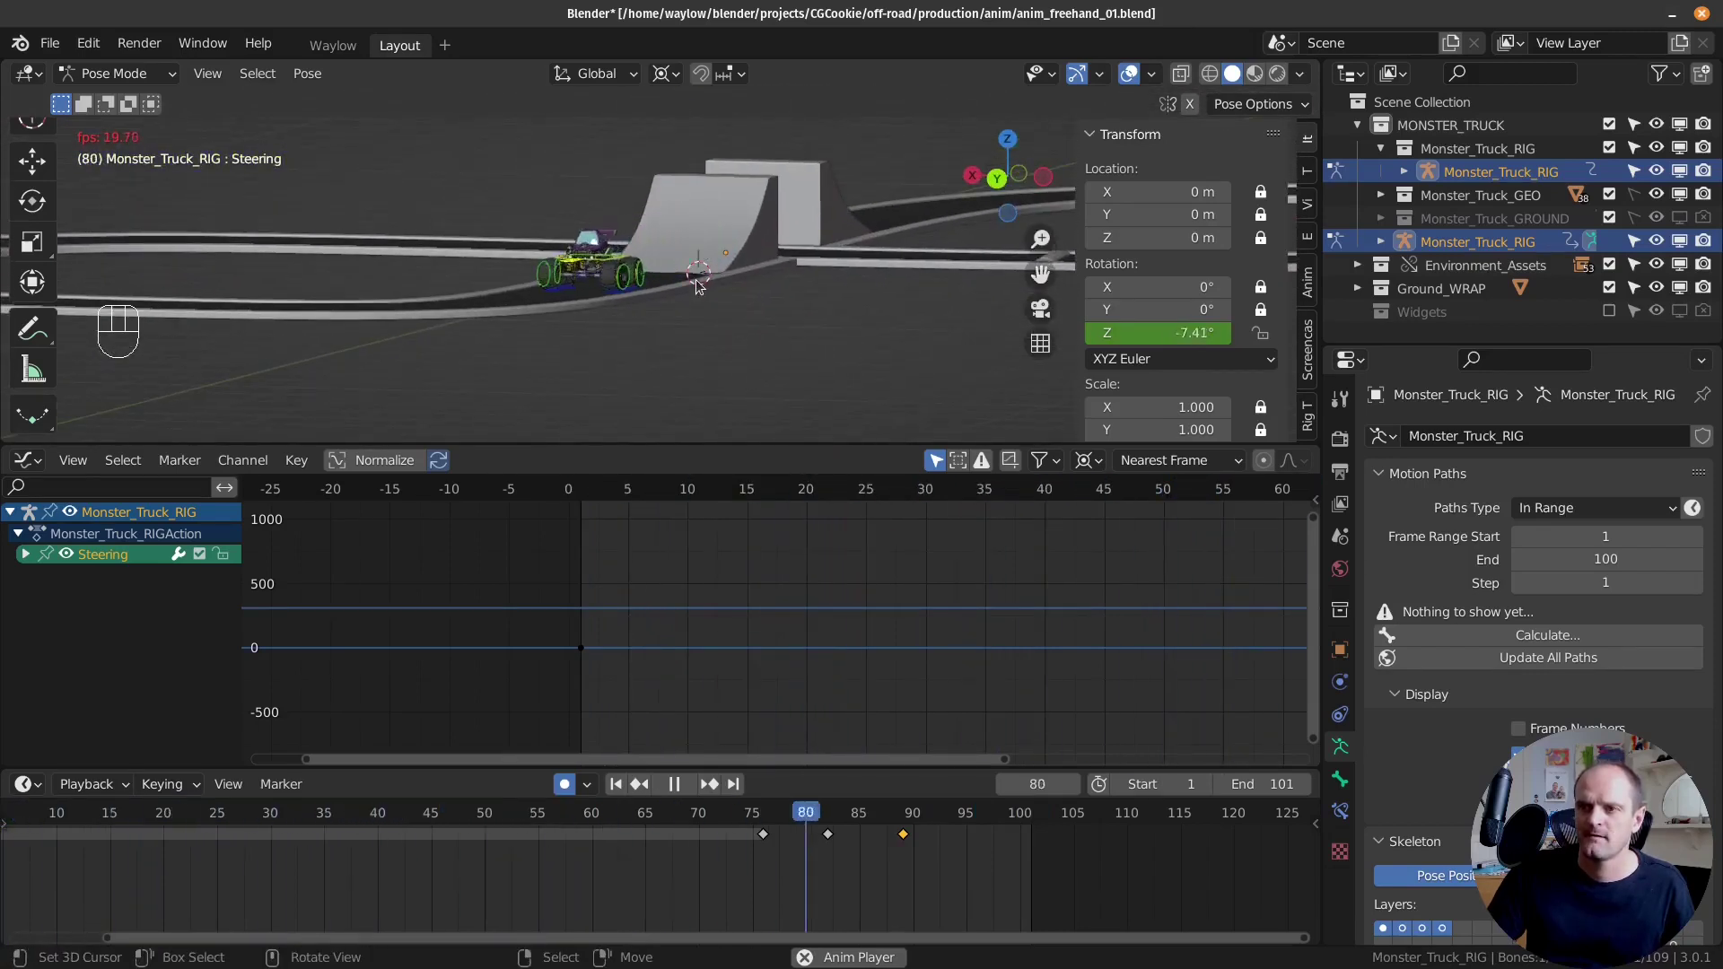
pyautogui.moveTo(629, 301); pyautogui.dragTo(696, 302)
pyautogui.moveTo(685, 293); pyautogui.dragTo(793, 300)
pyautogui.middleClick(776, 338)
pyautogui.middleClick(774, 320)
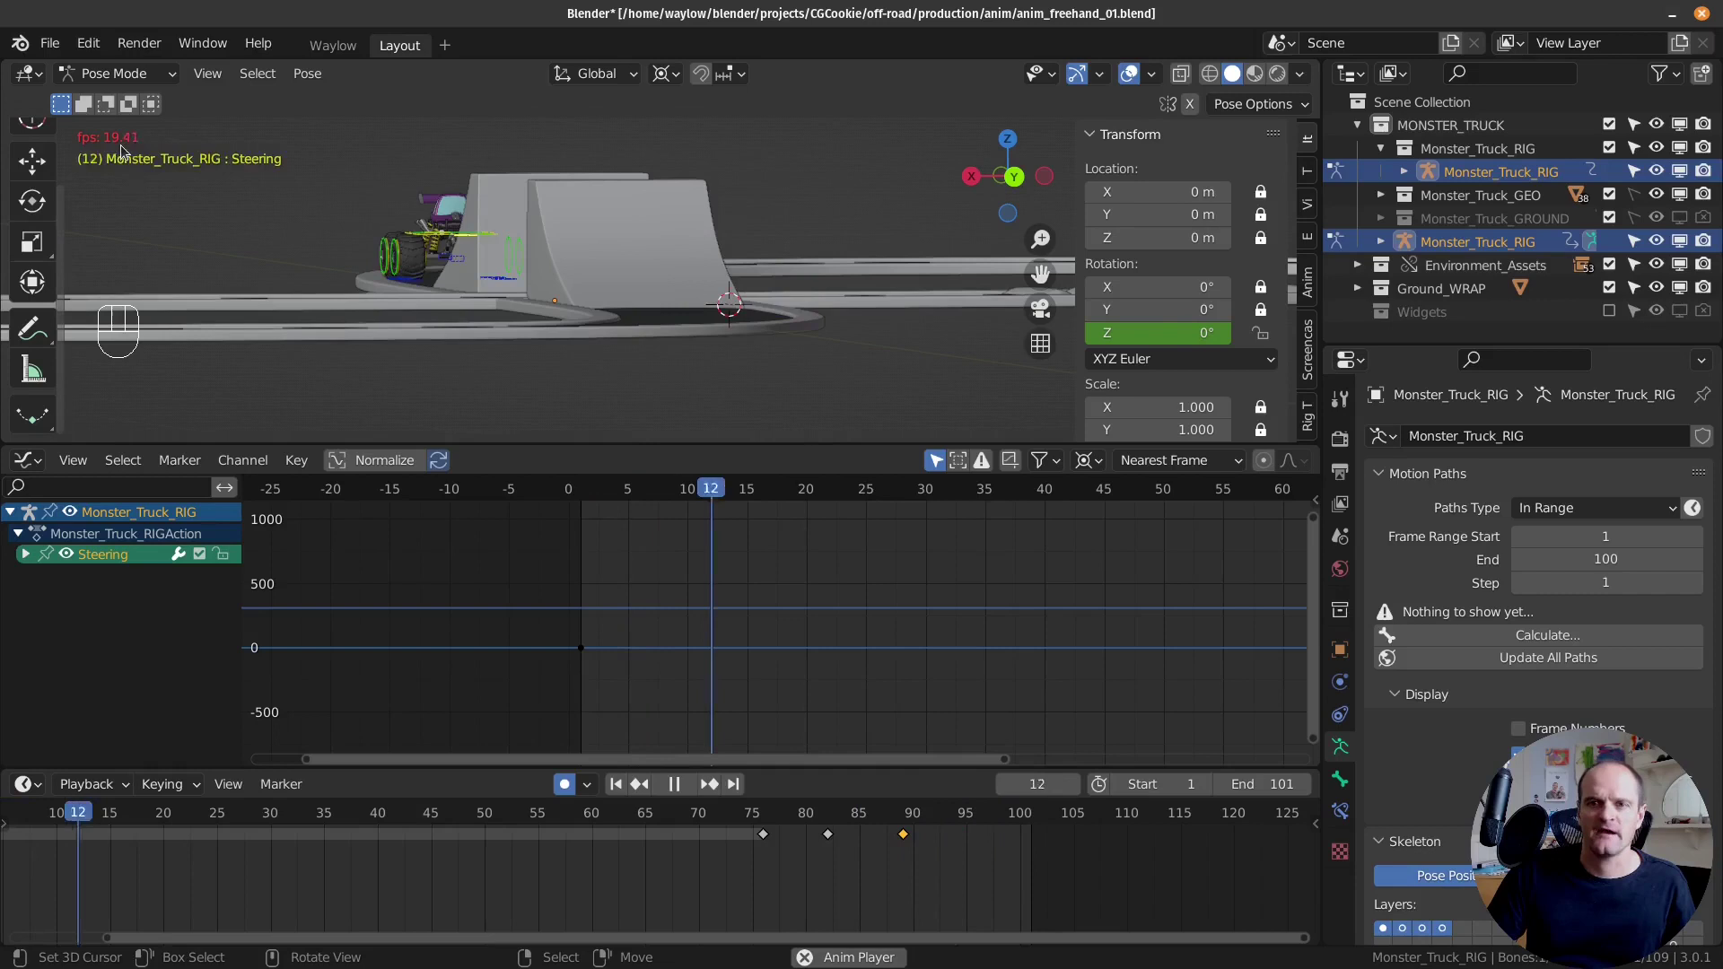
pyautogui.press('Escape')
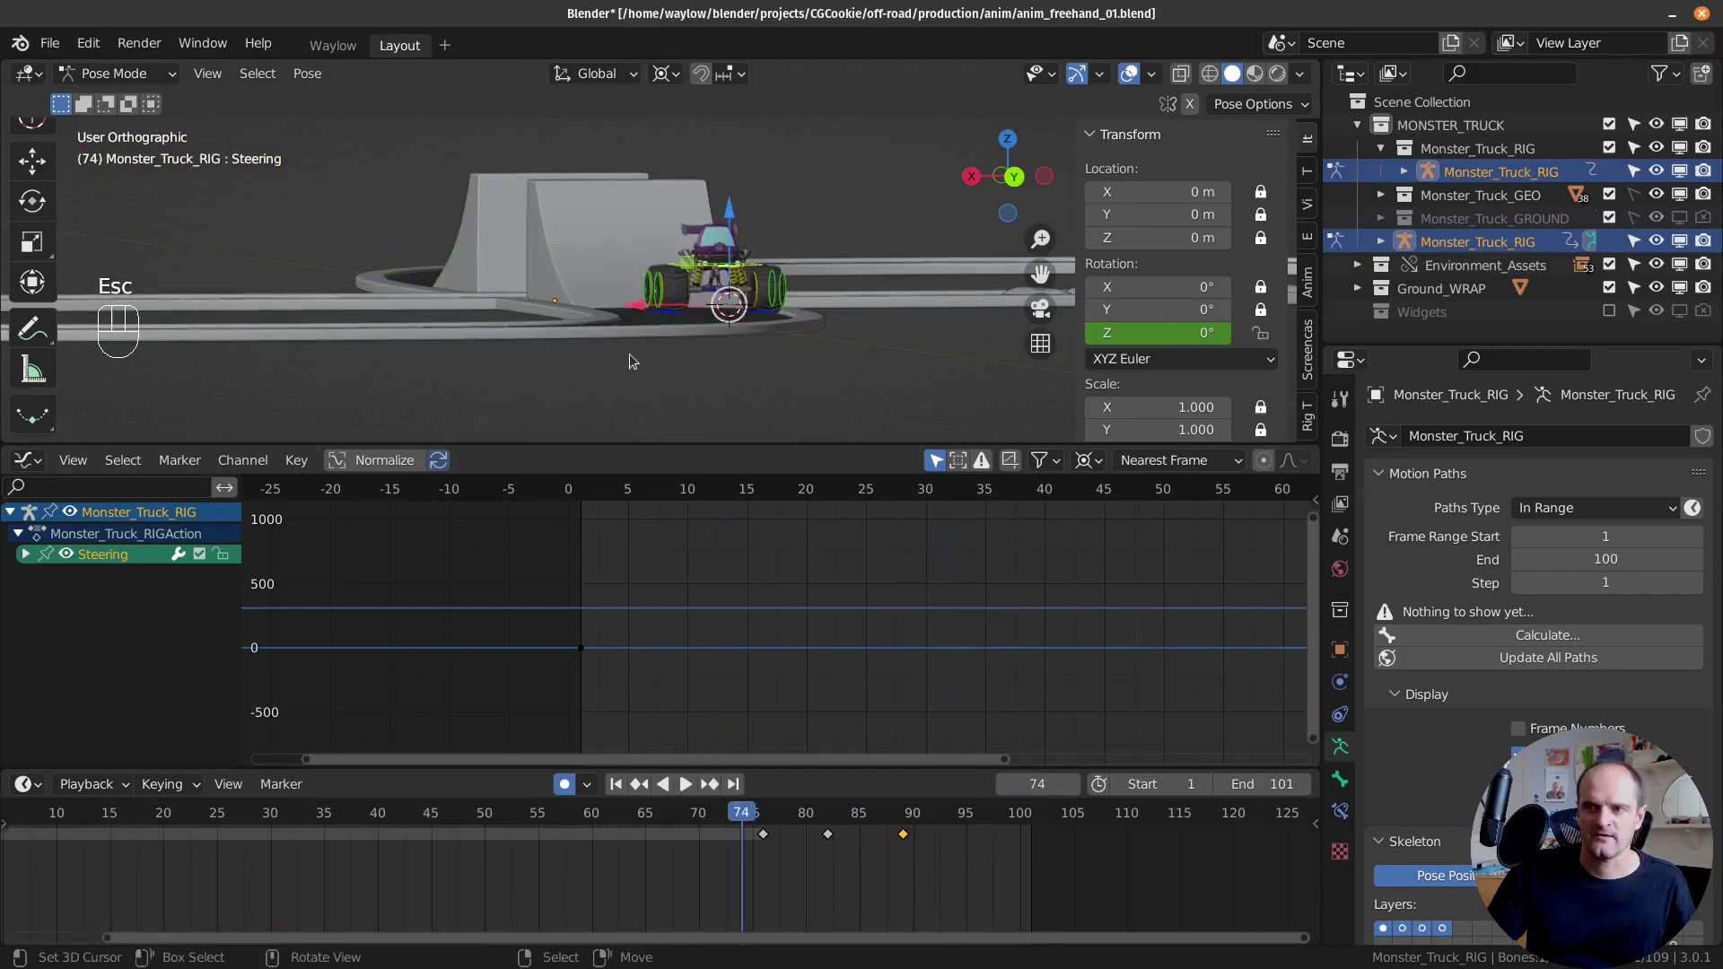
pyautogui.press('a')
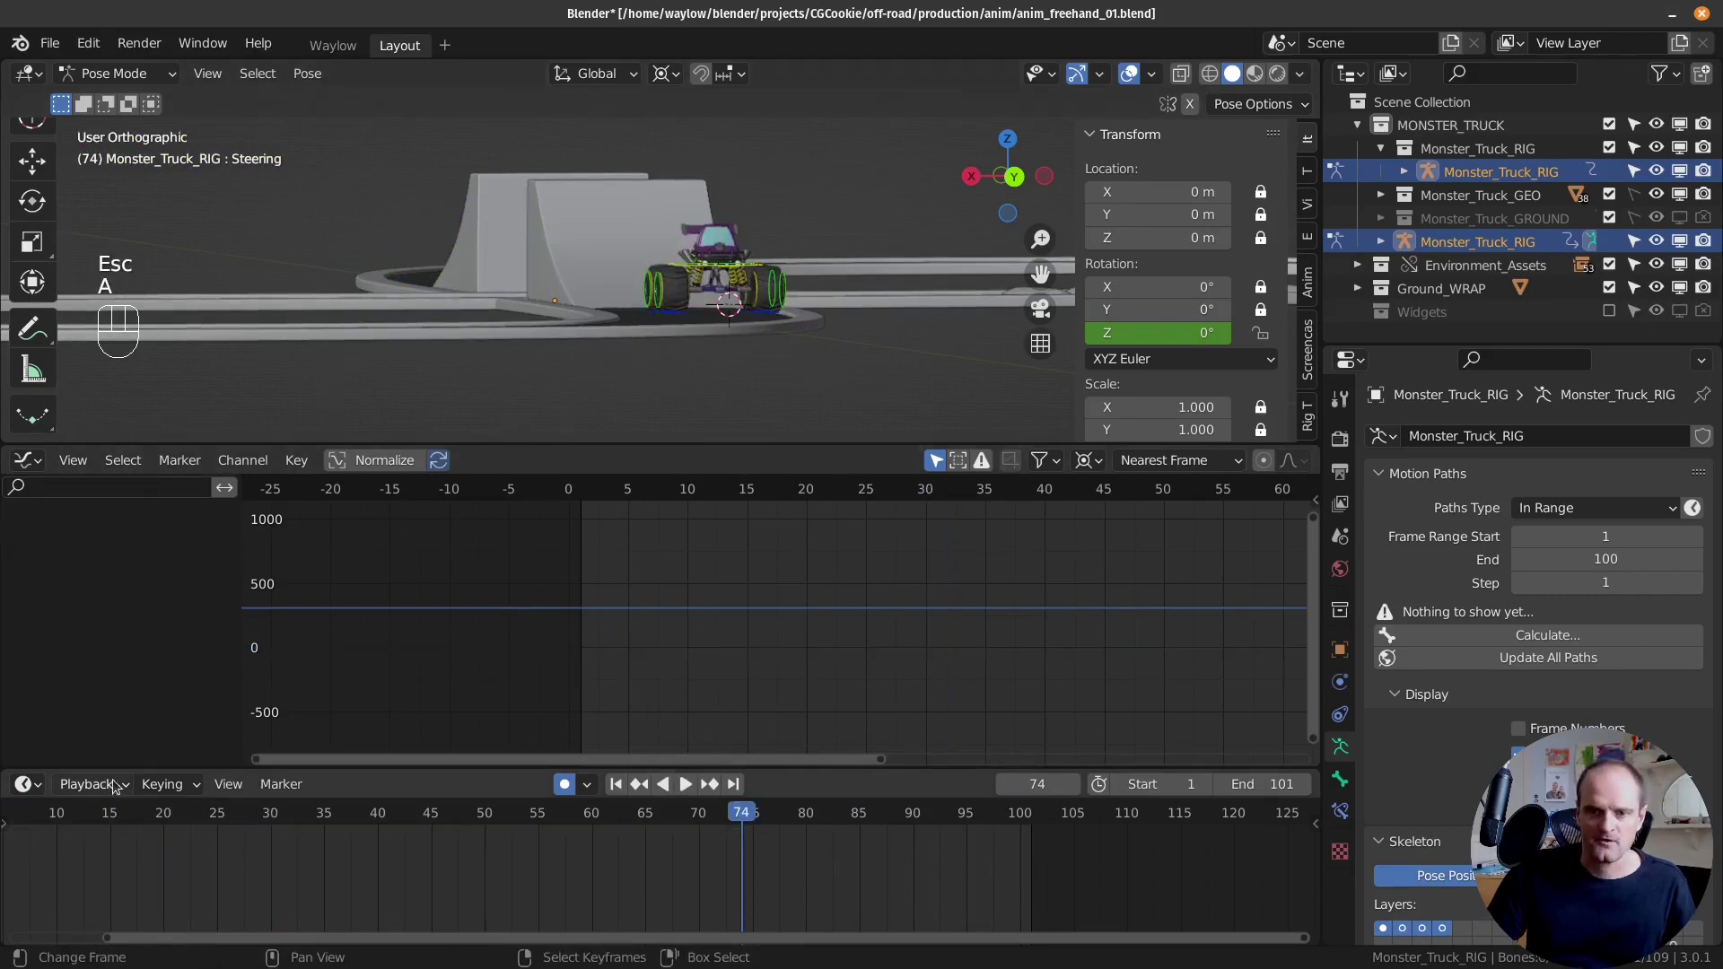
pyautogui.moveTo(116, 783); pyautogui.dragTo(193, 439)
pyautogui.click(434, 394)
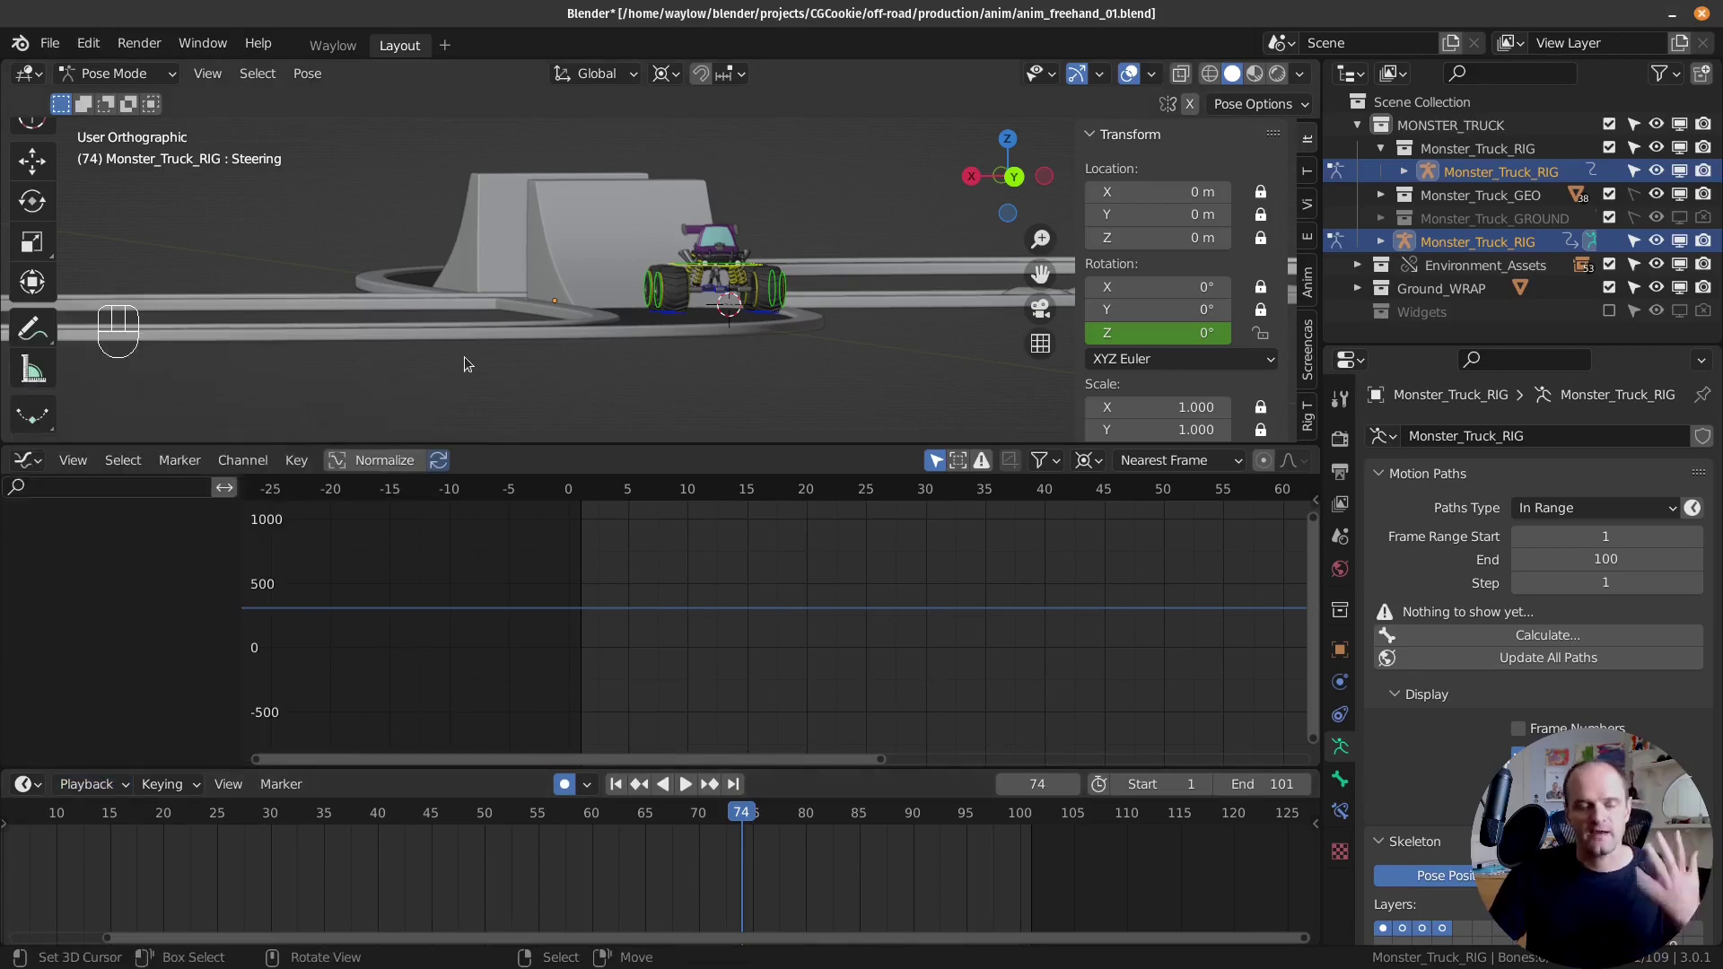
pyautogui.press('shift+space')
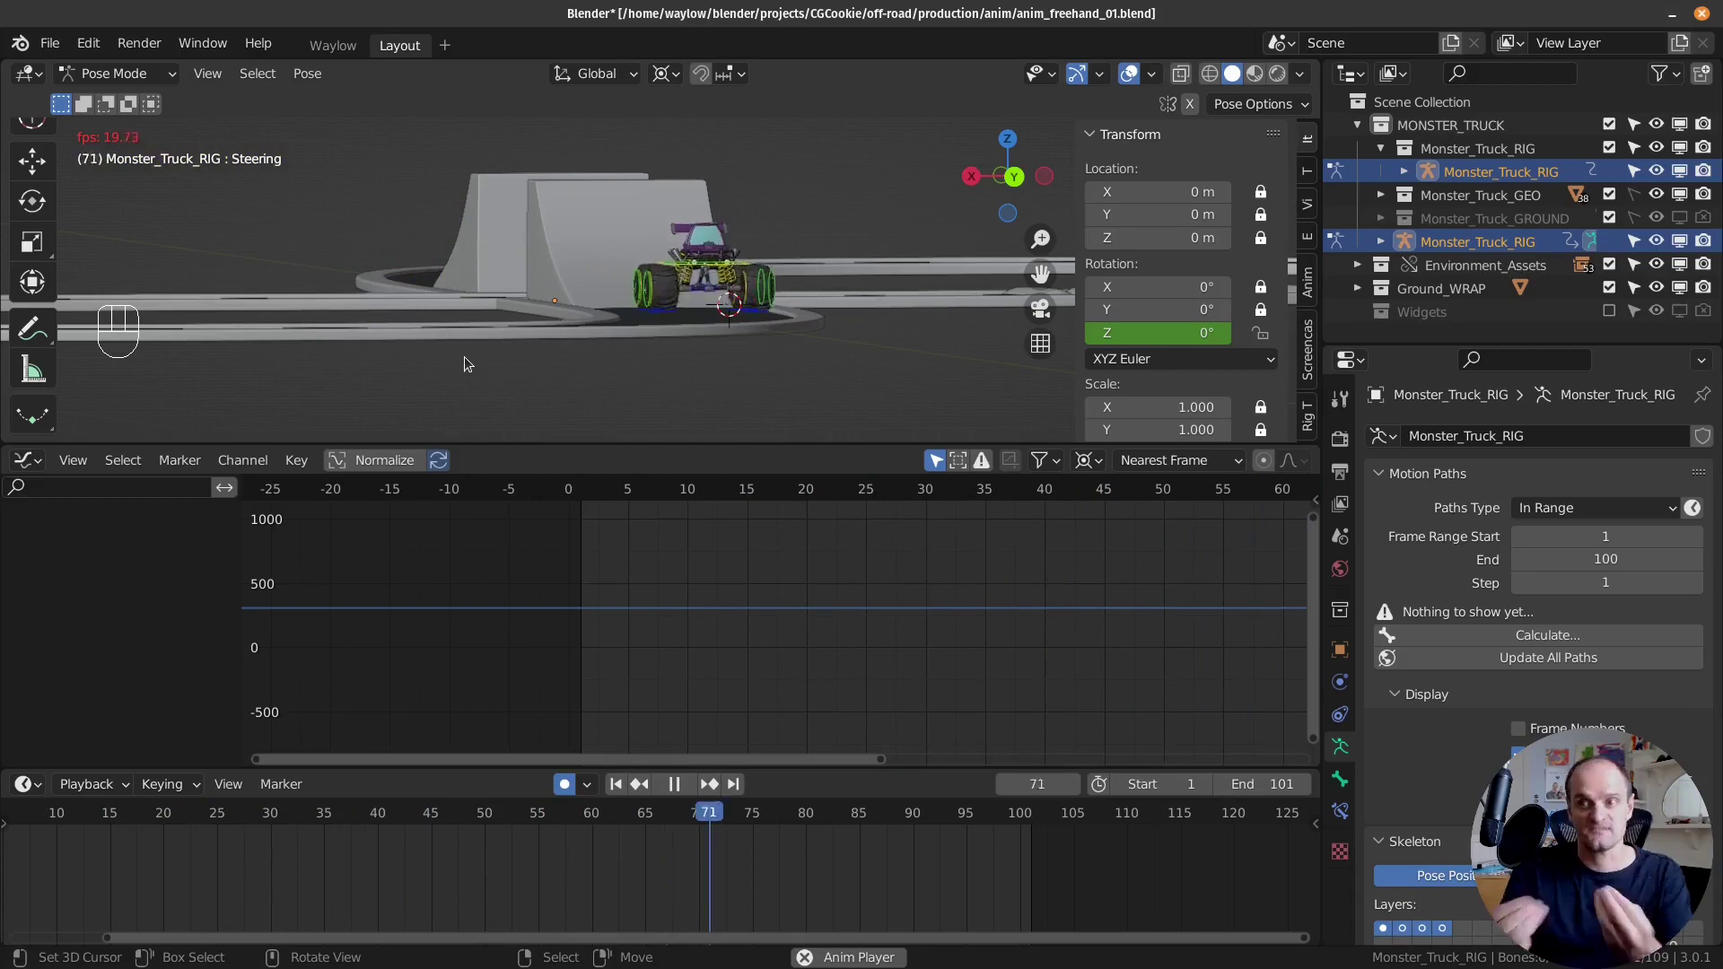
pyautogui.moveTo(530, 333); pyautogui.dragTo(514, 353)
pyautogui.middleClick(684, 268)
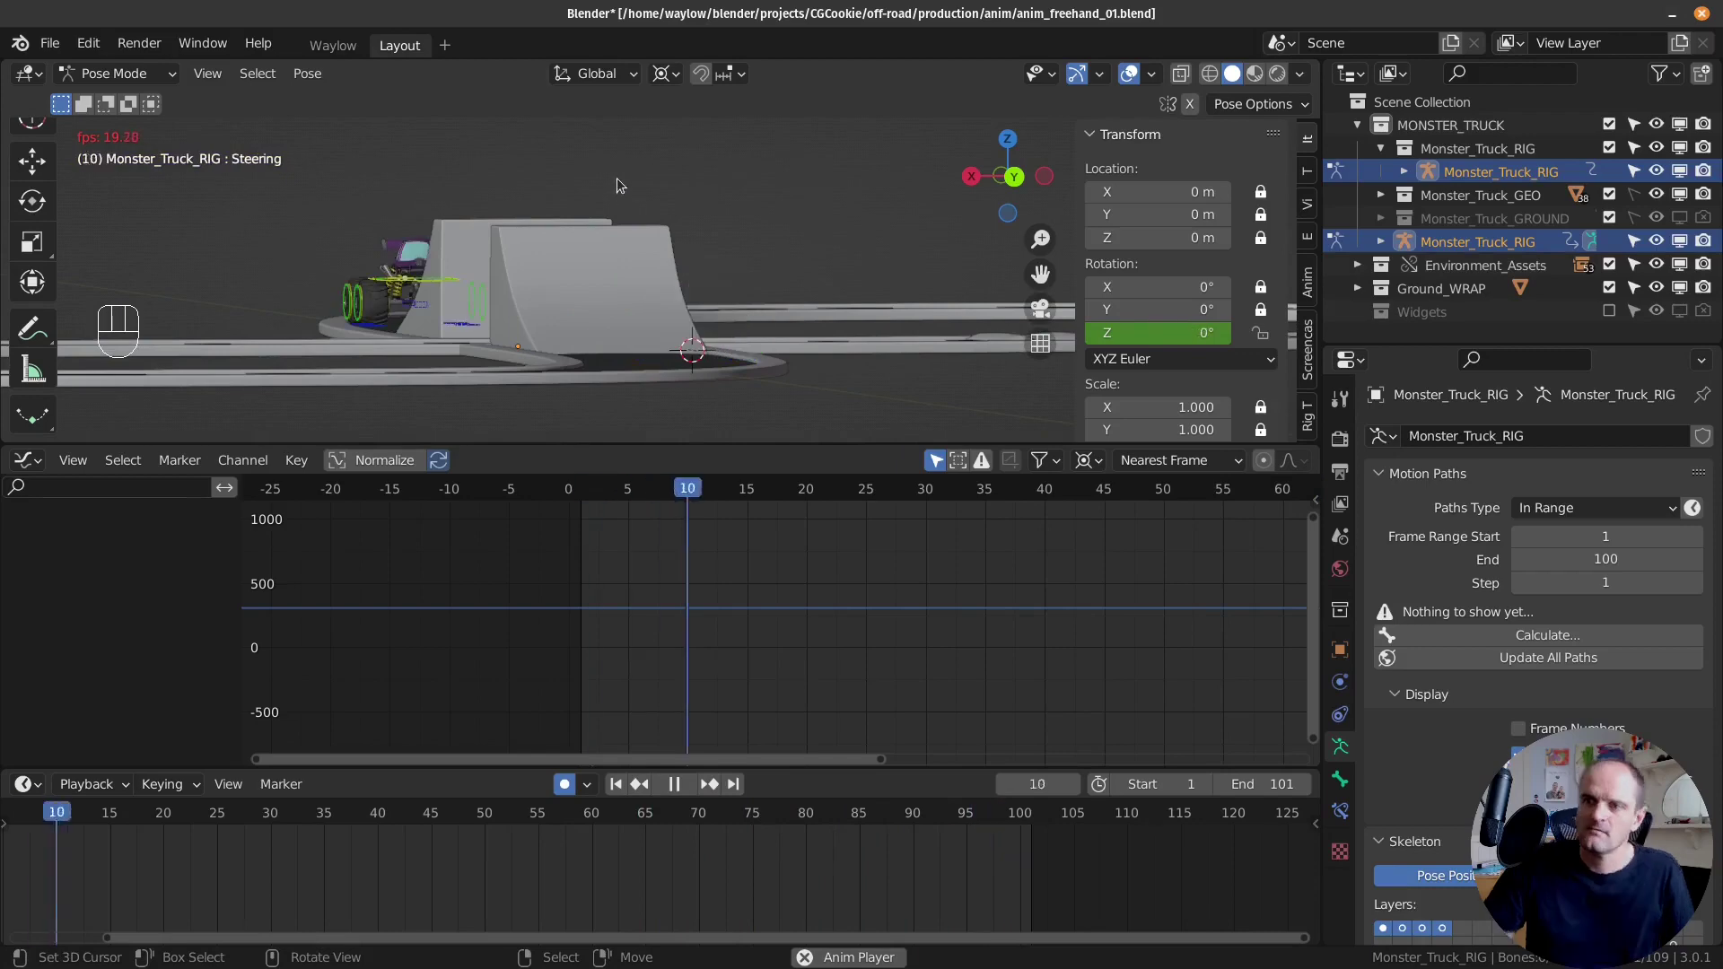
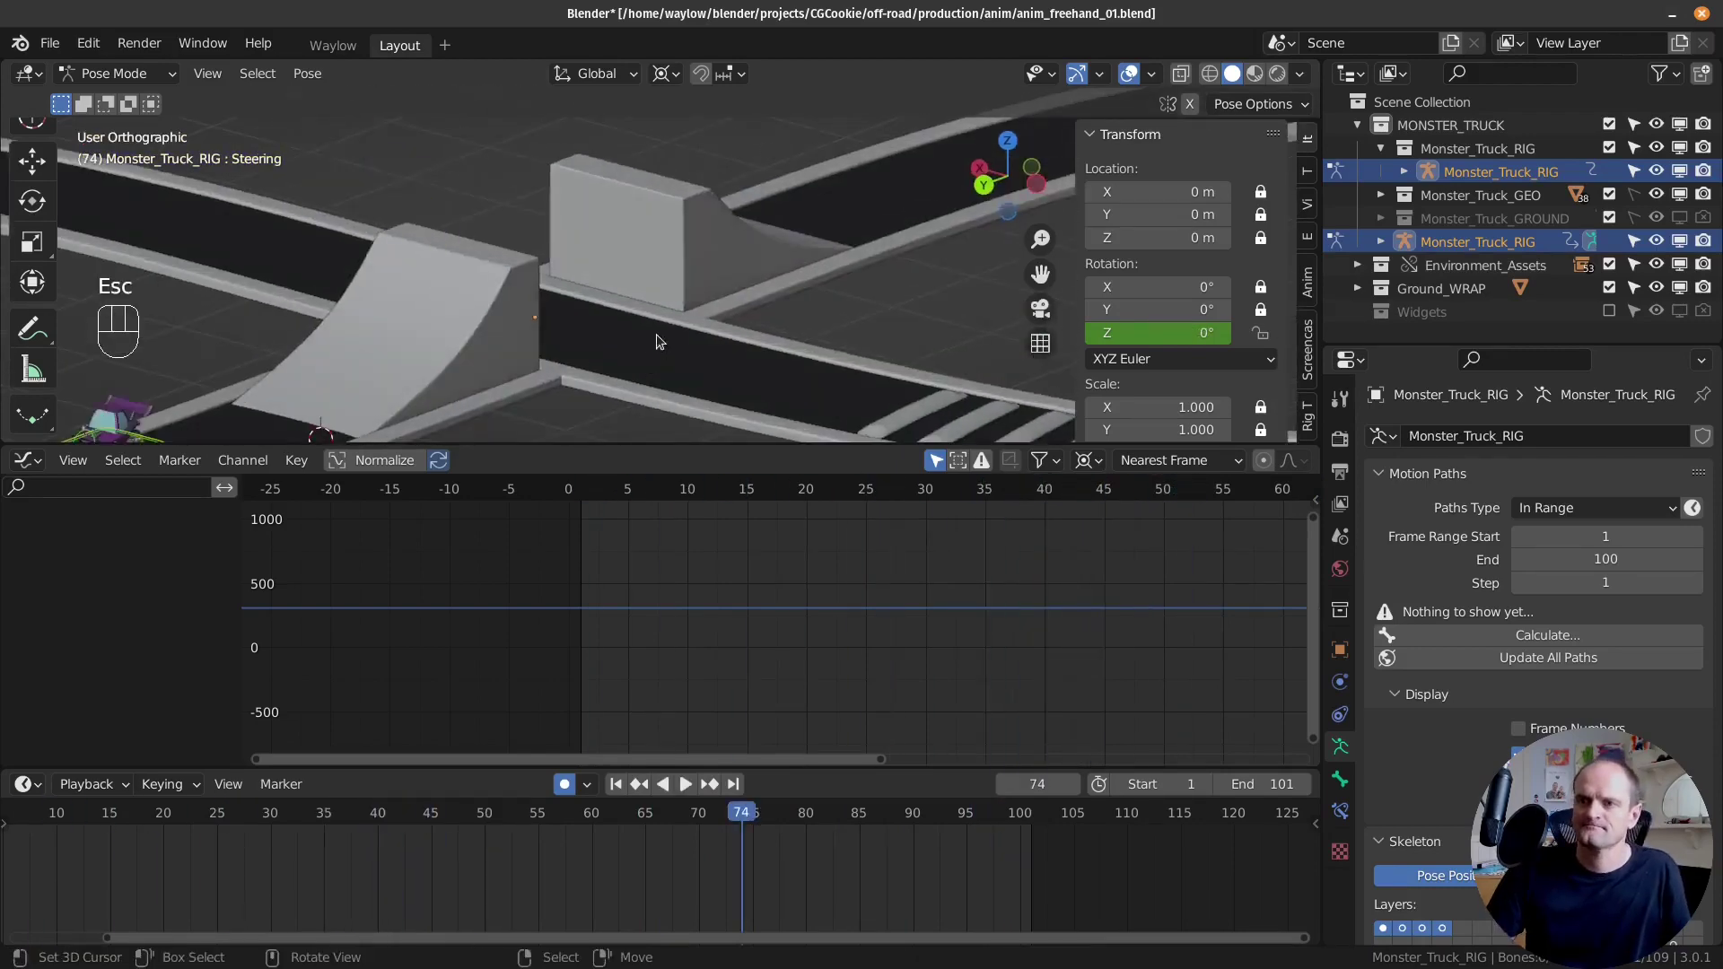
pyautogui.moveTo(659, 322); pyautogui.dragTo(654, 300)
pyautogui.moveTo(645, 286); pyautogui.dragTo(705, 273)
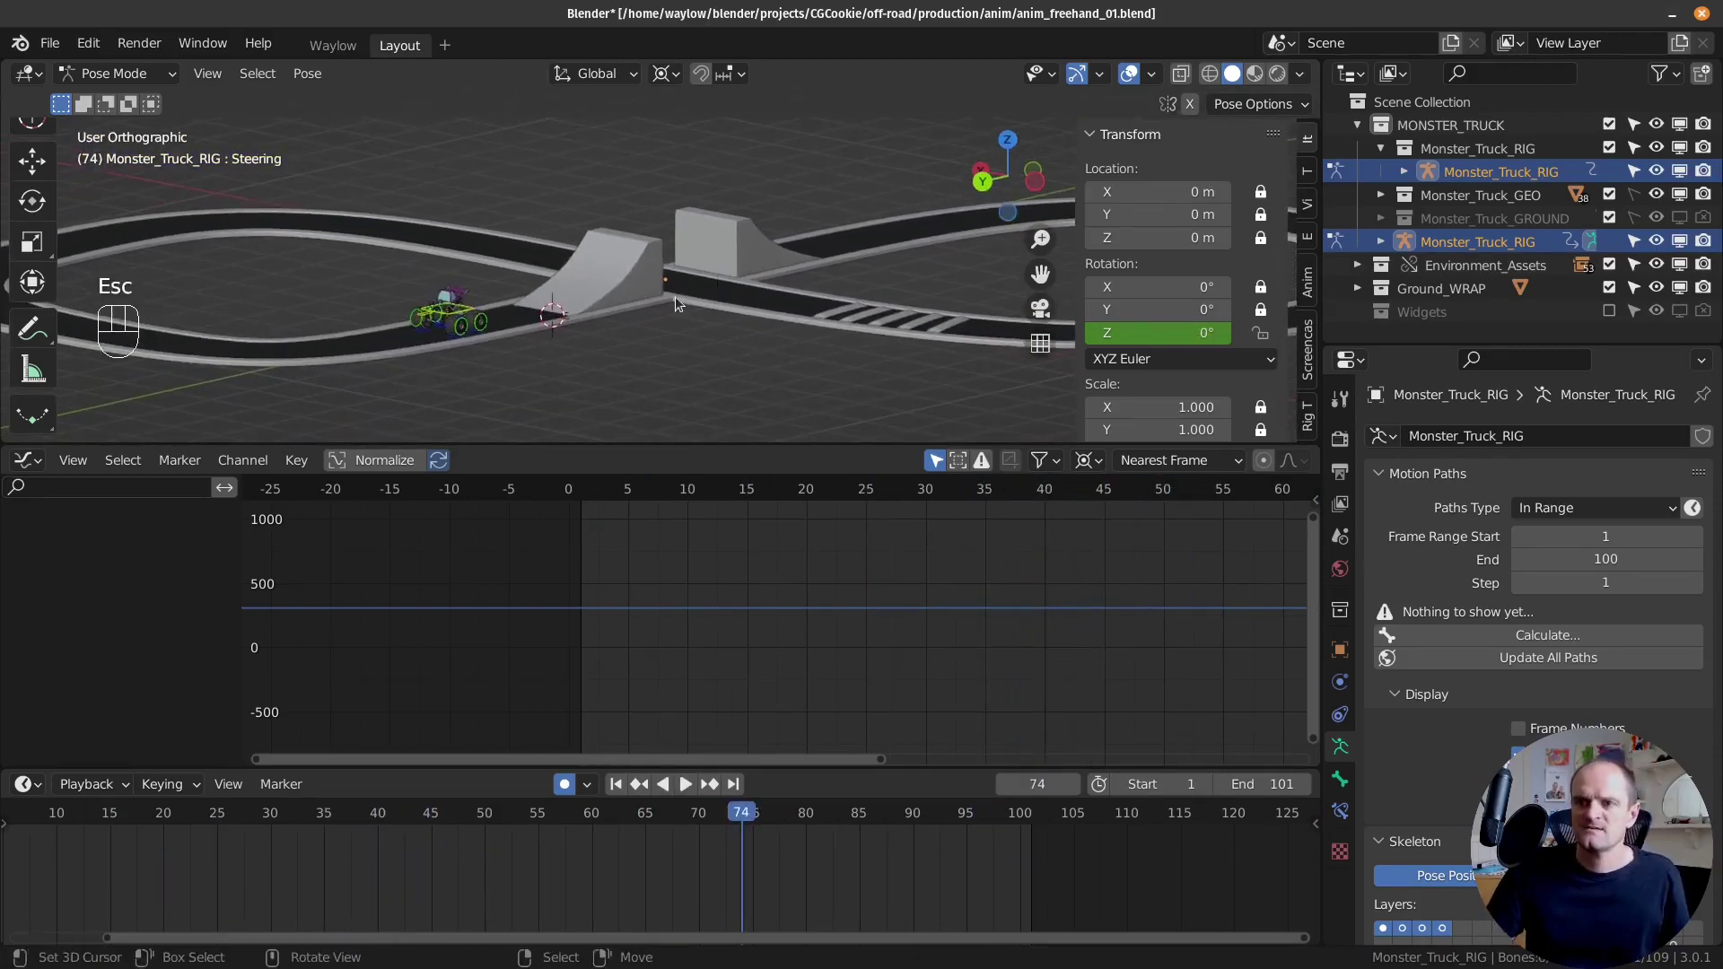